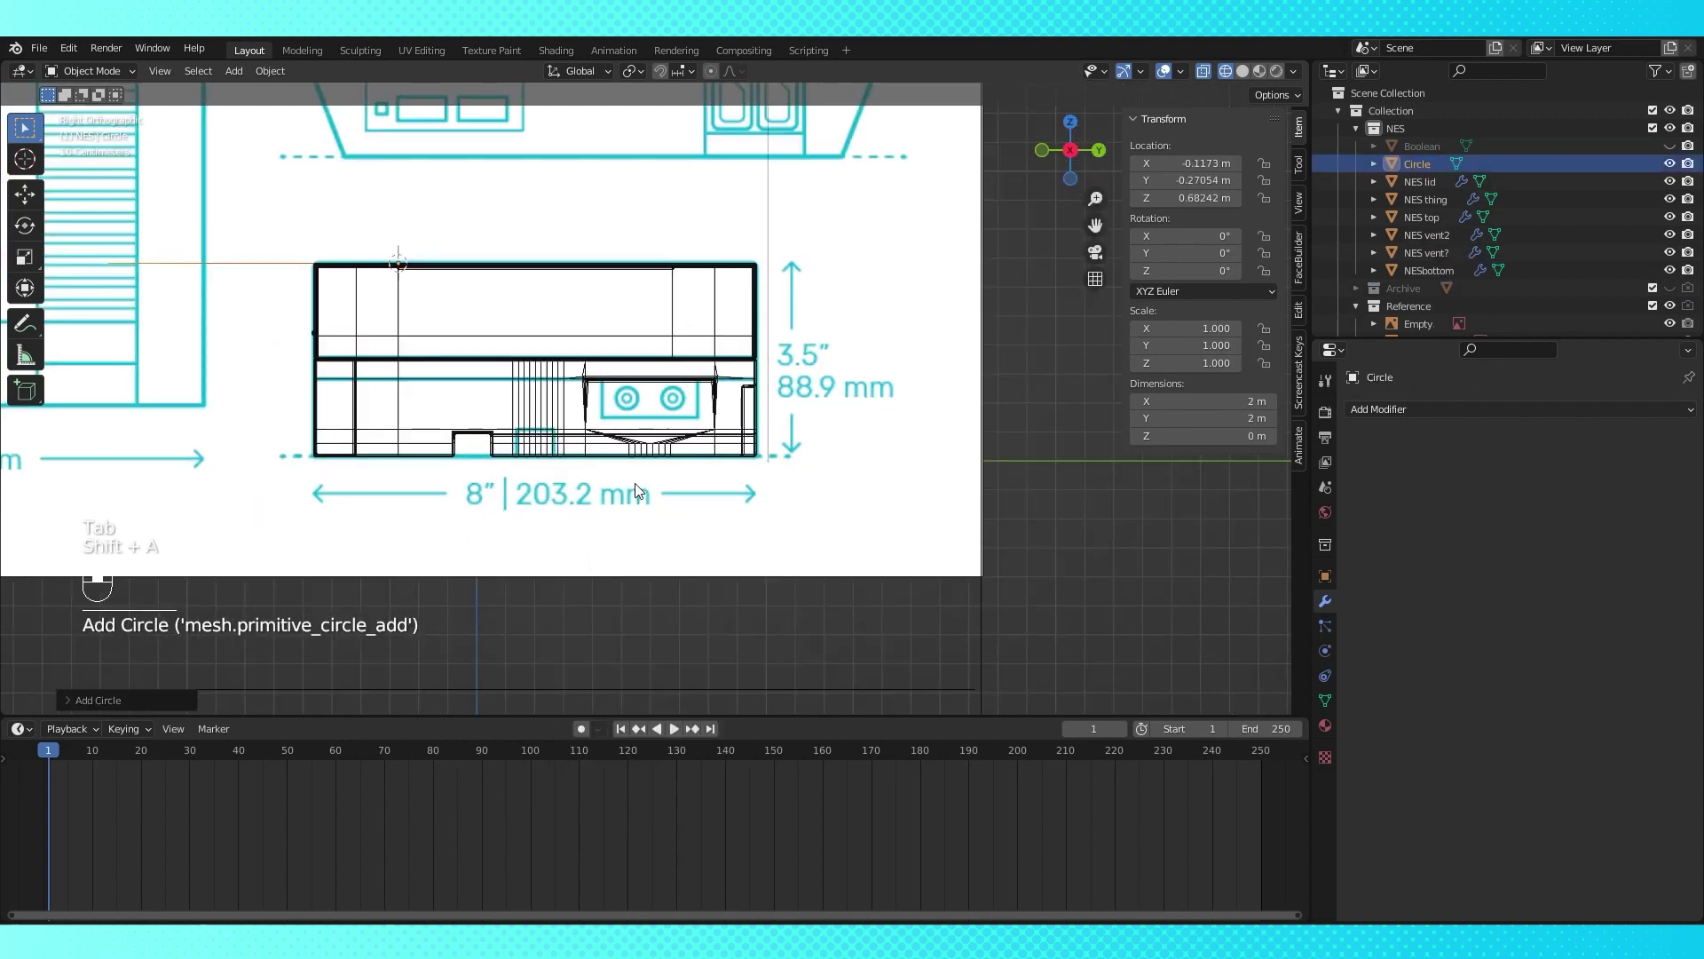
Rotate the circle upright 90°, move it onto the reference power button and scale its vertices to match
key(r)
key(Tab)
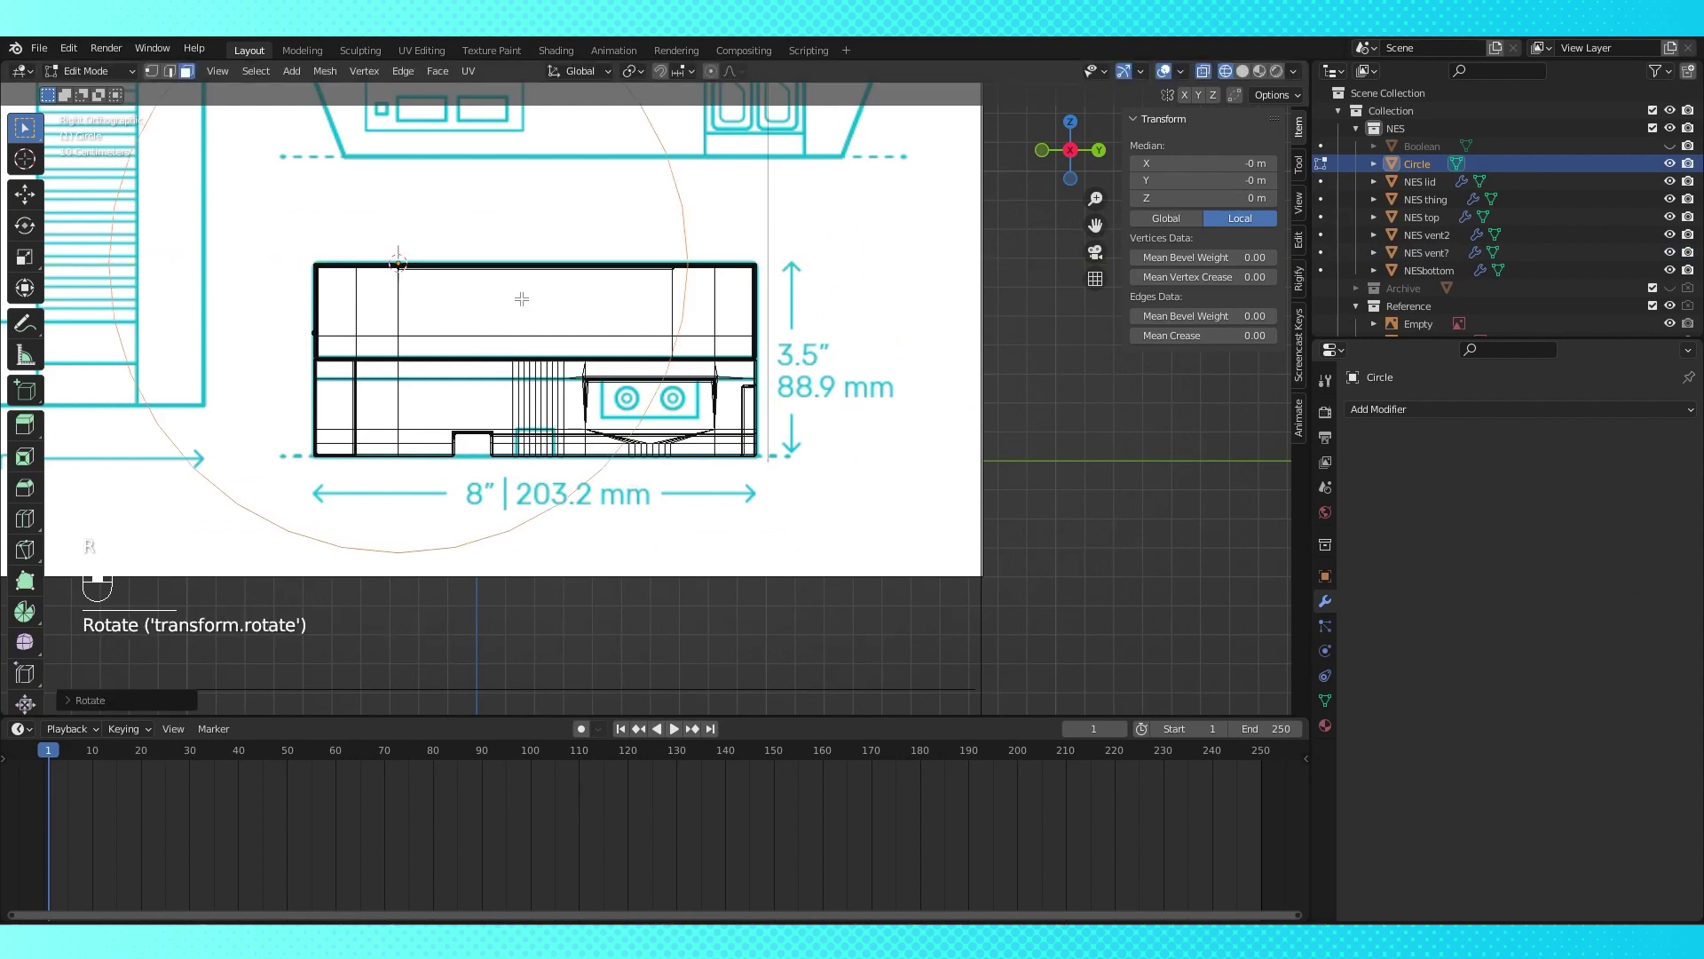
key(Tab)
key(g)
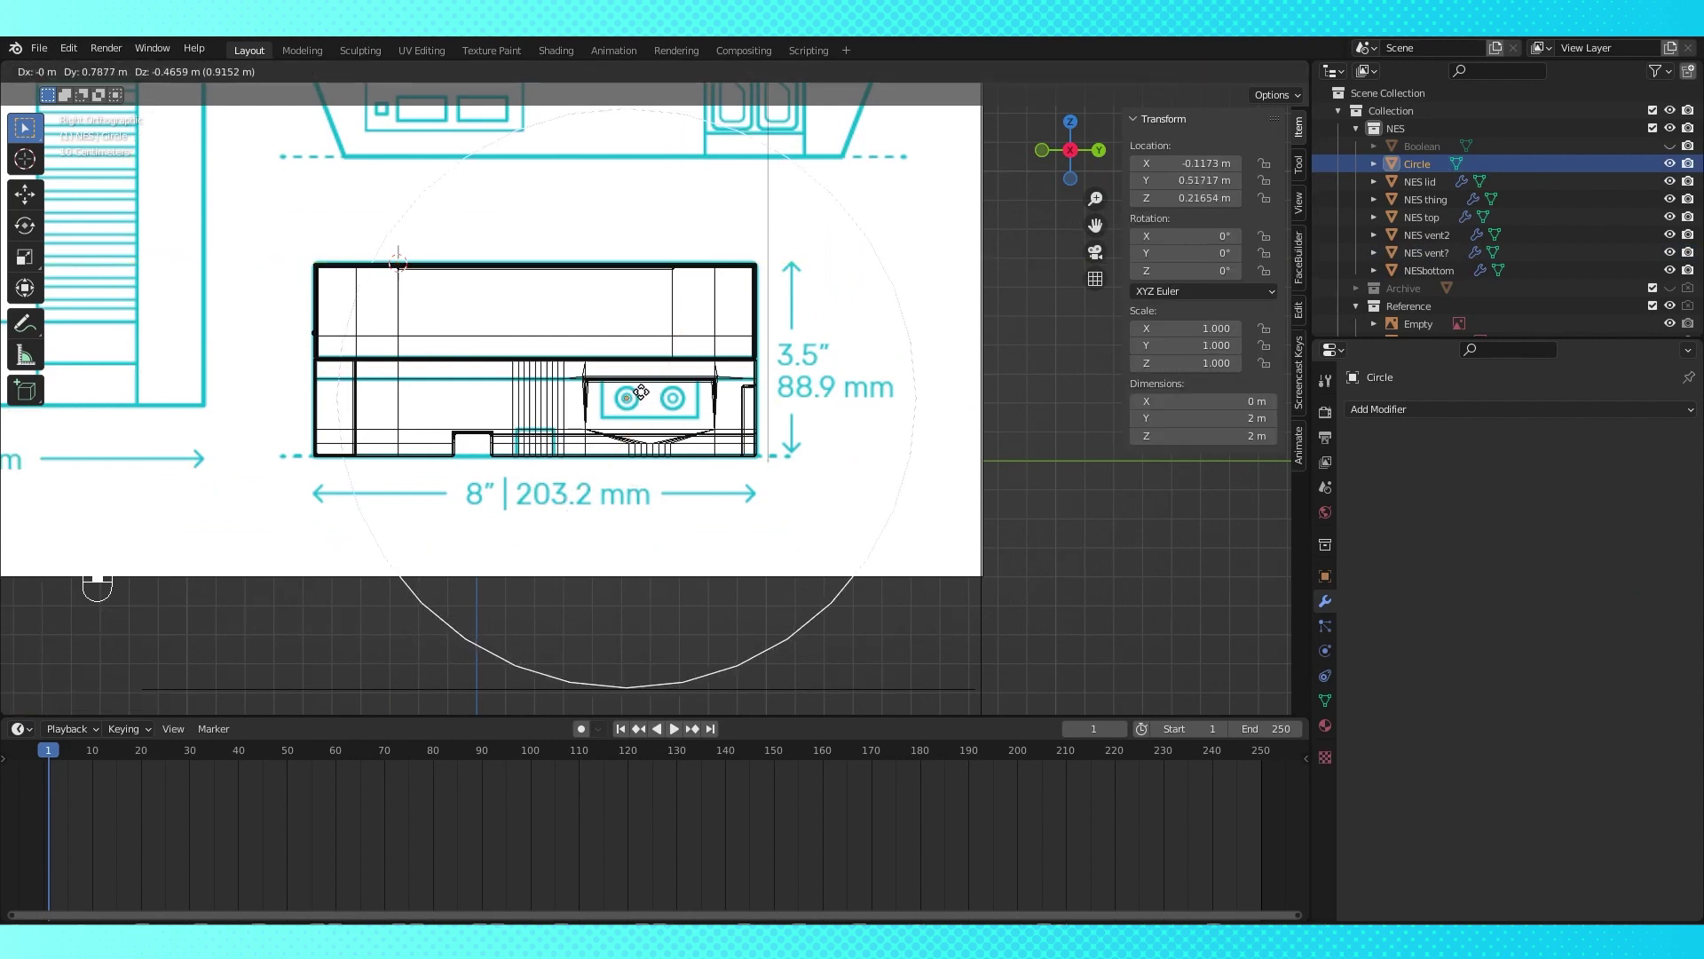
middle_click(704, 431)
key(g)
middle_click(627, 416)
drag(759, 417, 162, 79)
key(Tab)
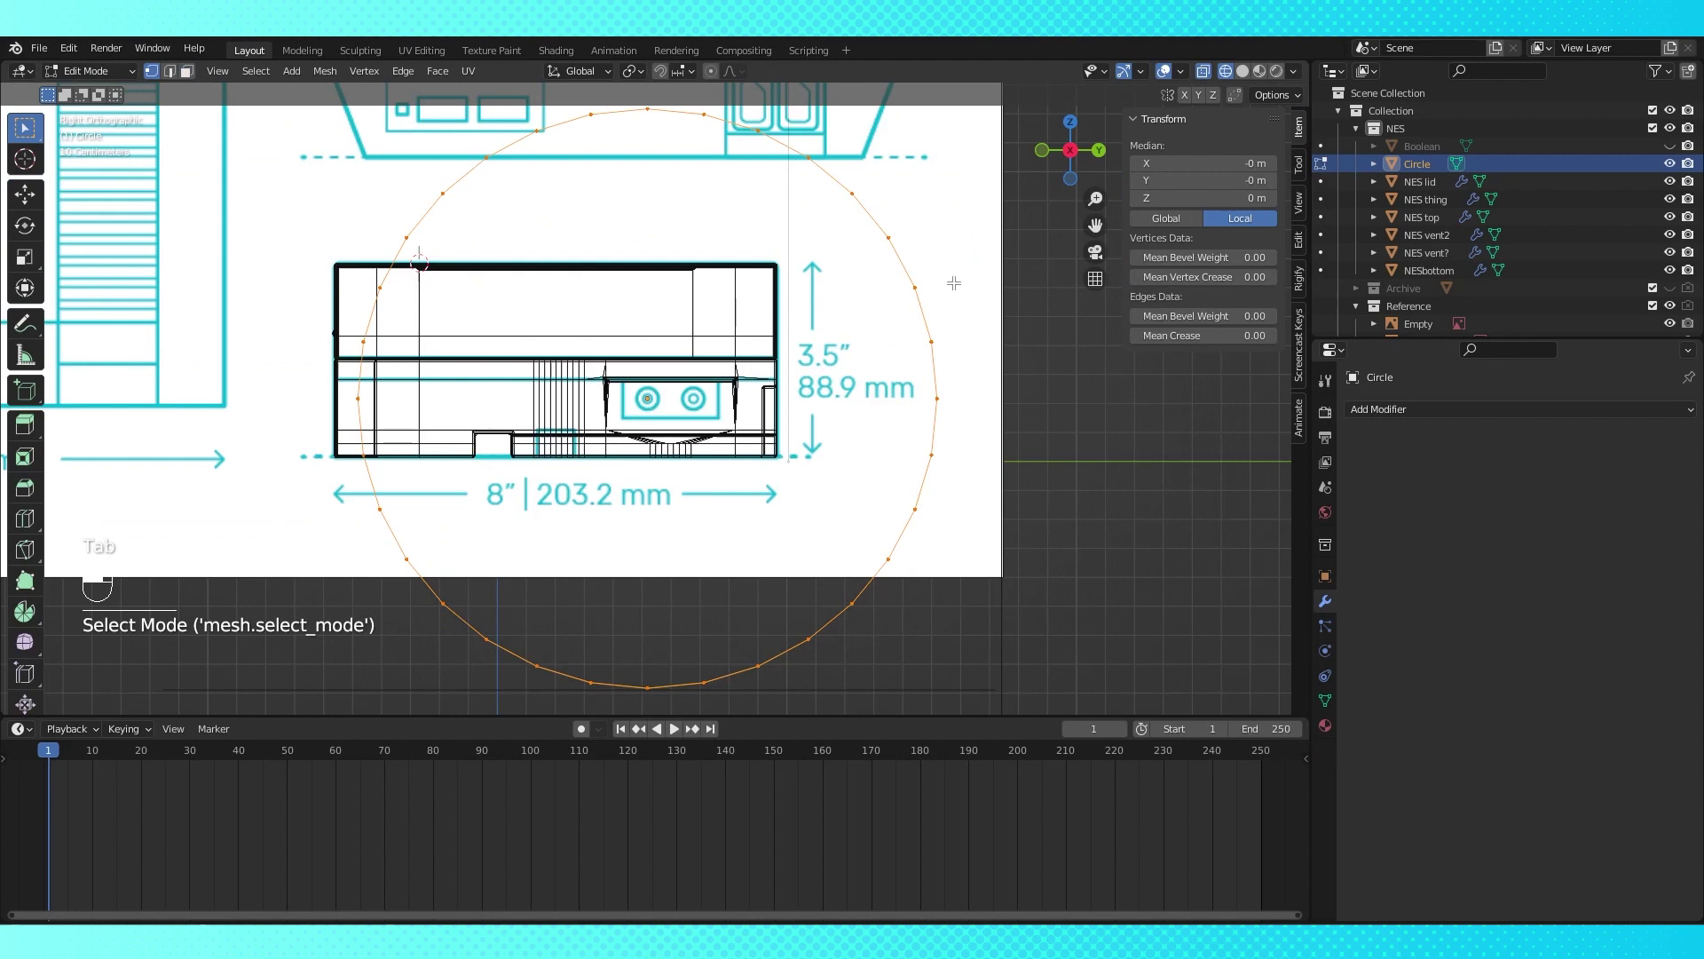
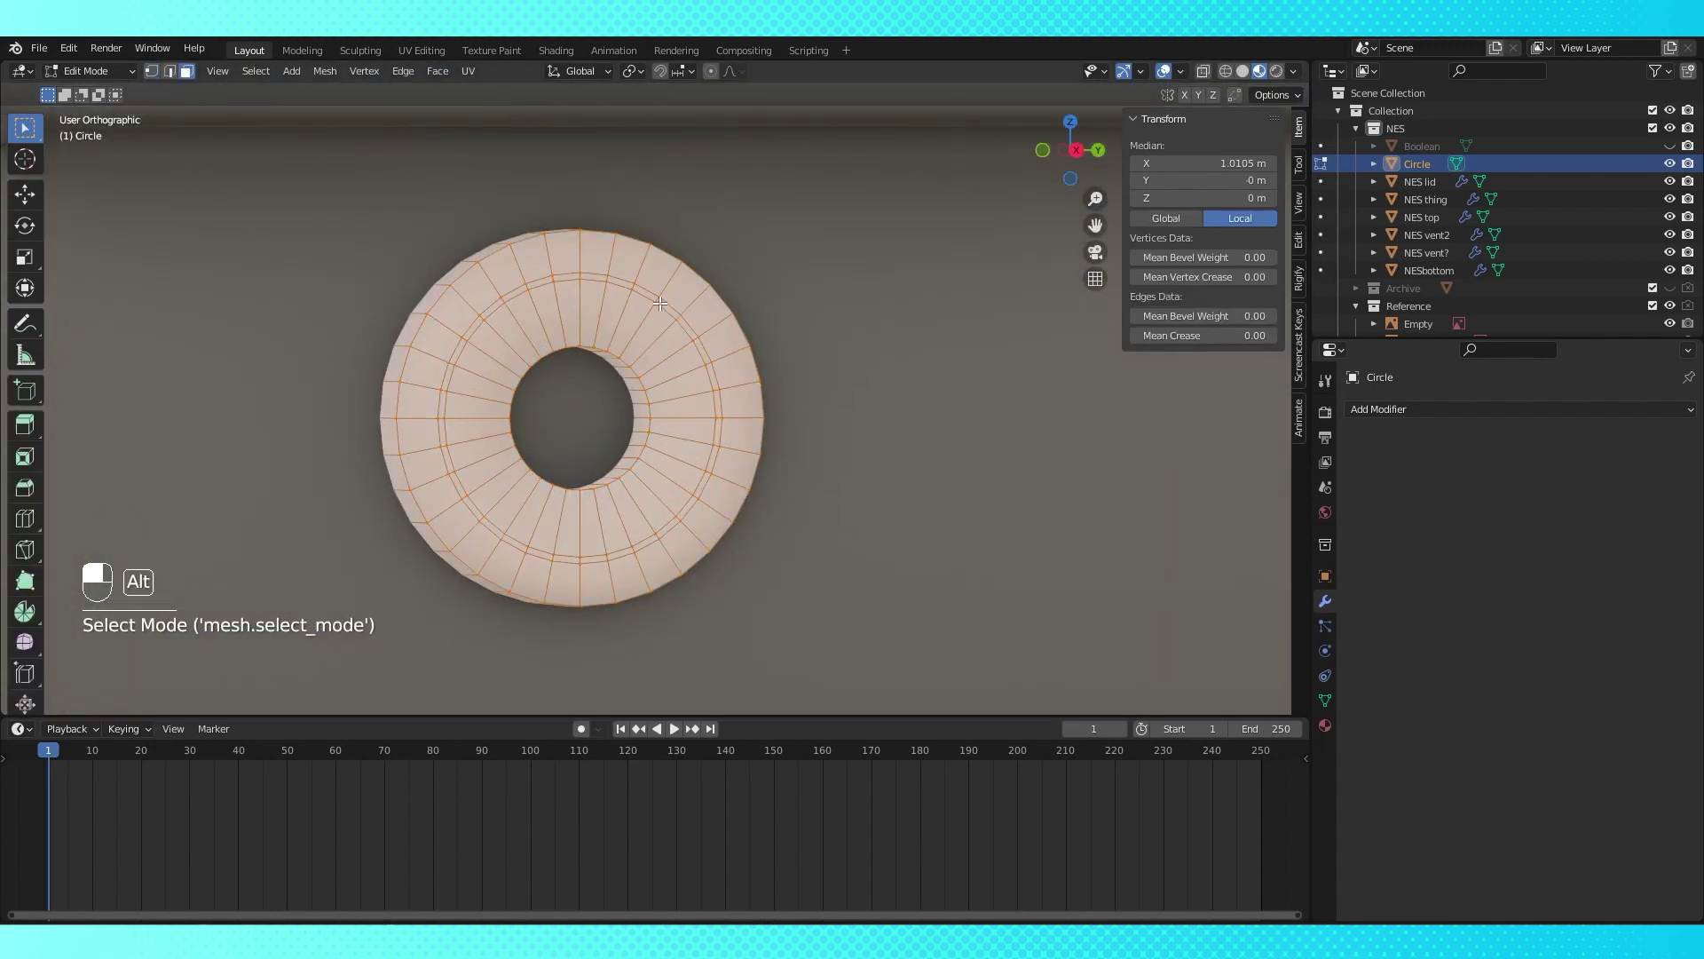
Extrude and move the circle's edges inward to form a ring-shaped button
click(661, 293)
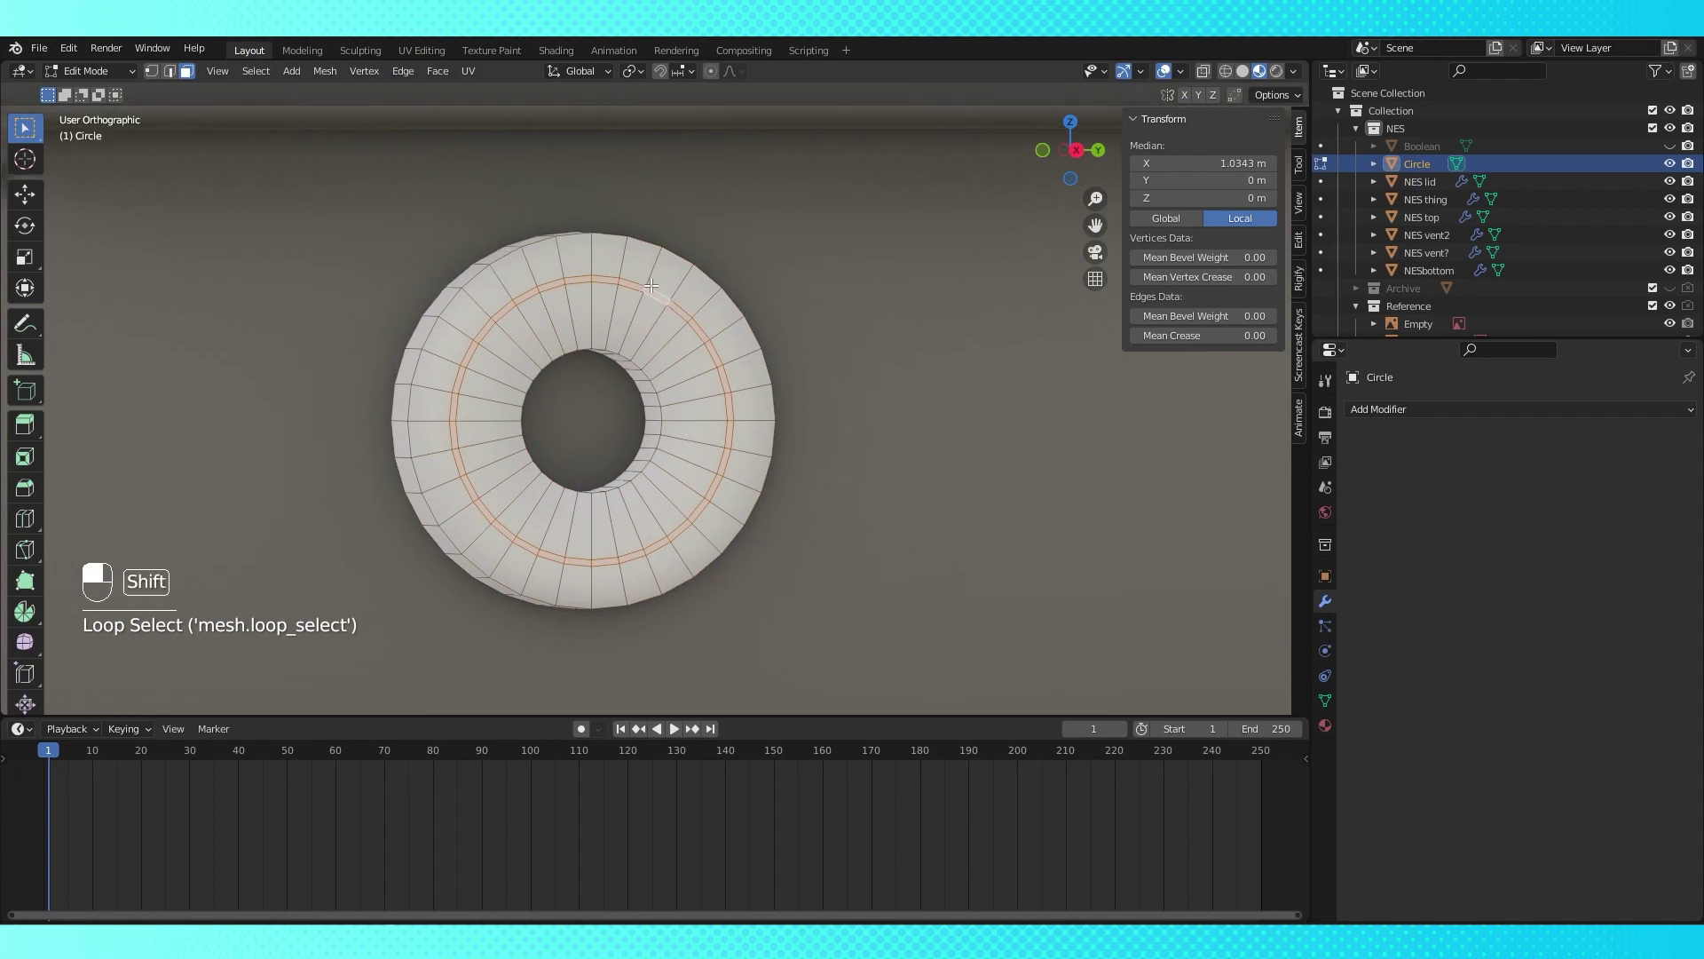
key(e)
click(688, 286)
key(g)
key(Tab)
drag(684, 302, 694, 298)
key(Tab)
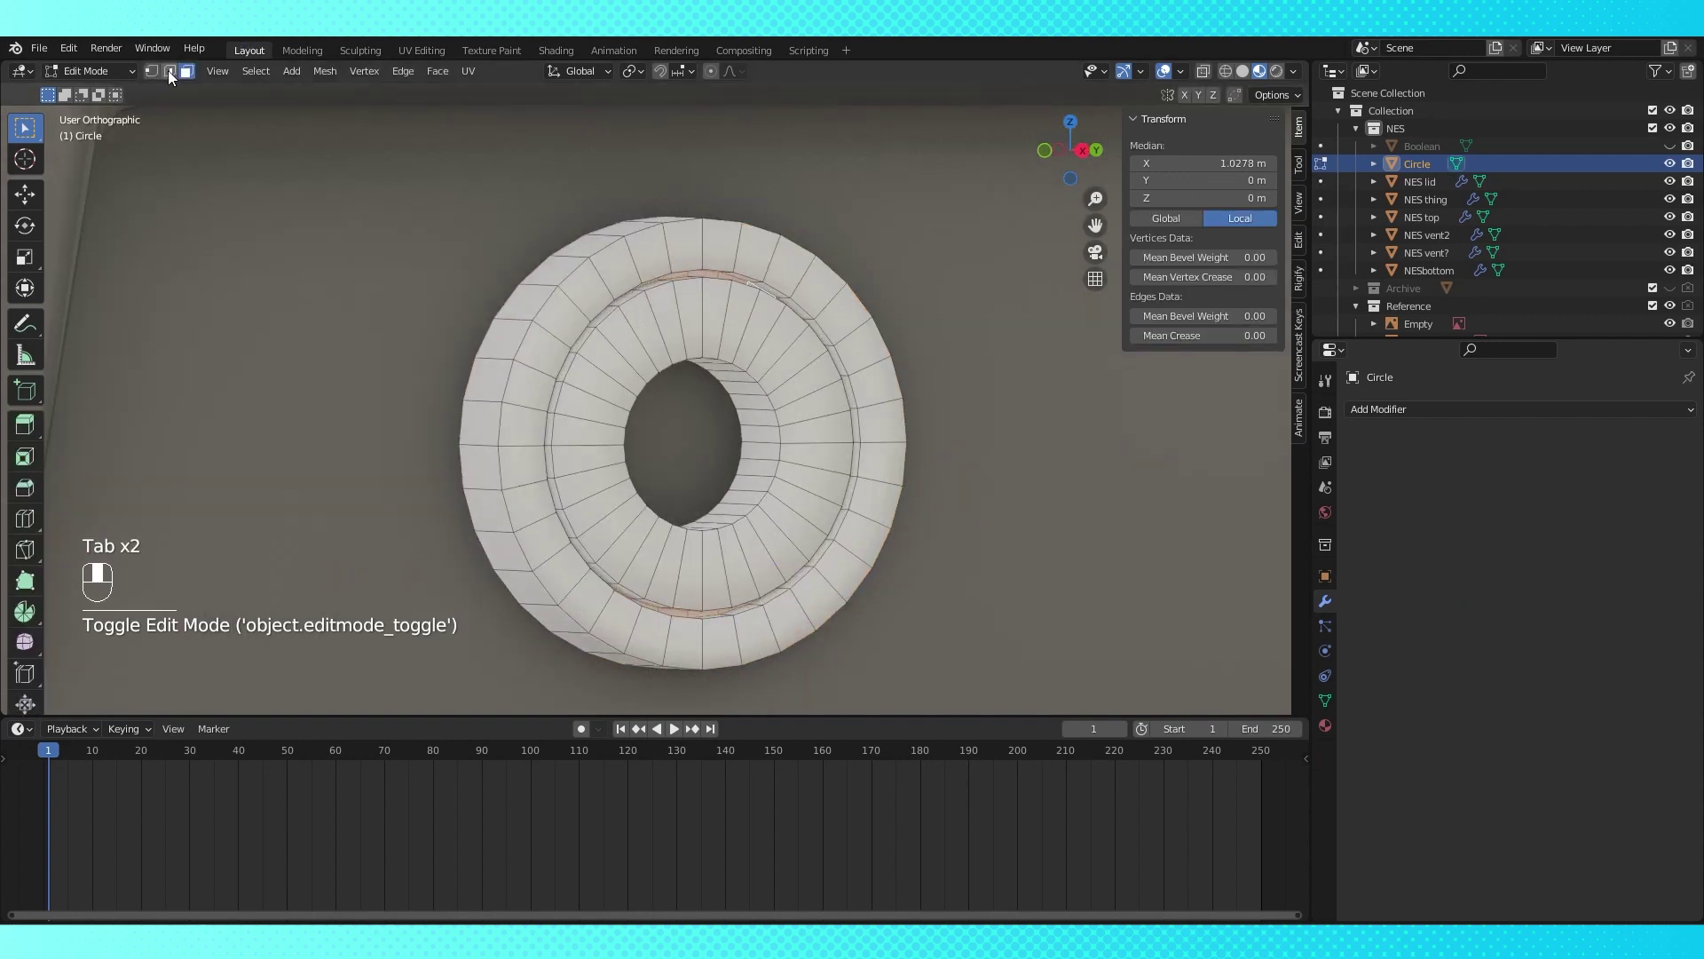
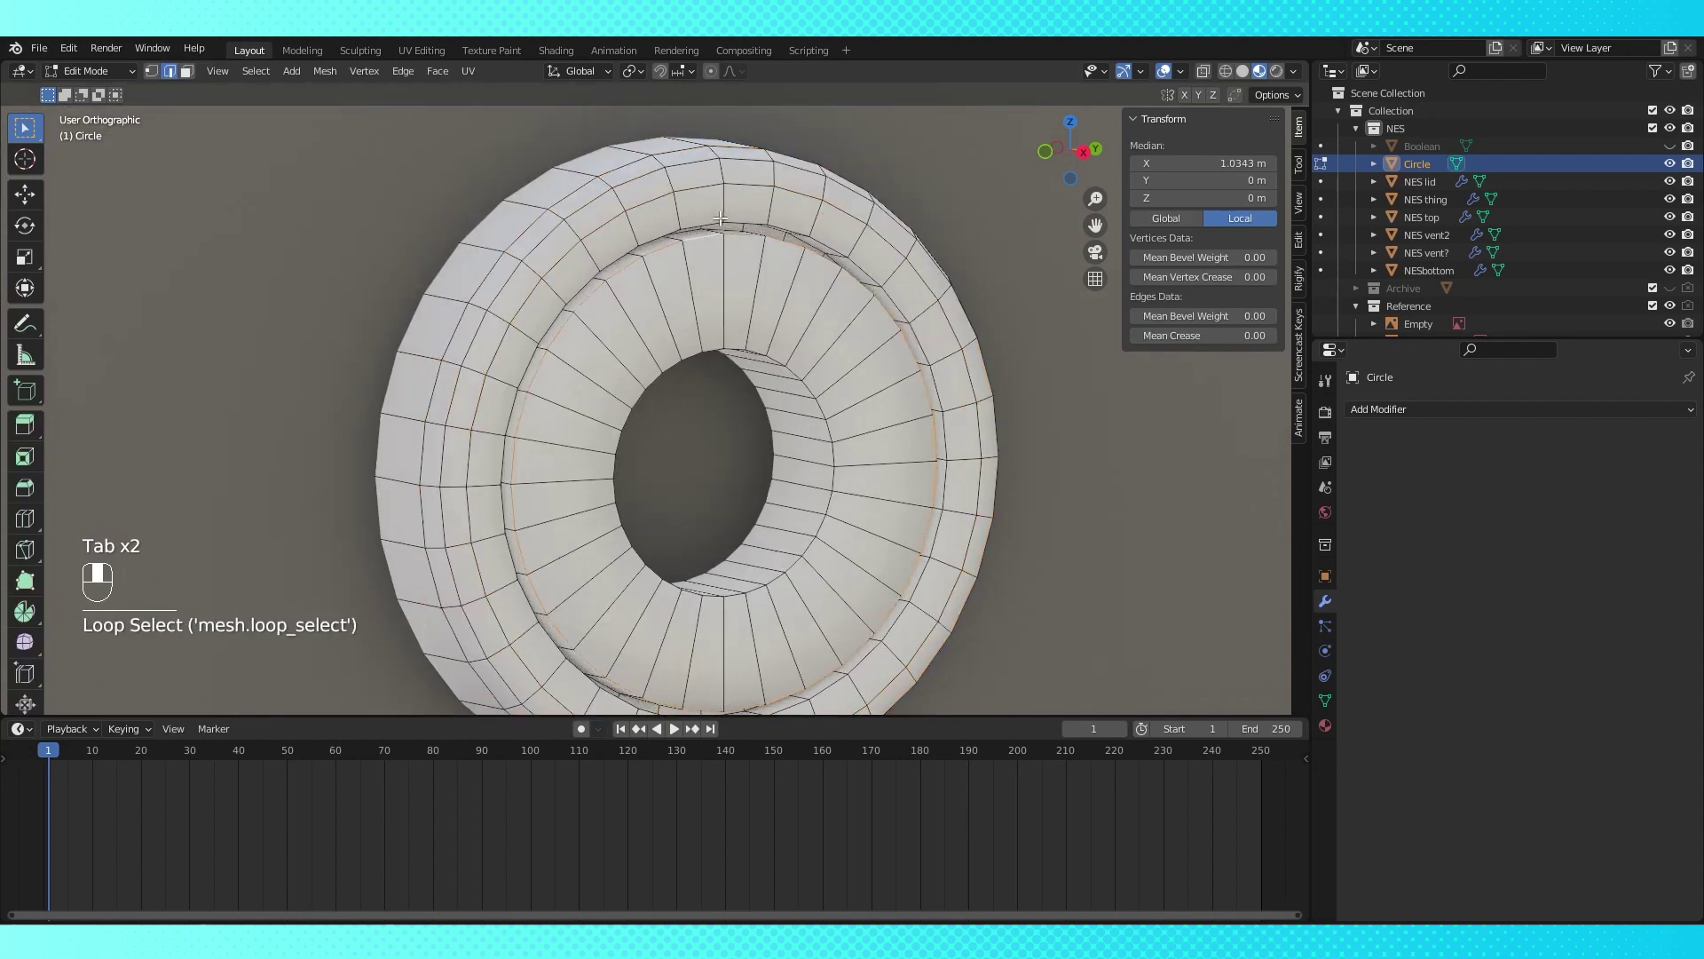
Cut edge loops around the ring and slide them toward the outer rim and inner edge
key(ctrl+b)
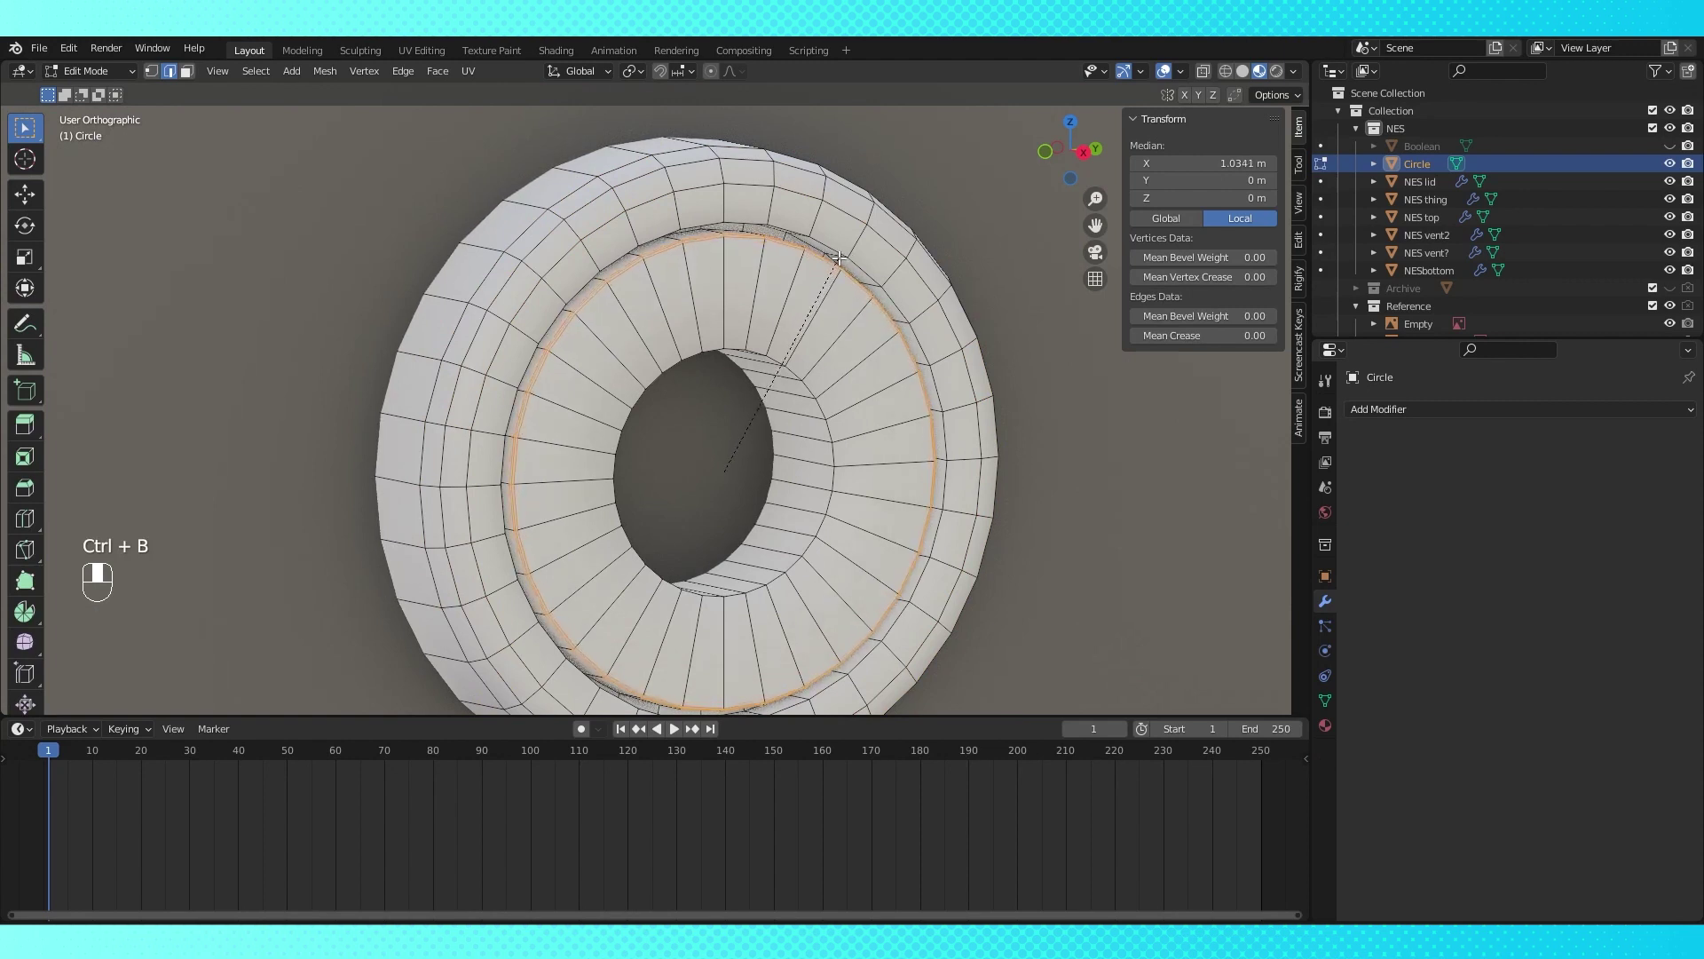
drag(784, 313, 774, 349)
drag(778, 346, 824, 339)
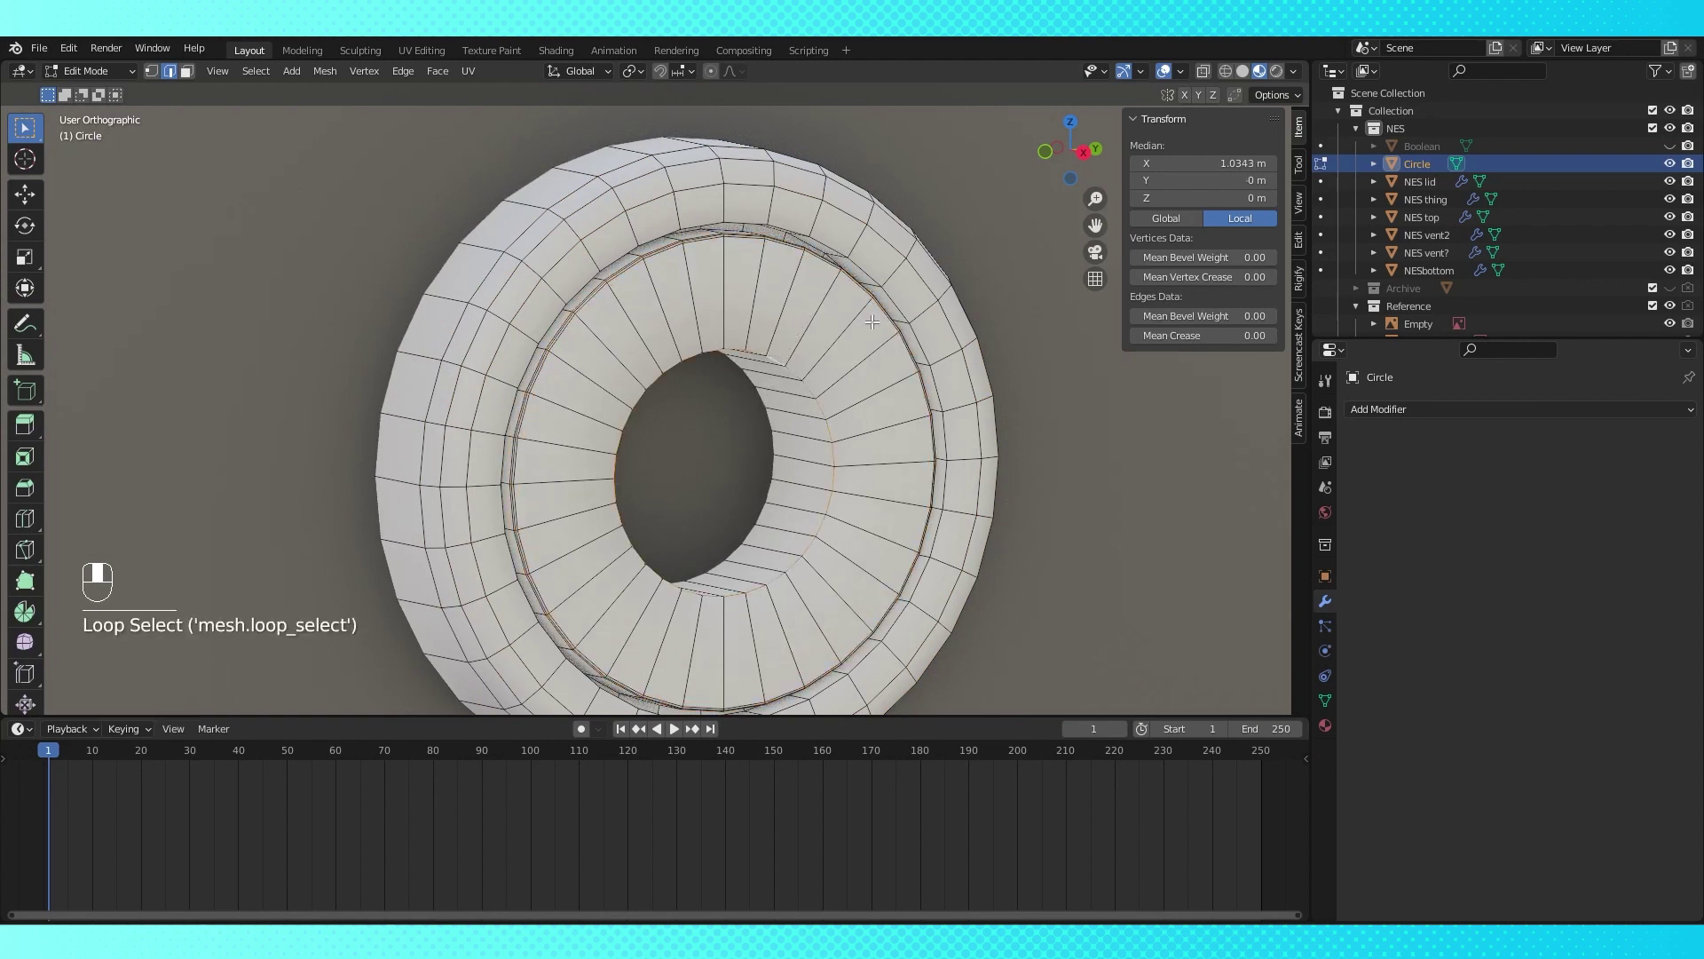
key(ctrl+b)
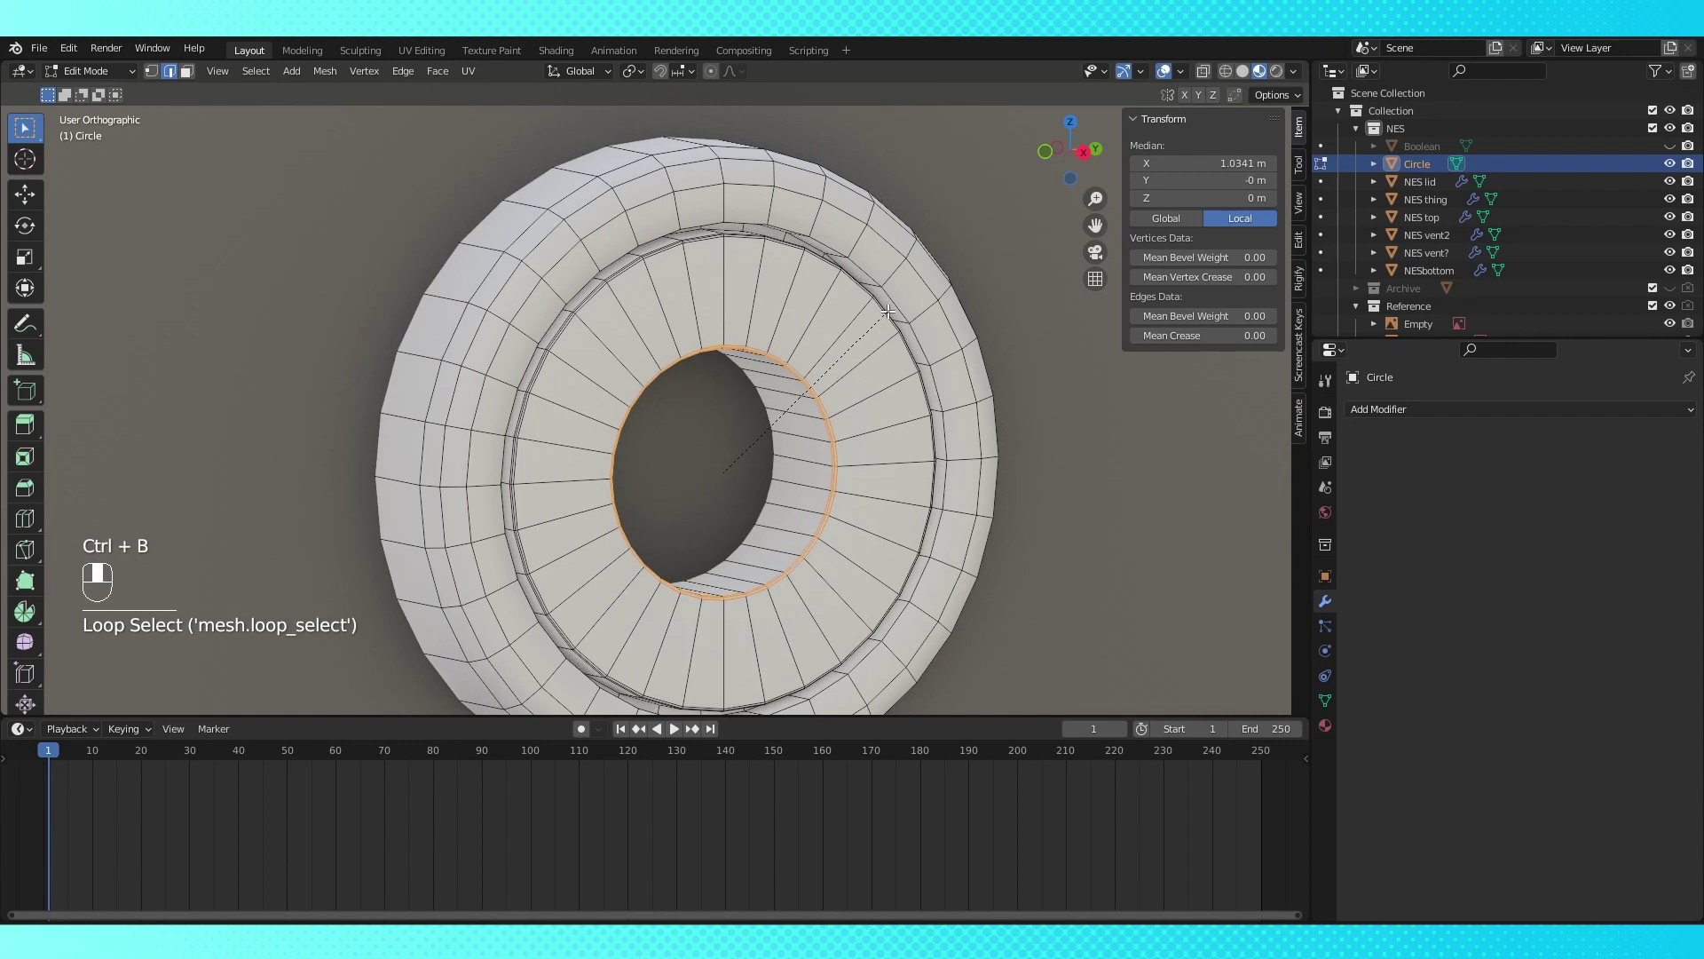
click(839, 234)
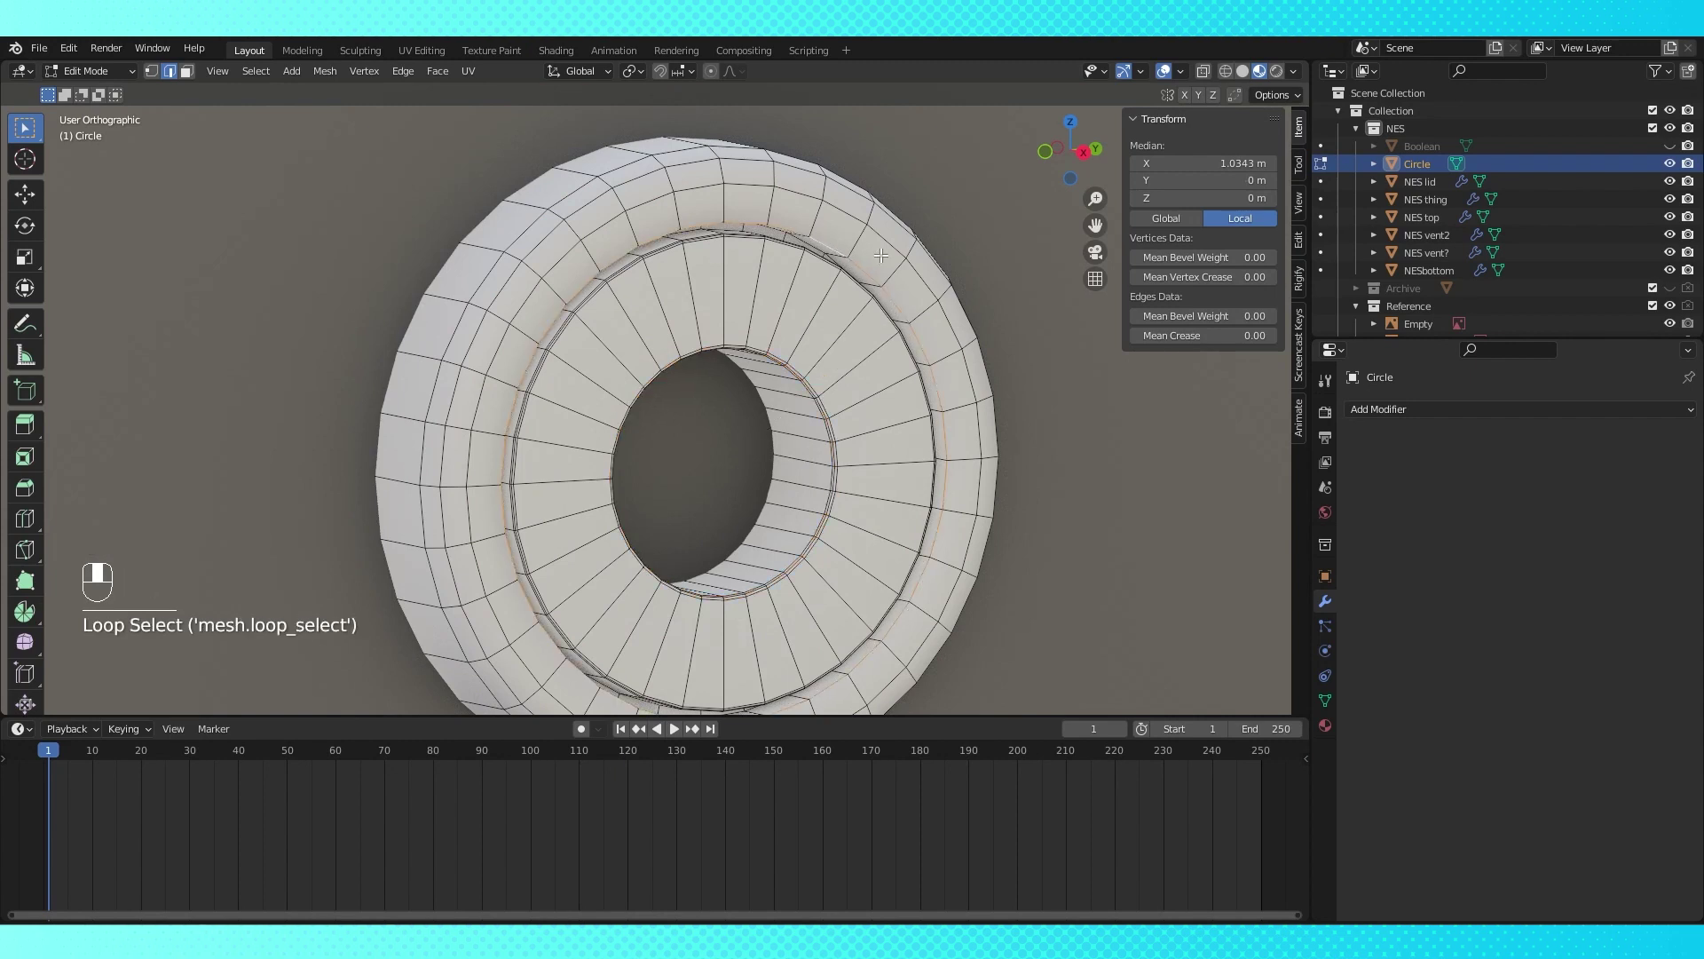
key(ctrl+b)
key(Tab)
drag(863, 281, 452, 112)
key(Tab)
key(a)
drag(453, 112, 515, 390)
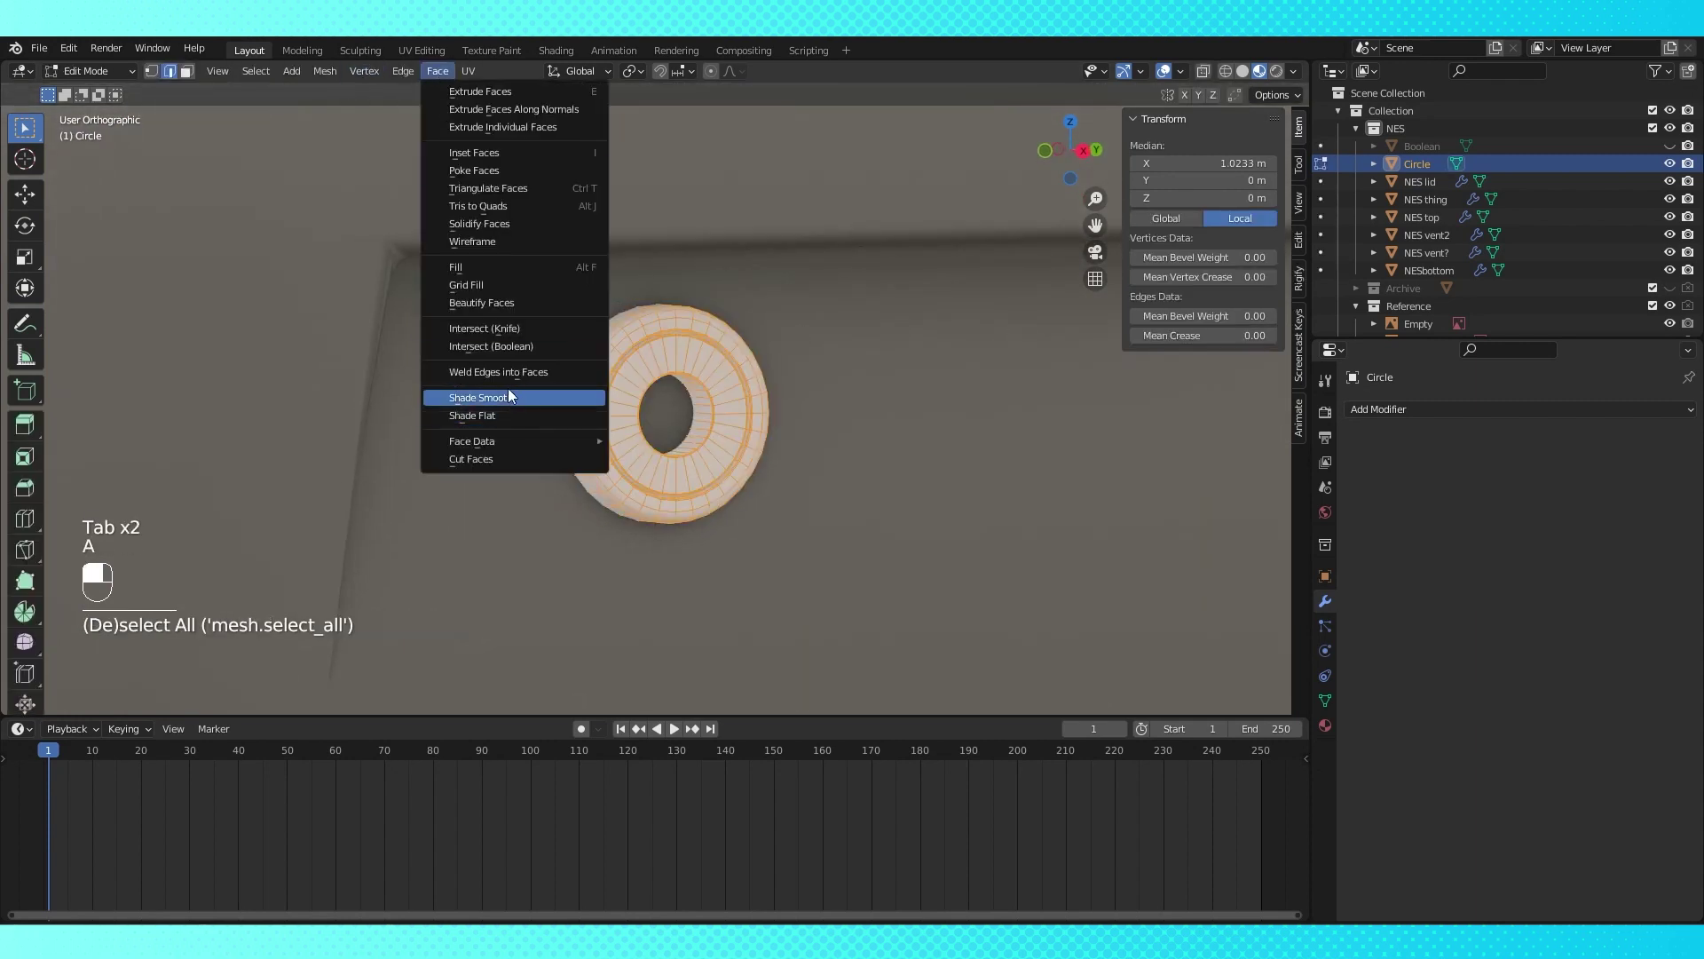
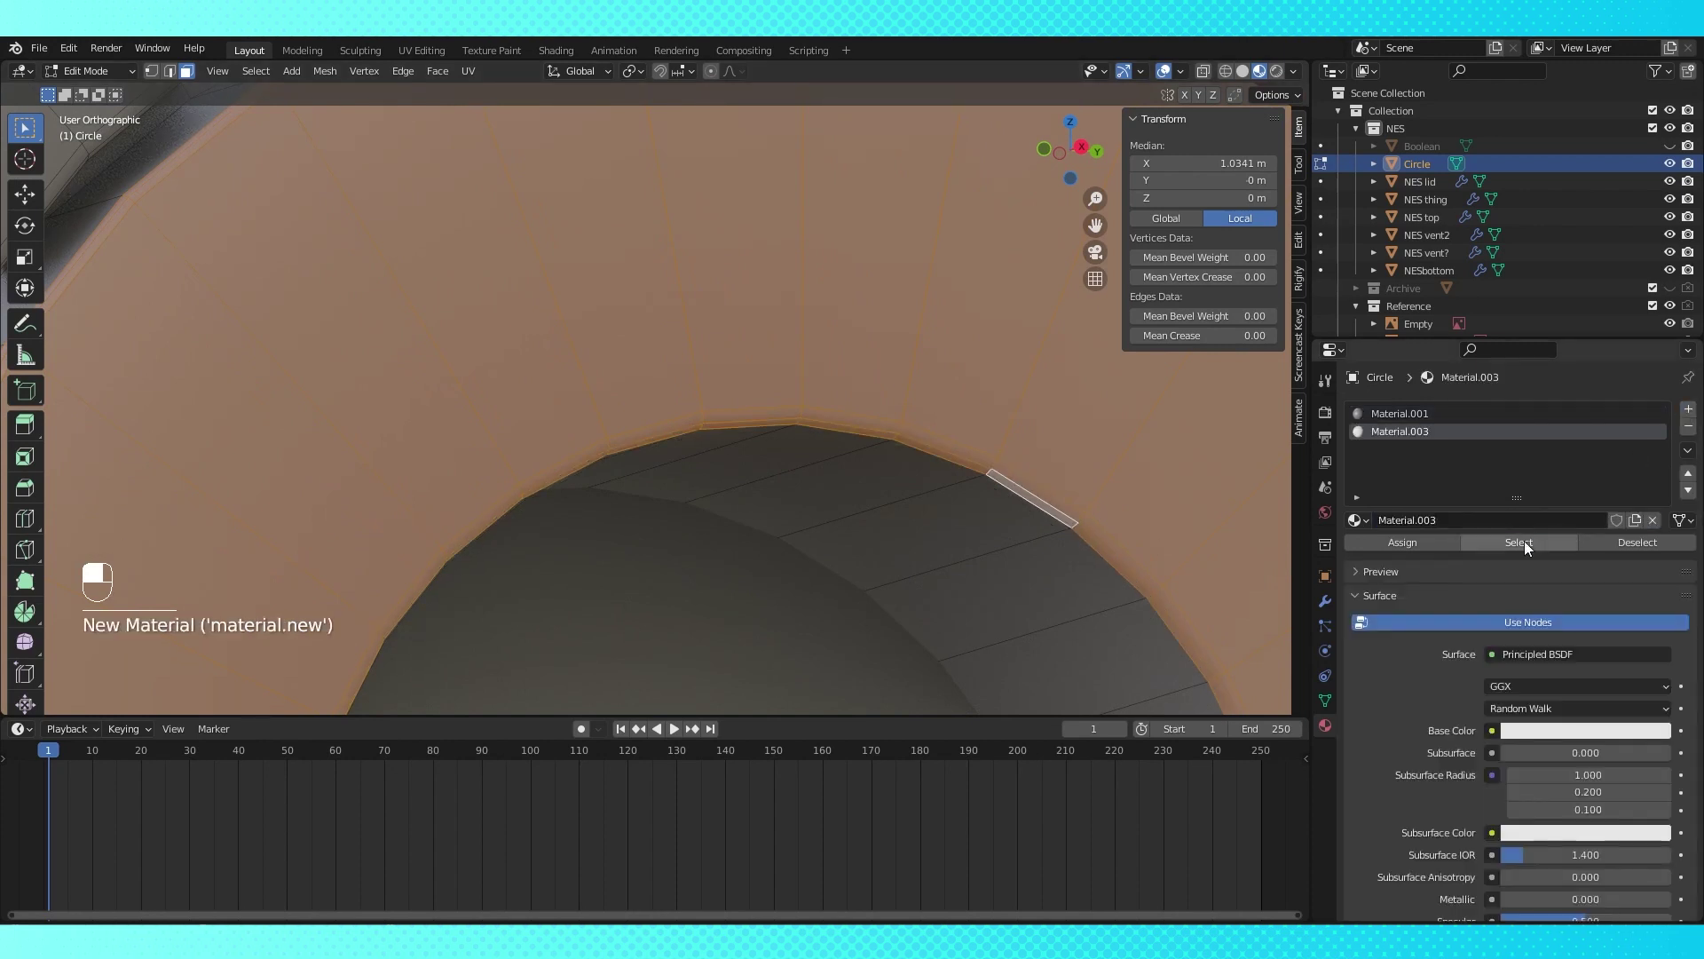
Set Material.003's base colour to red on the inner ring faces and return to Object Mode
drag(1579, 737, 1561, 653)
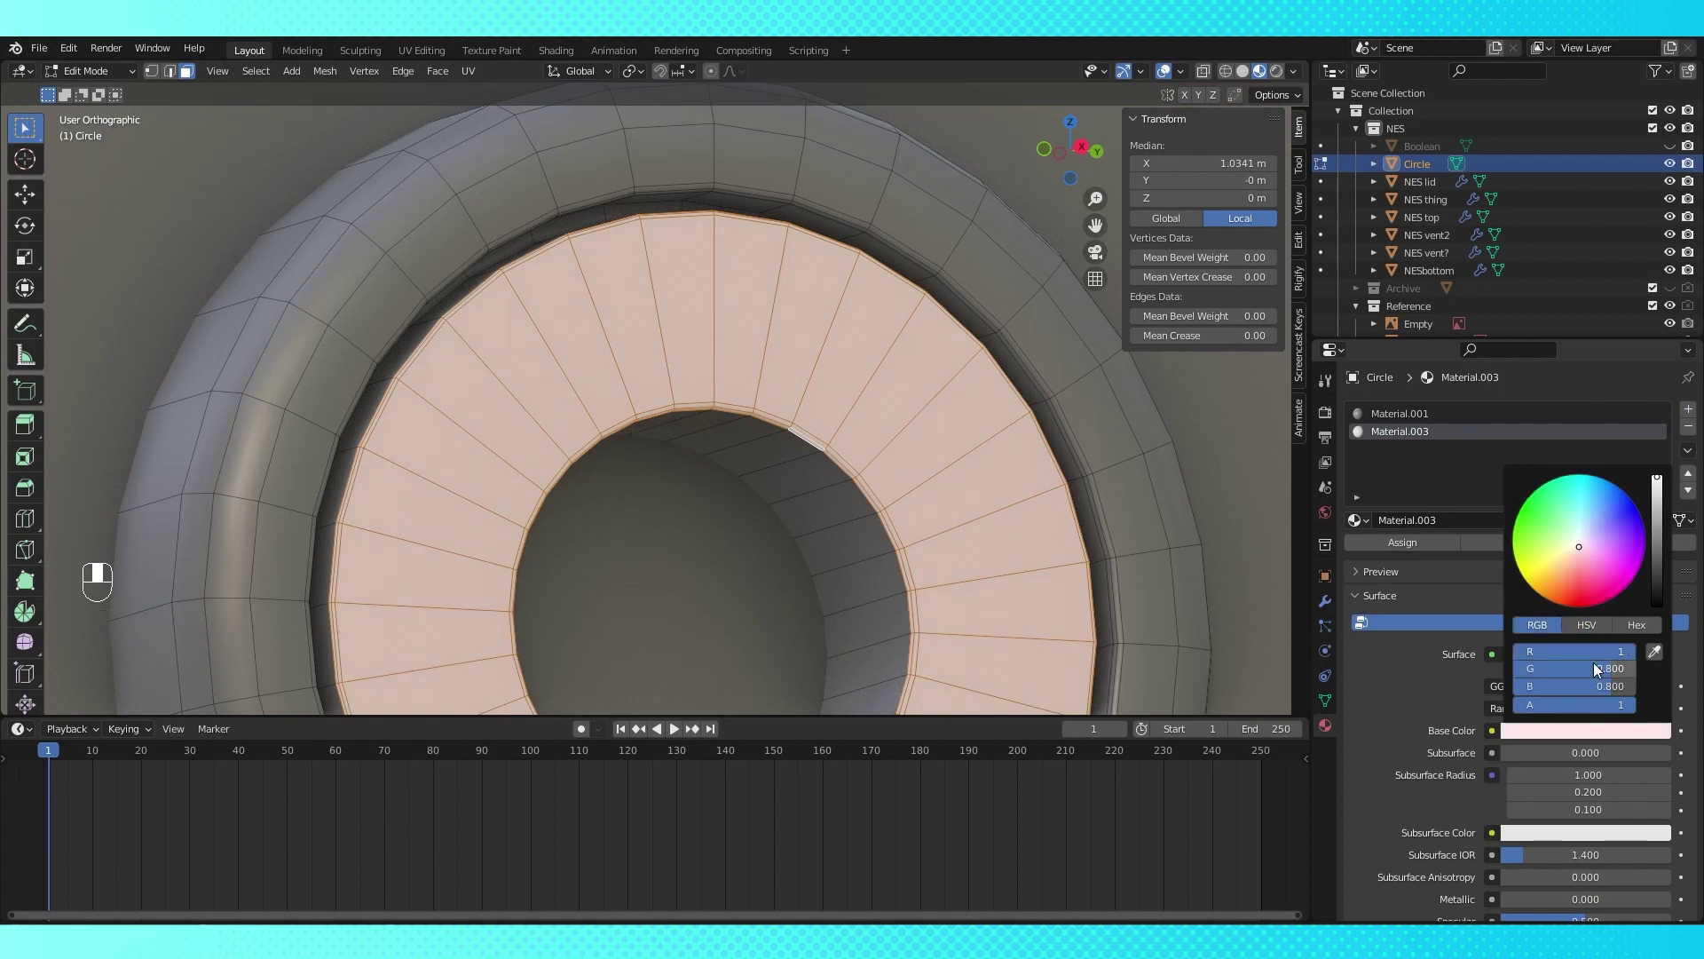
key(Tab)
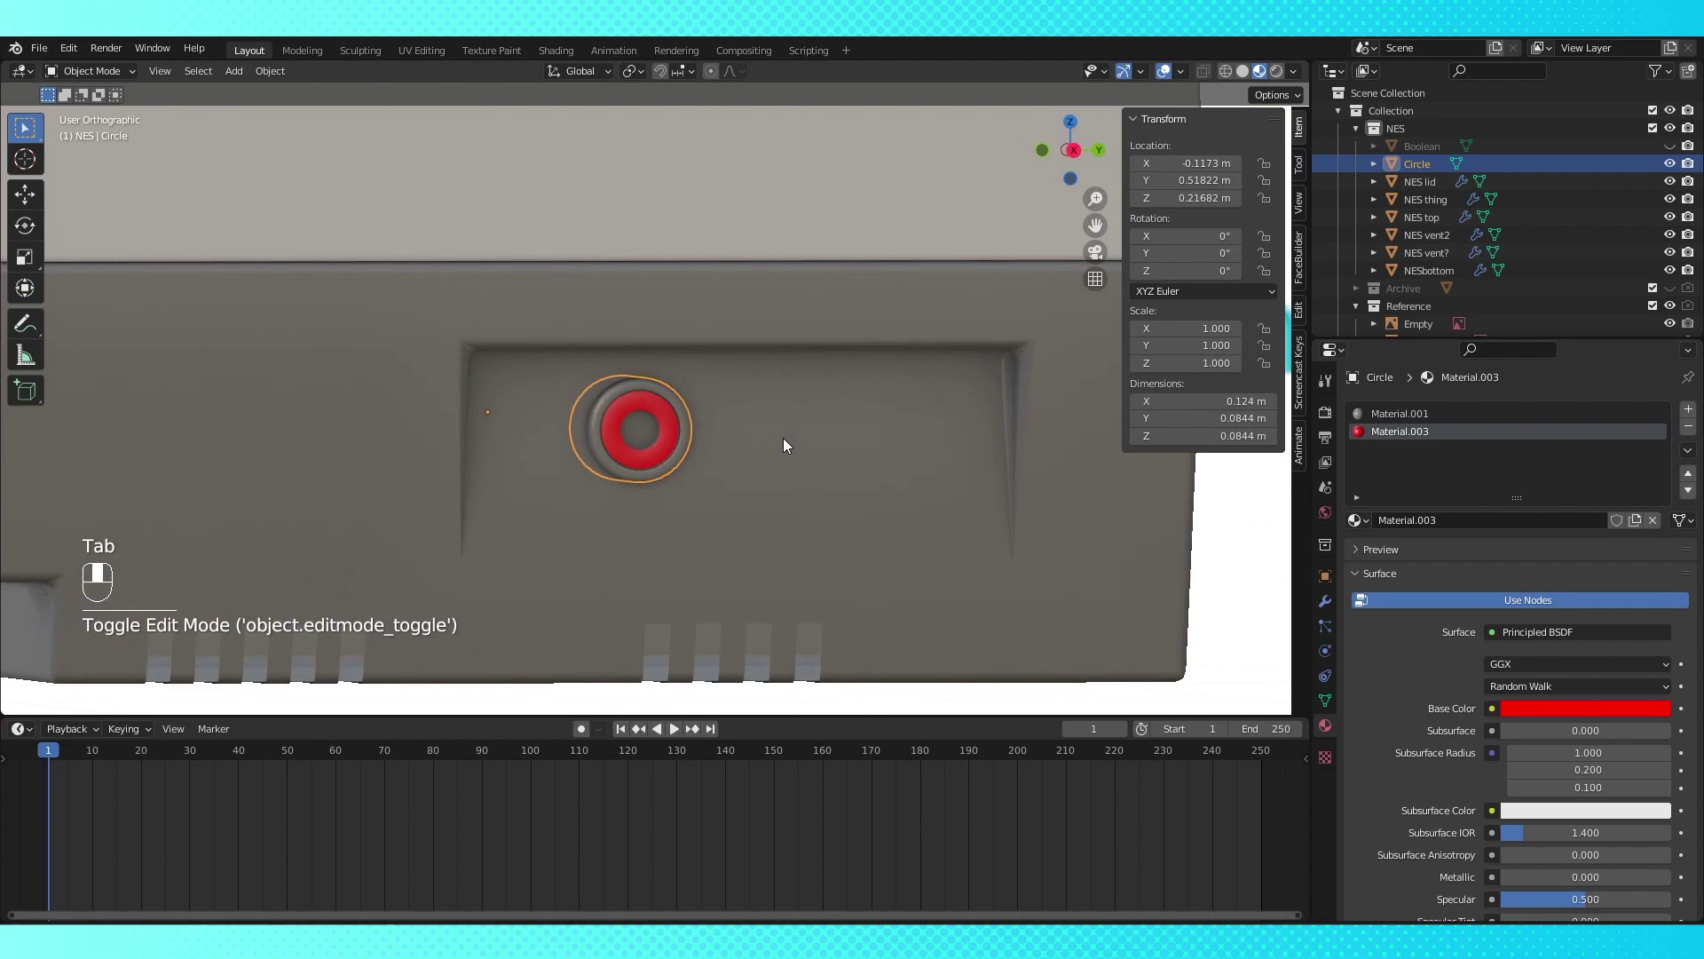
Duplicate the button as Circle.001 over the second round button and start editing its mesh
key(KP_3)
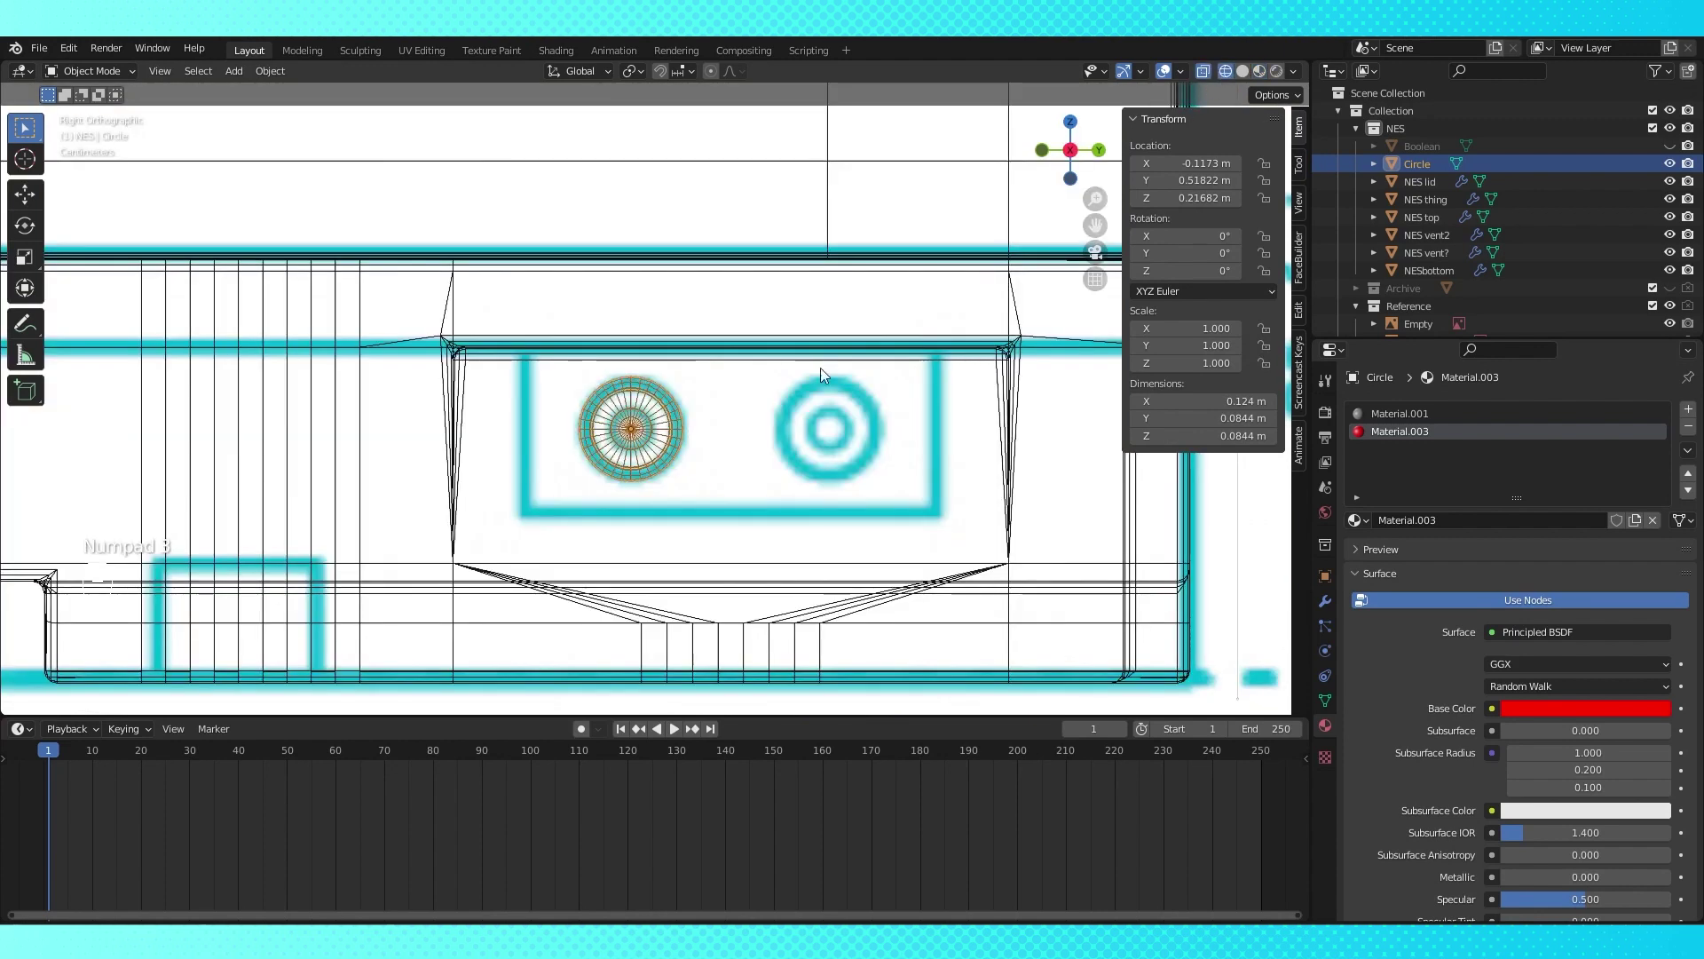
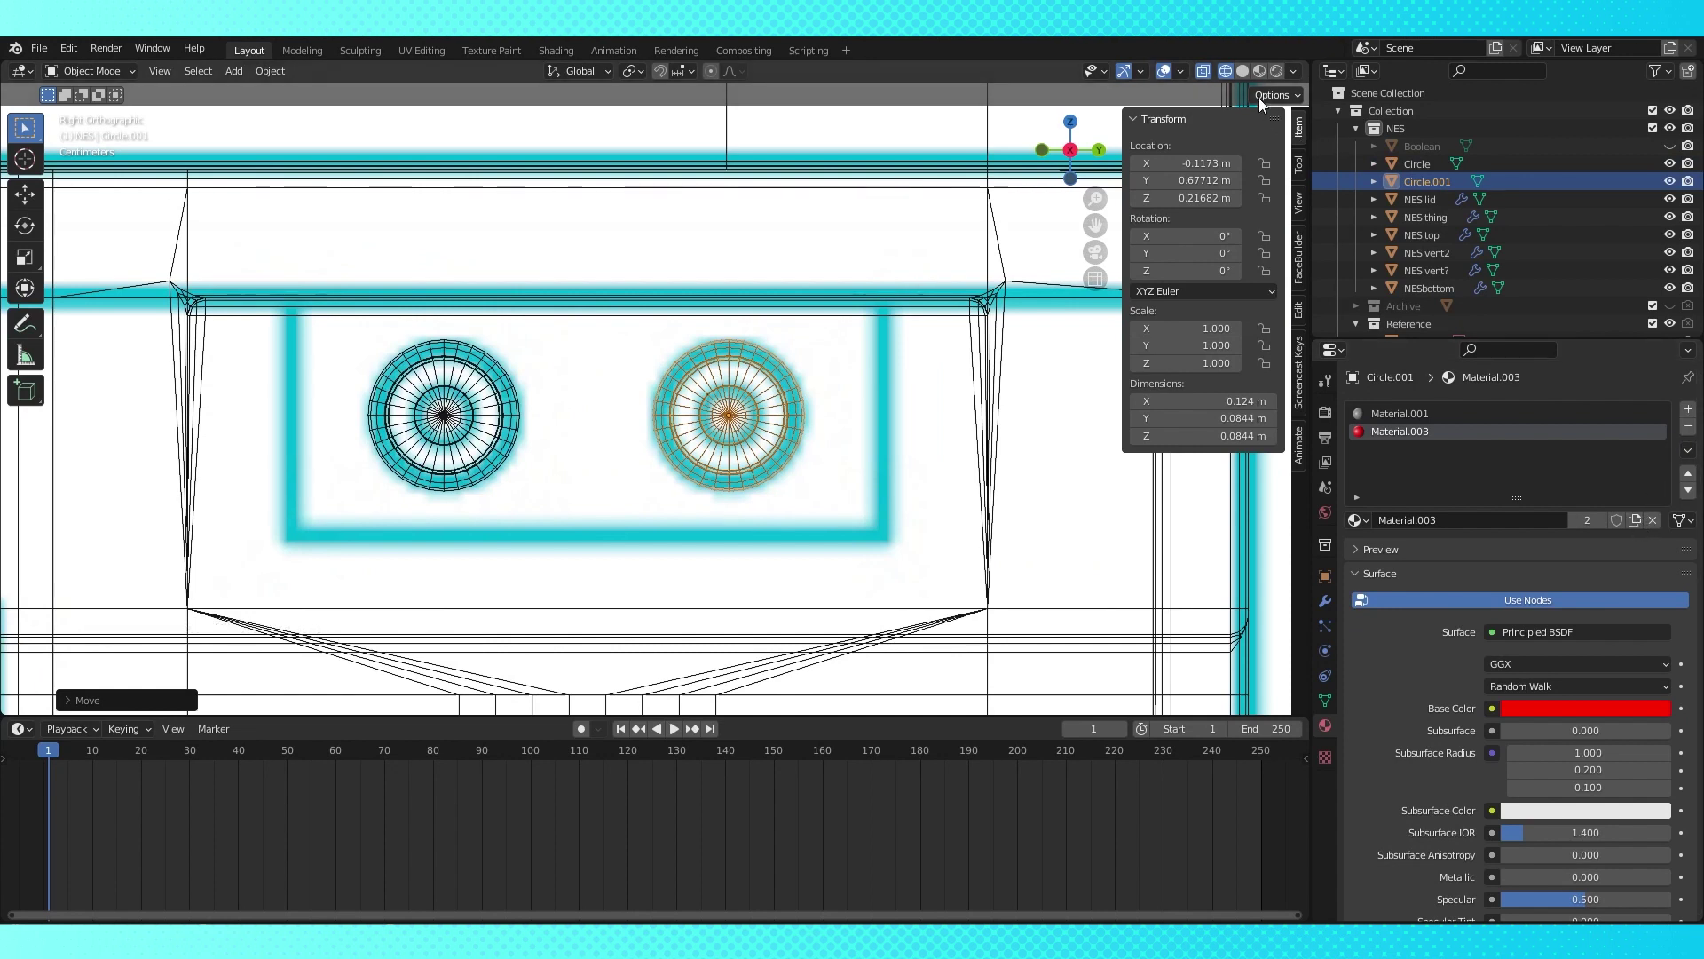
click(786, 382)
key(Tab)
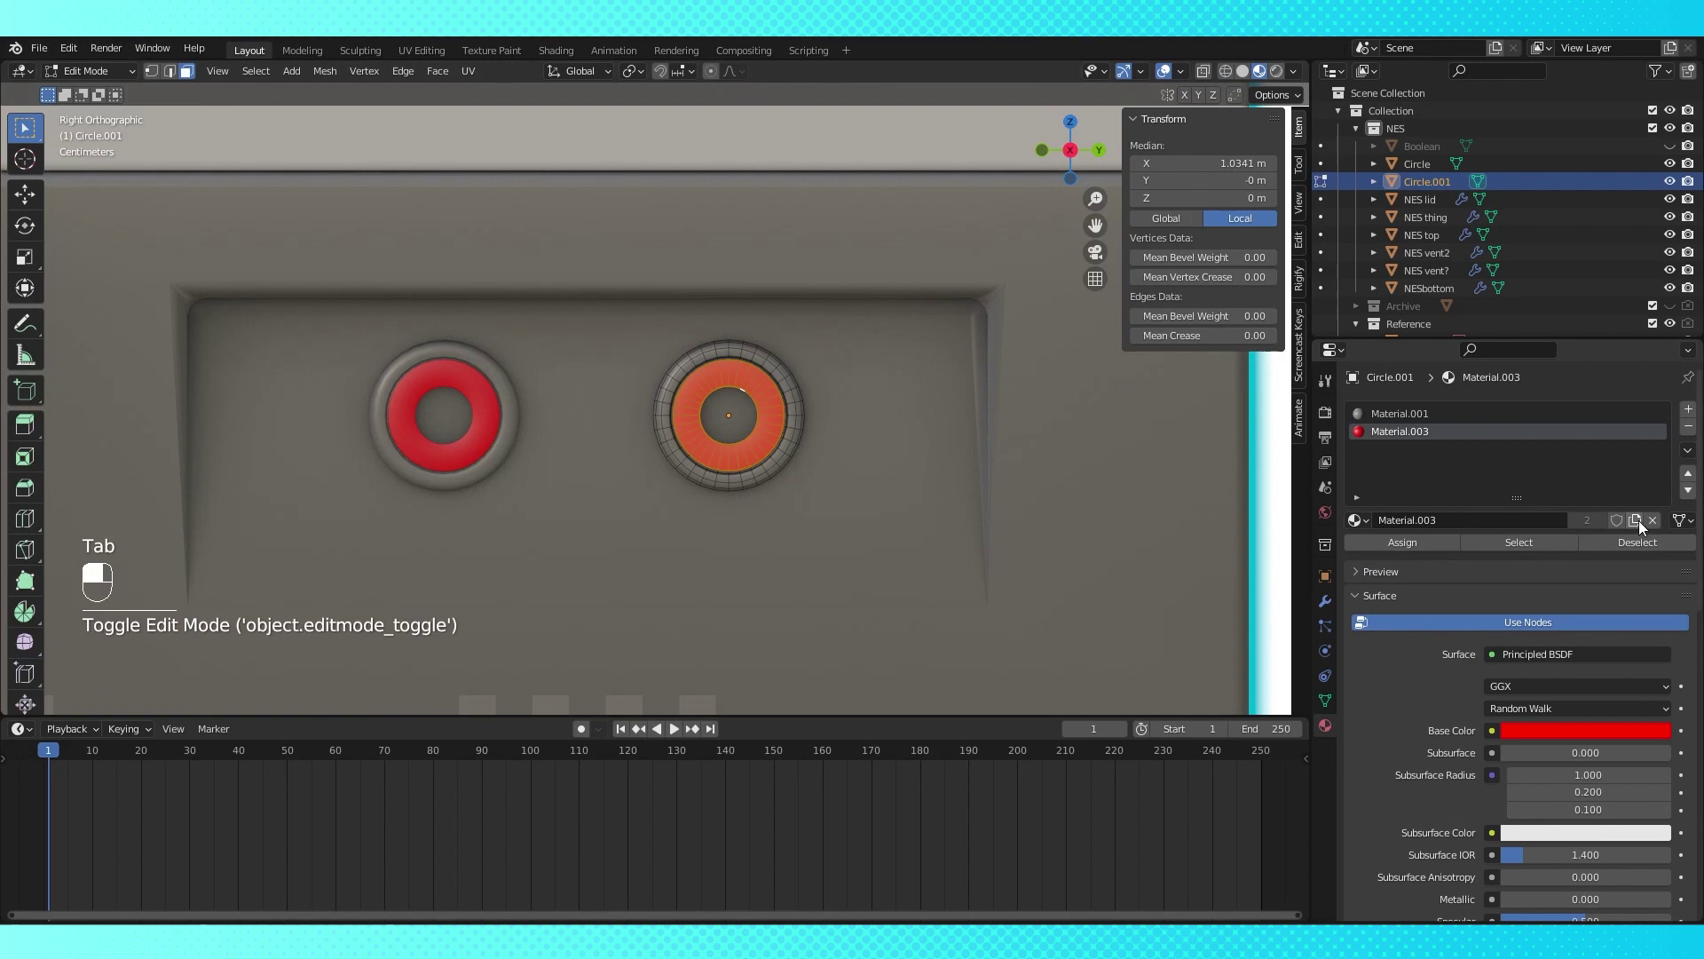
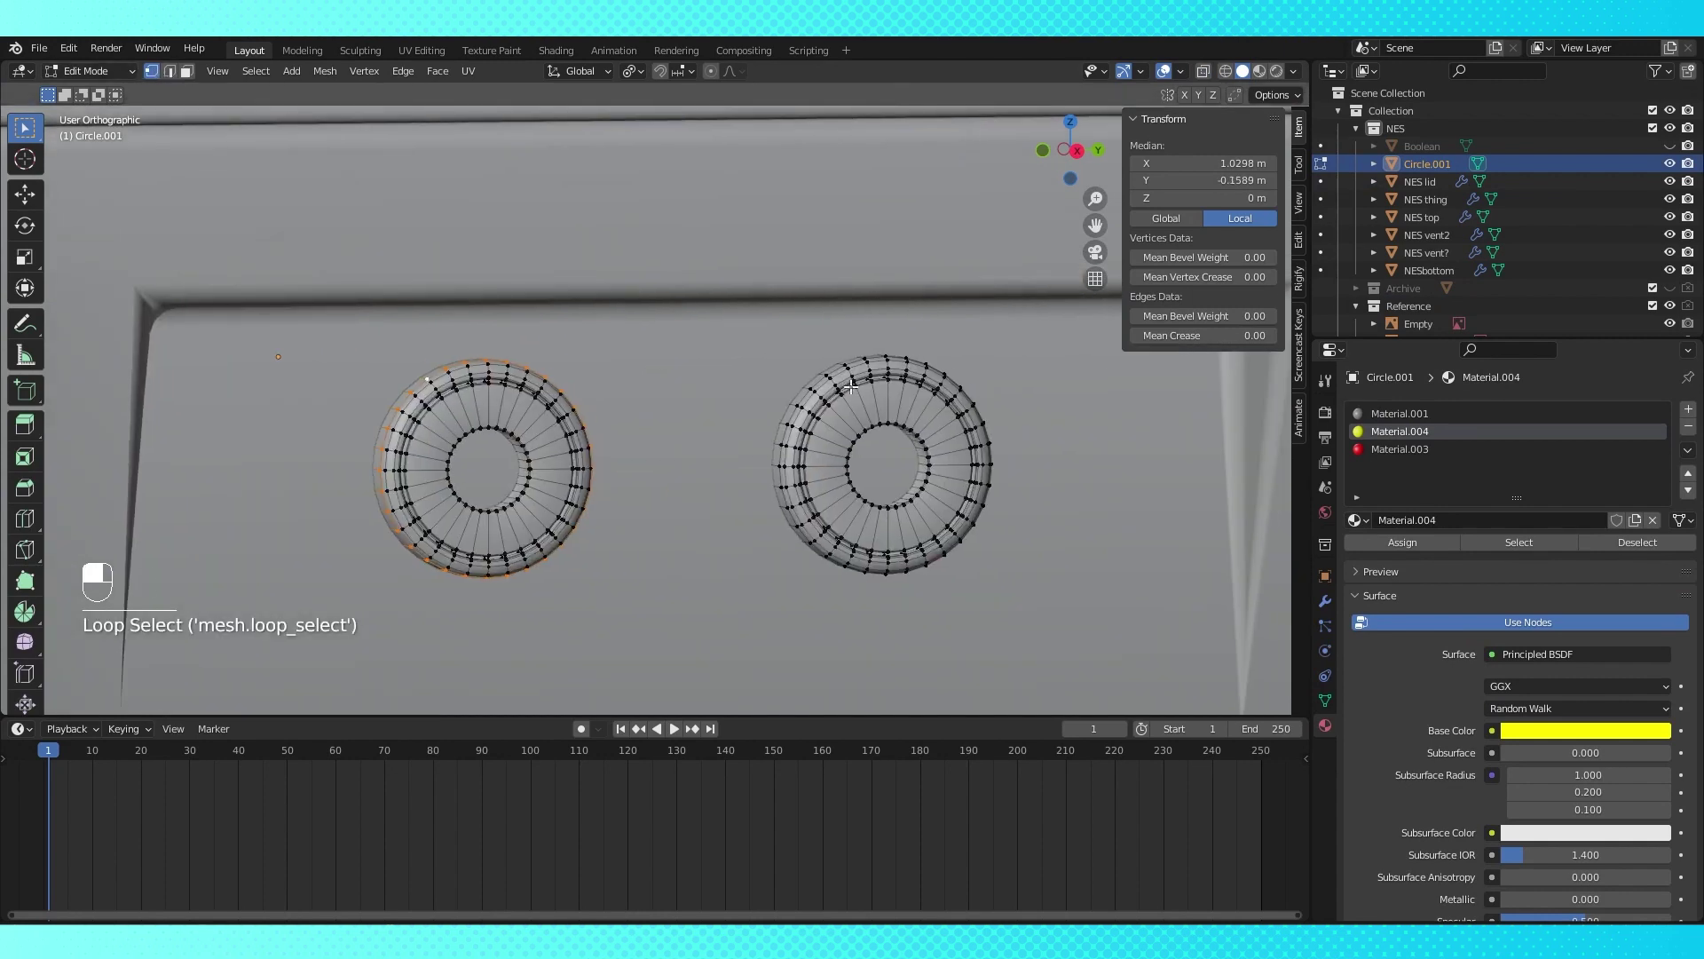
Duplicate Circle.001's outer ring and separate it into its own object, Circle.002
key(shift+d)
key(p)
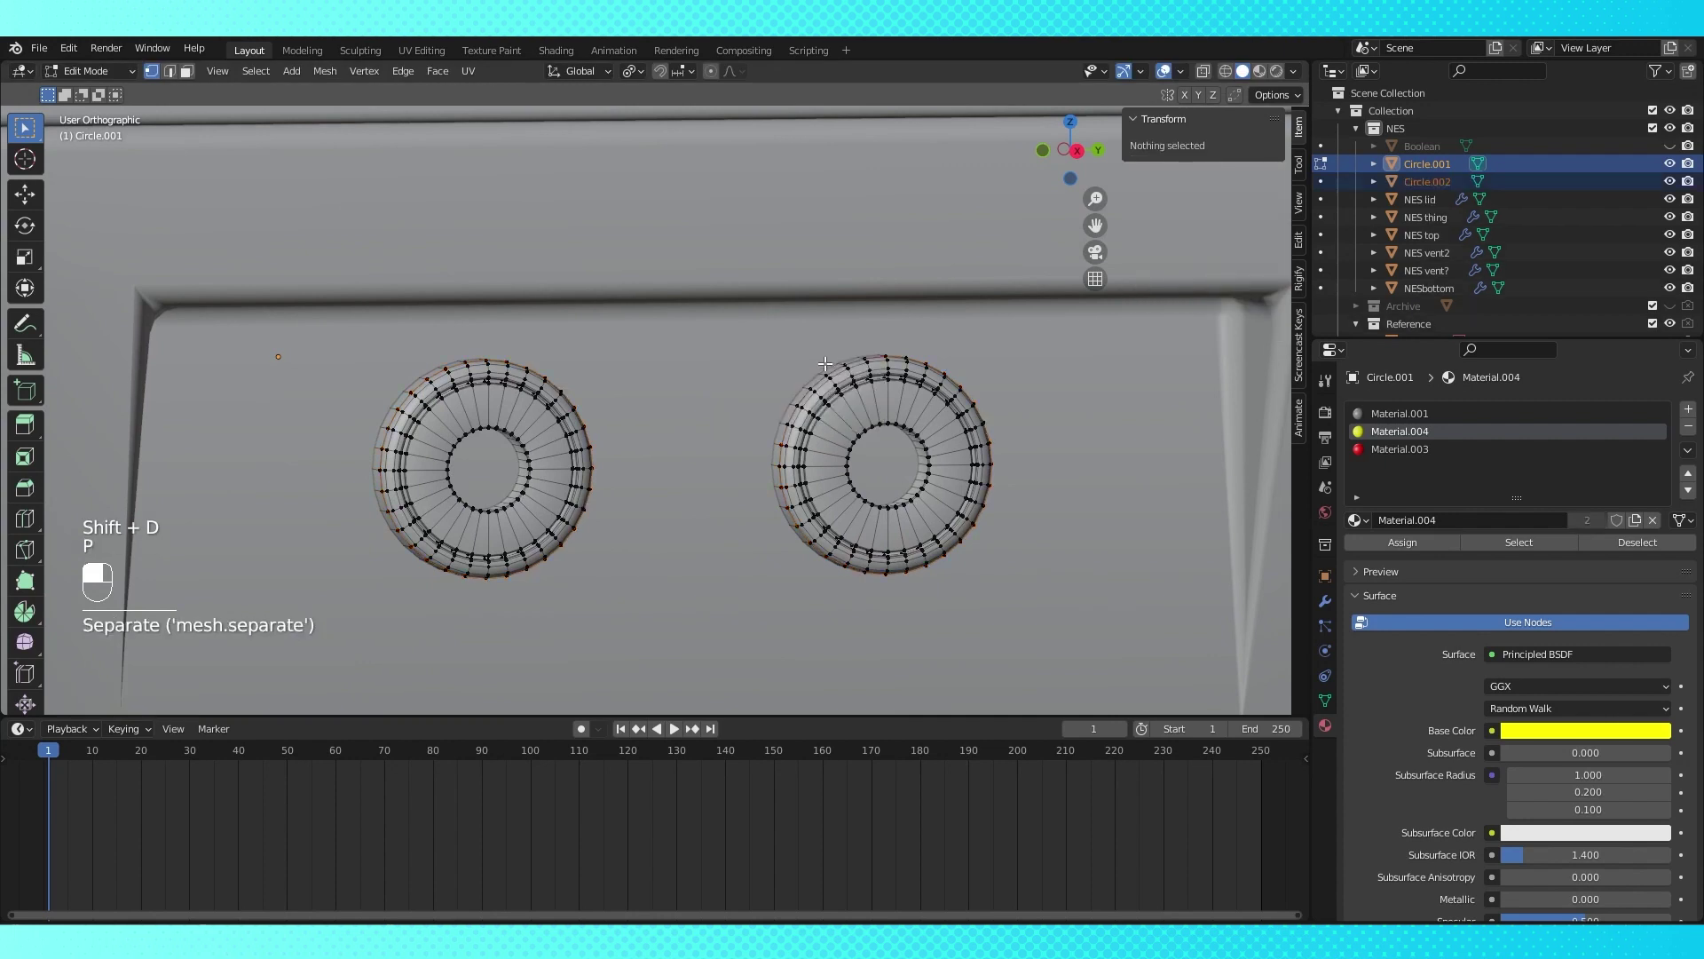
key(Tab)
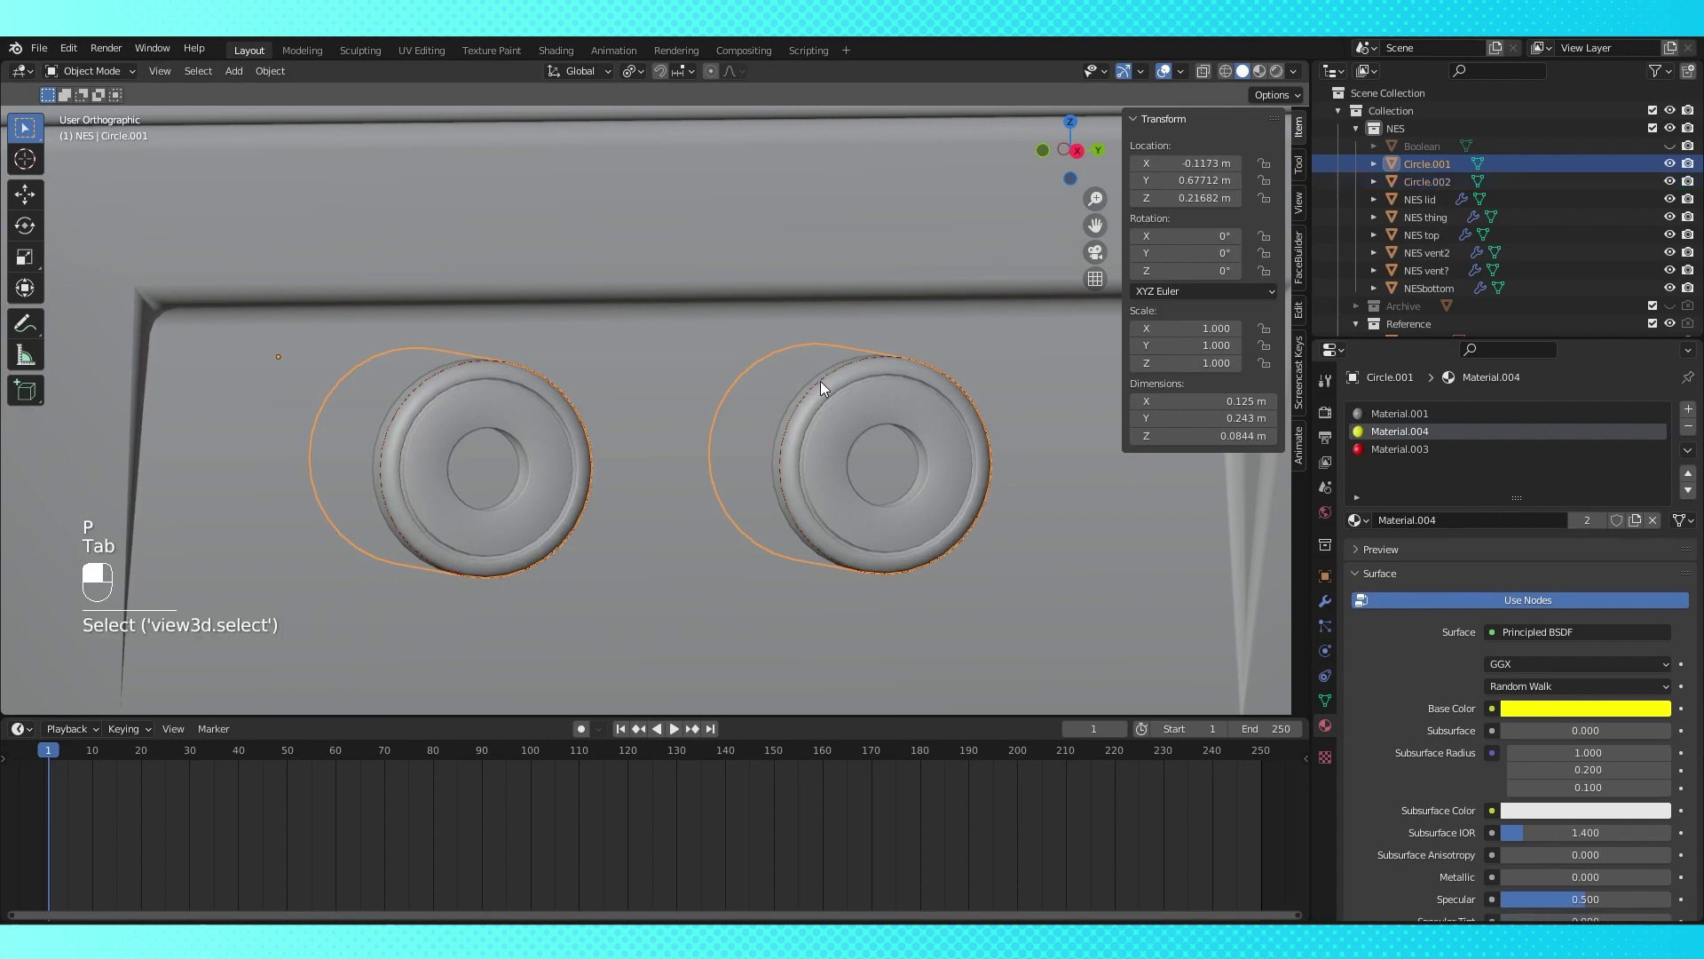
Select Circle.002 and select all its vertices in Edit Mode, viewed from the side
middle_click(820, 389)
click(826, 390)
middle_click(826, 390)
right_click(825, 391)
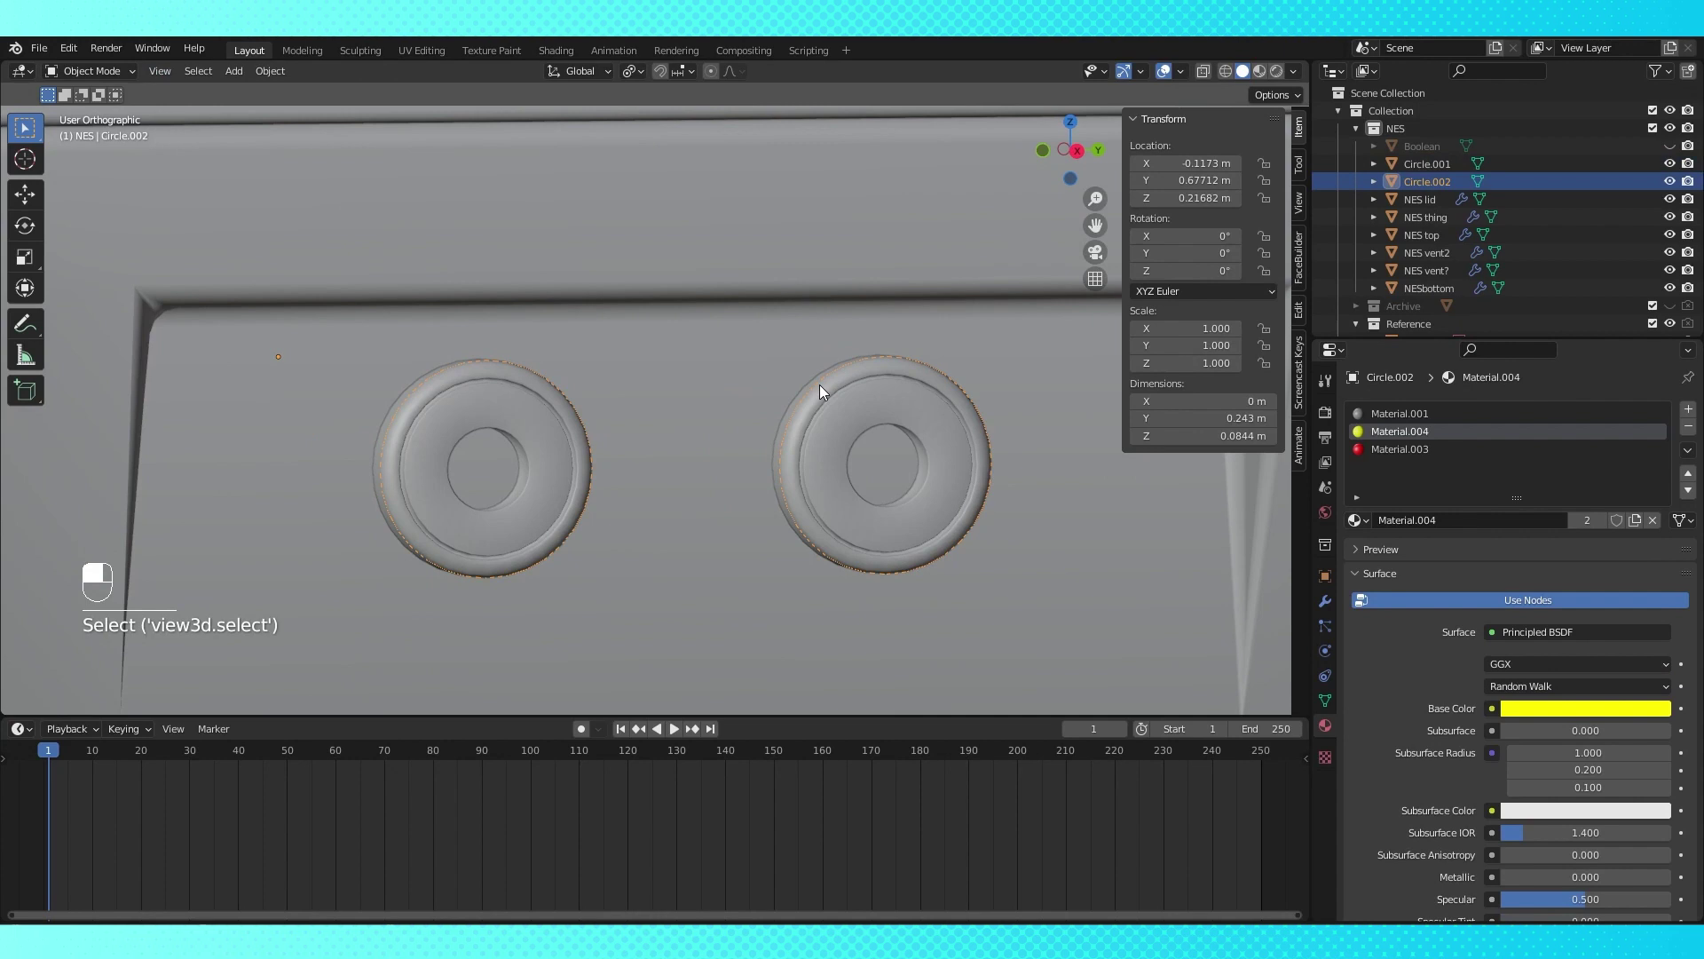
key(Tab)
key(a)
key(KP_3)
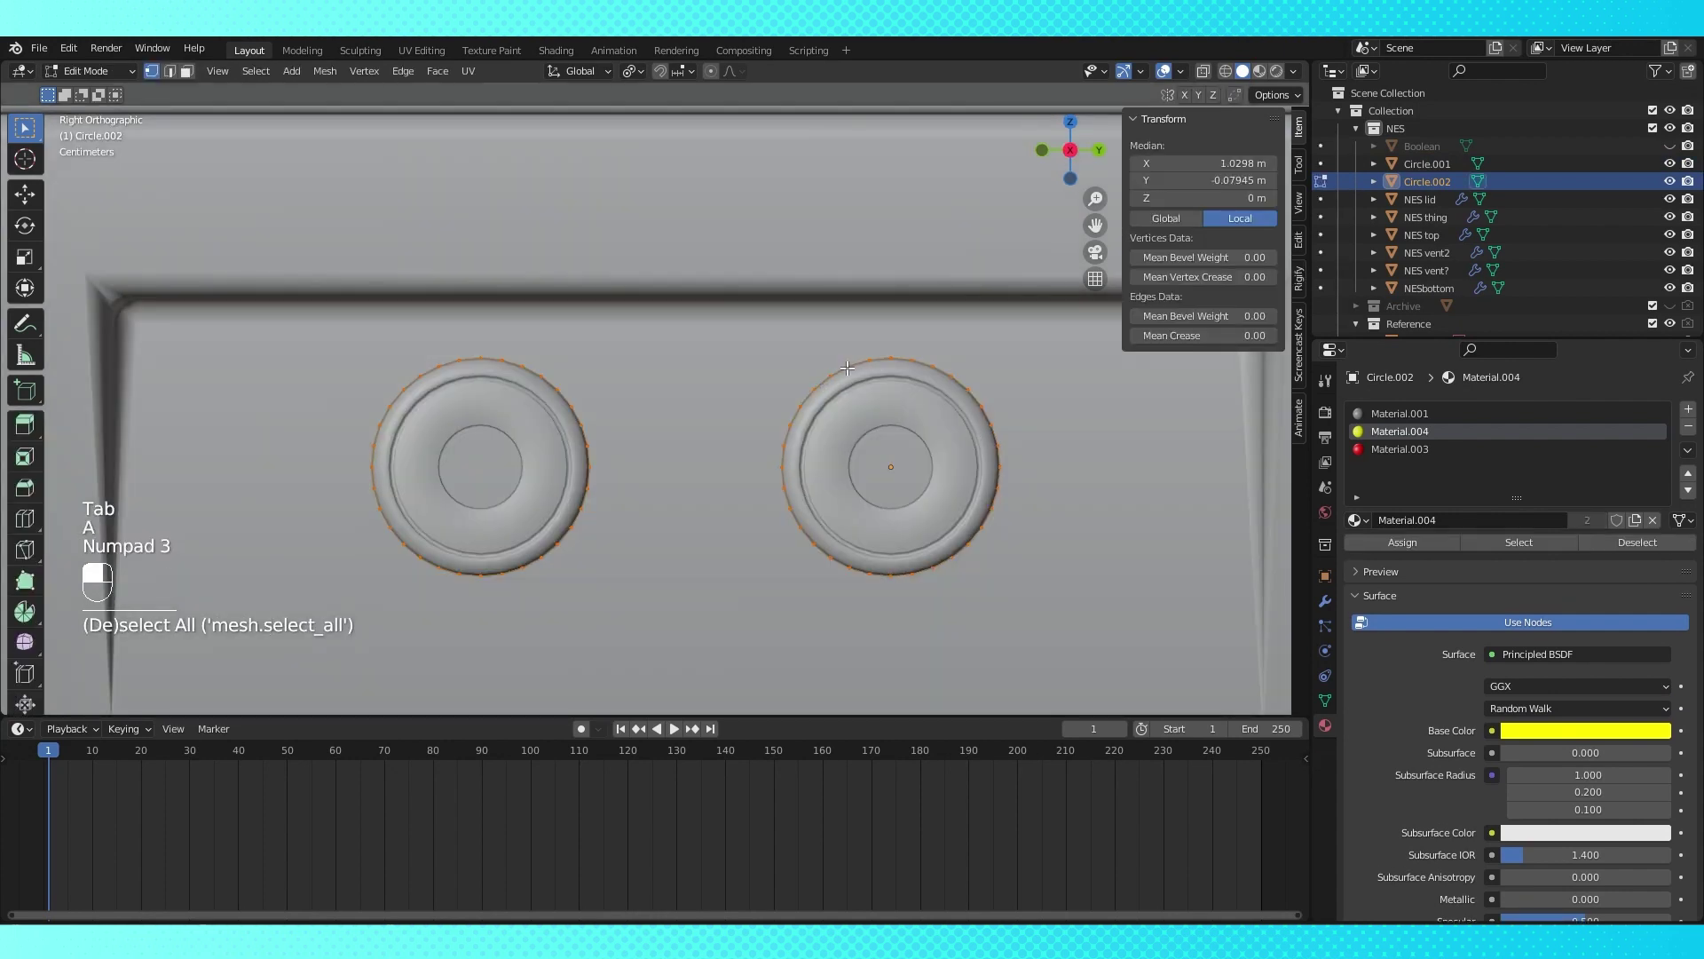
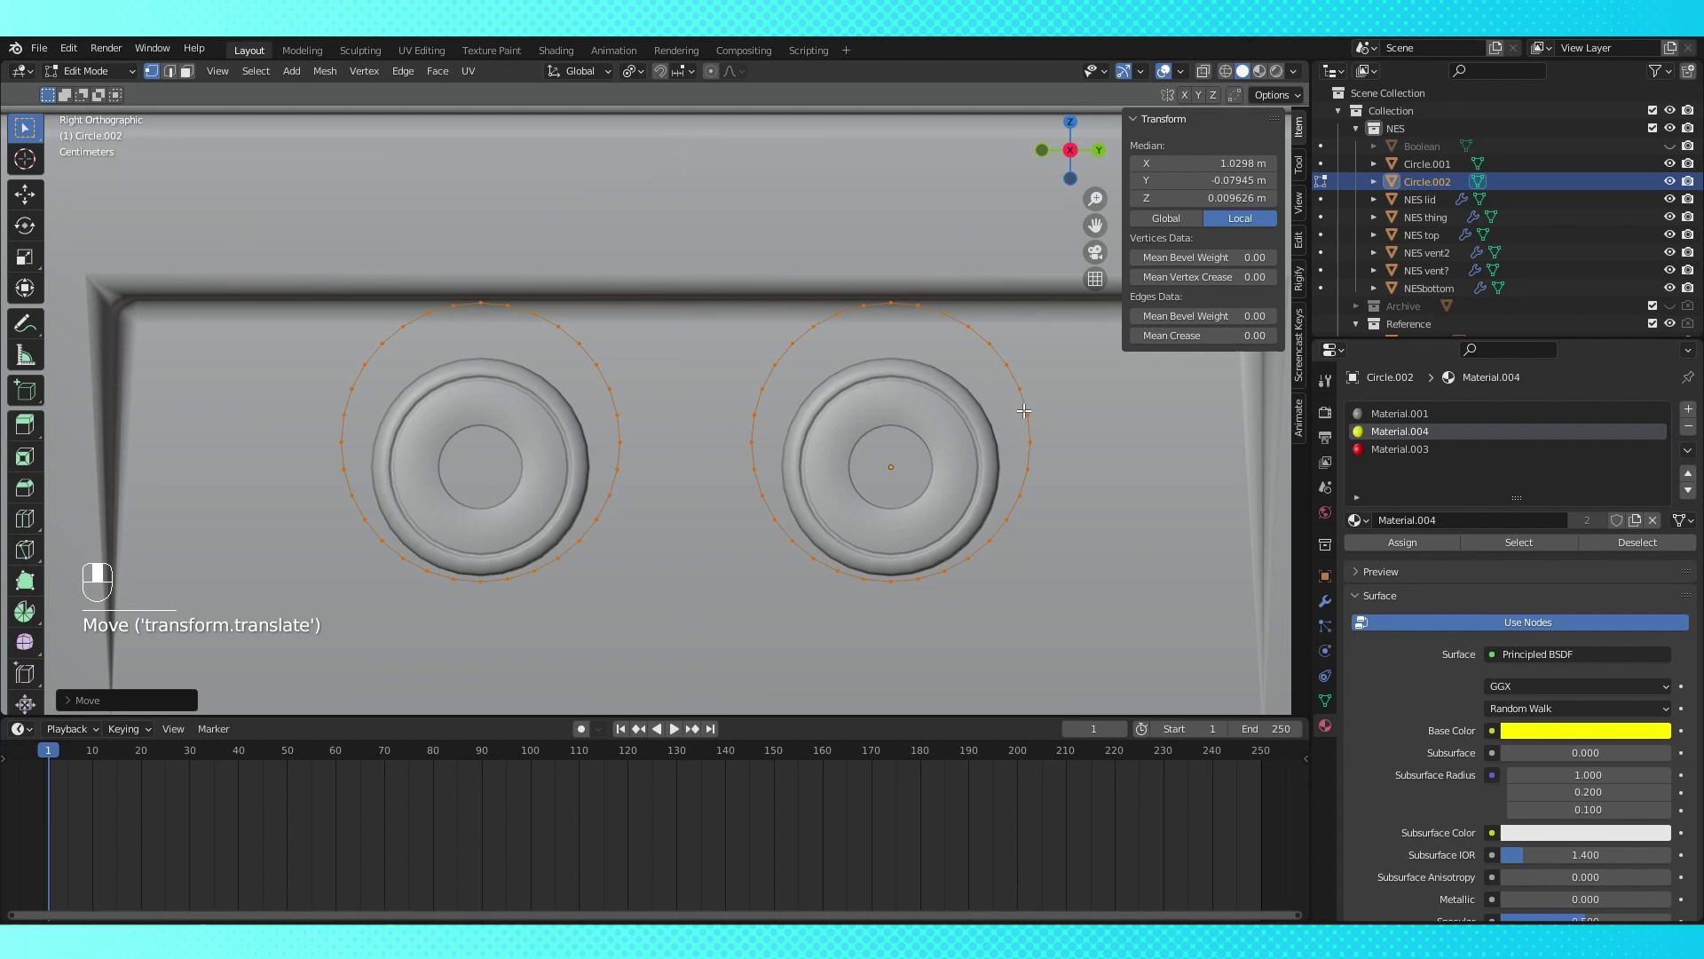
Delete the upper half of the ring and join the remaining geometry into NESbottom.001
drag(1027, 403, 803, 391)
click(759, 406)
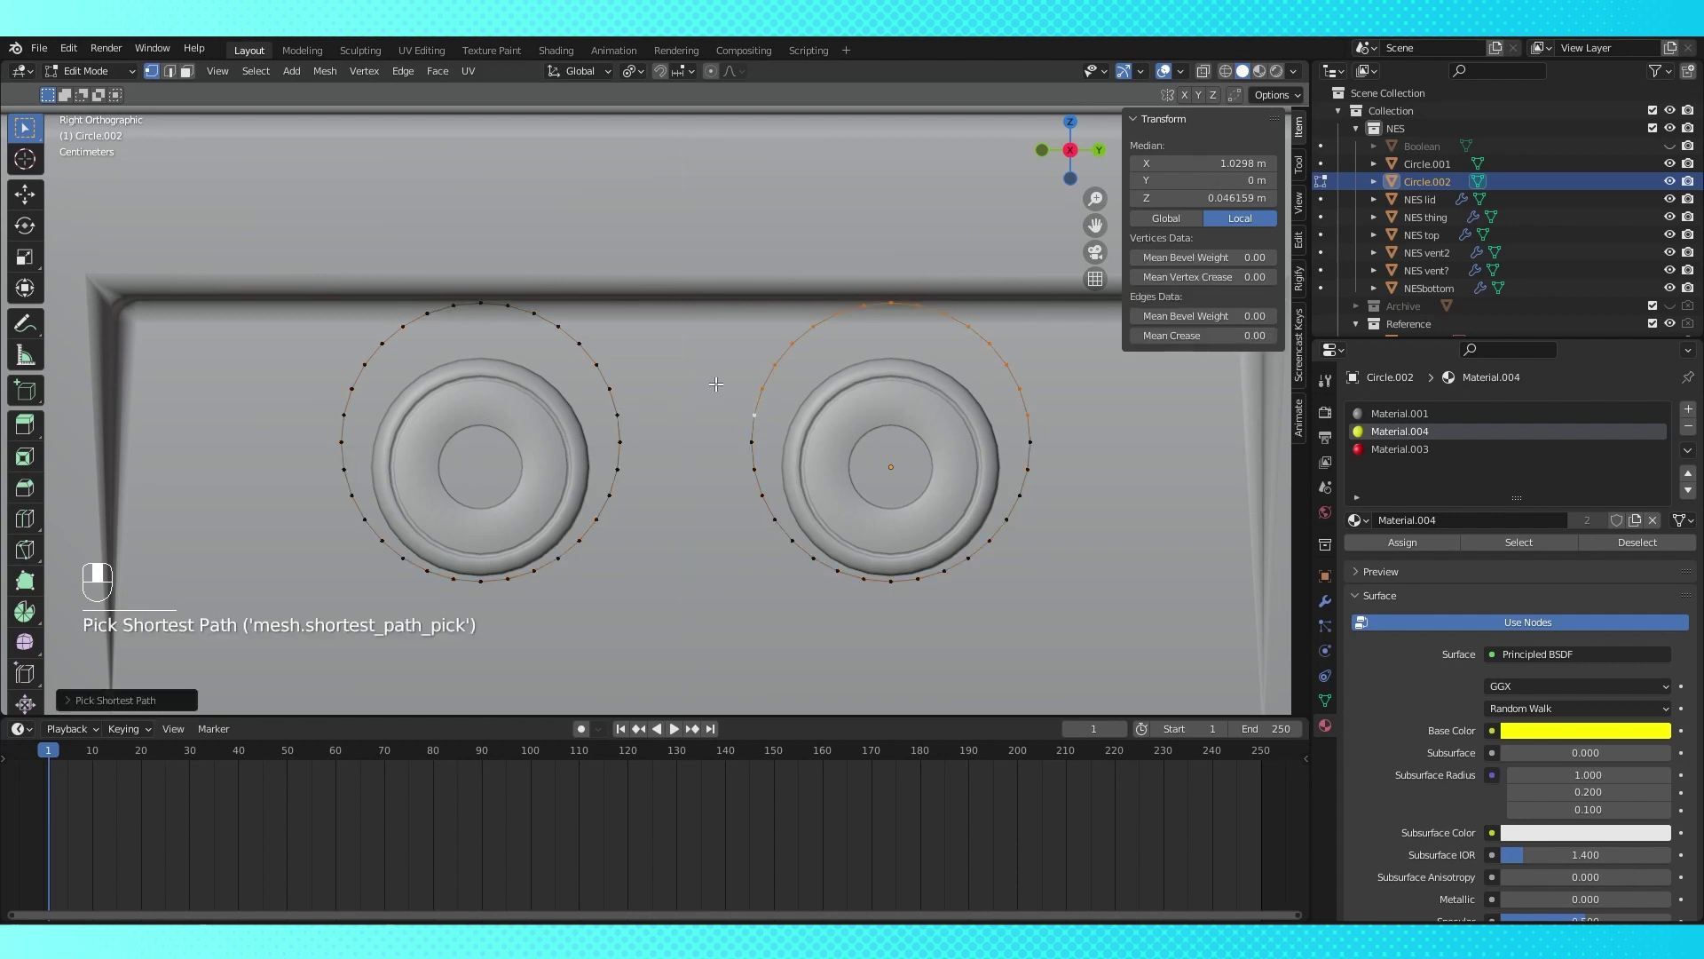
key(x)
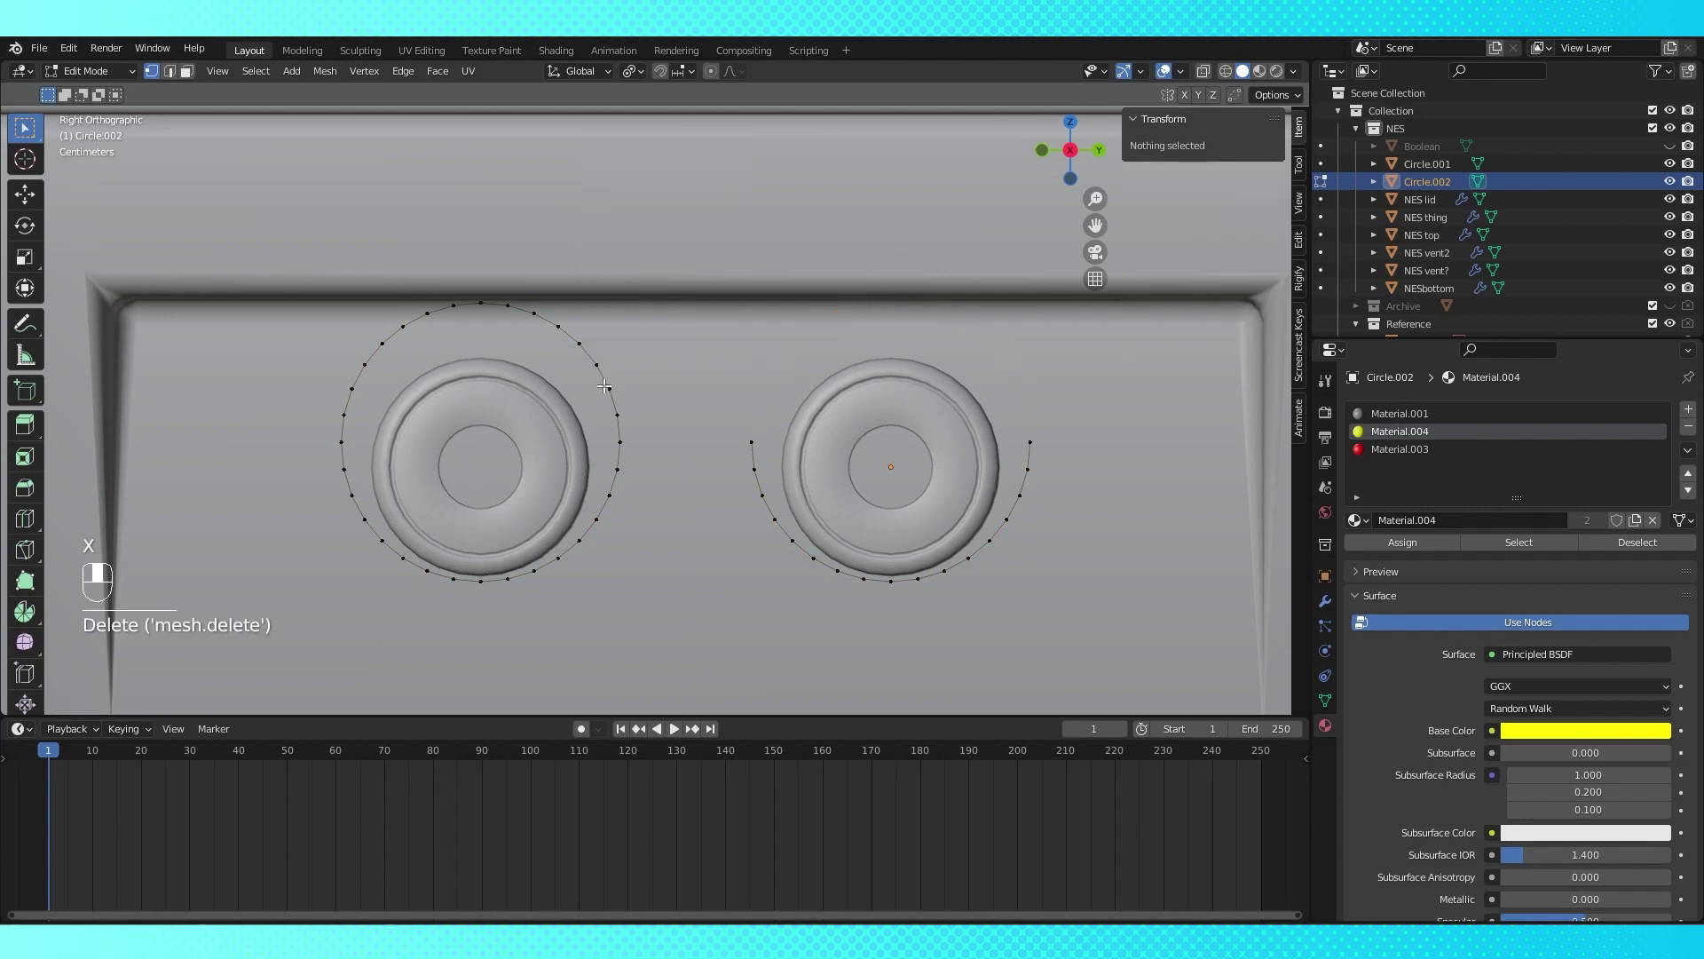
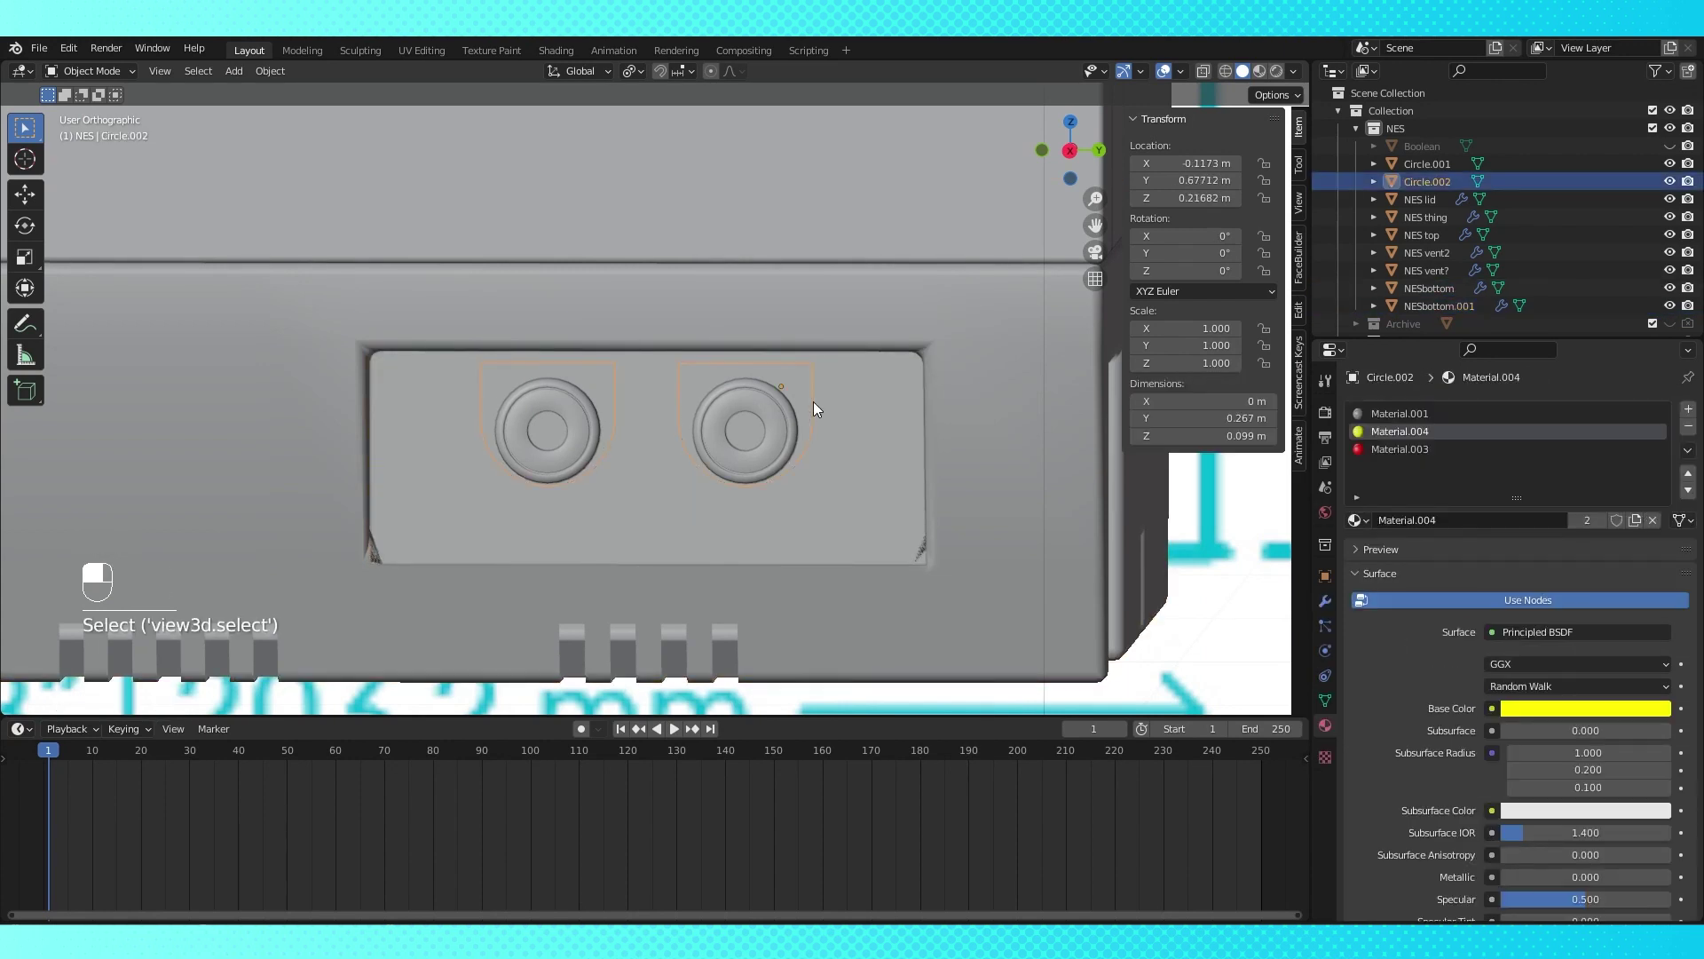
click(863, 427)
key(ctrl+j)
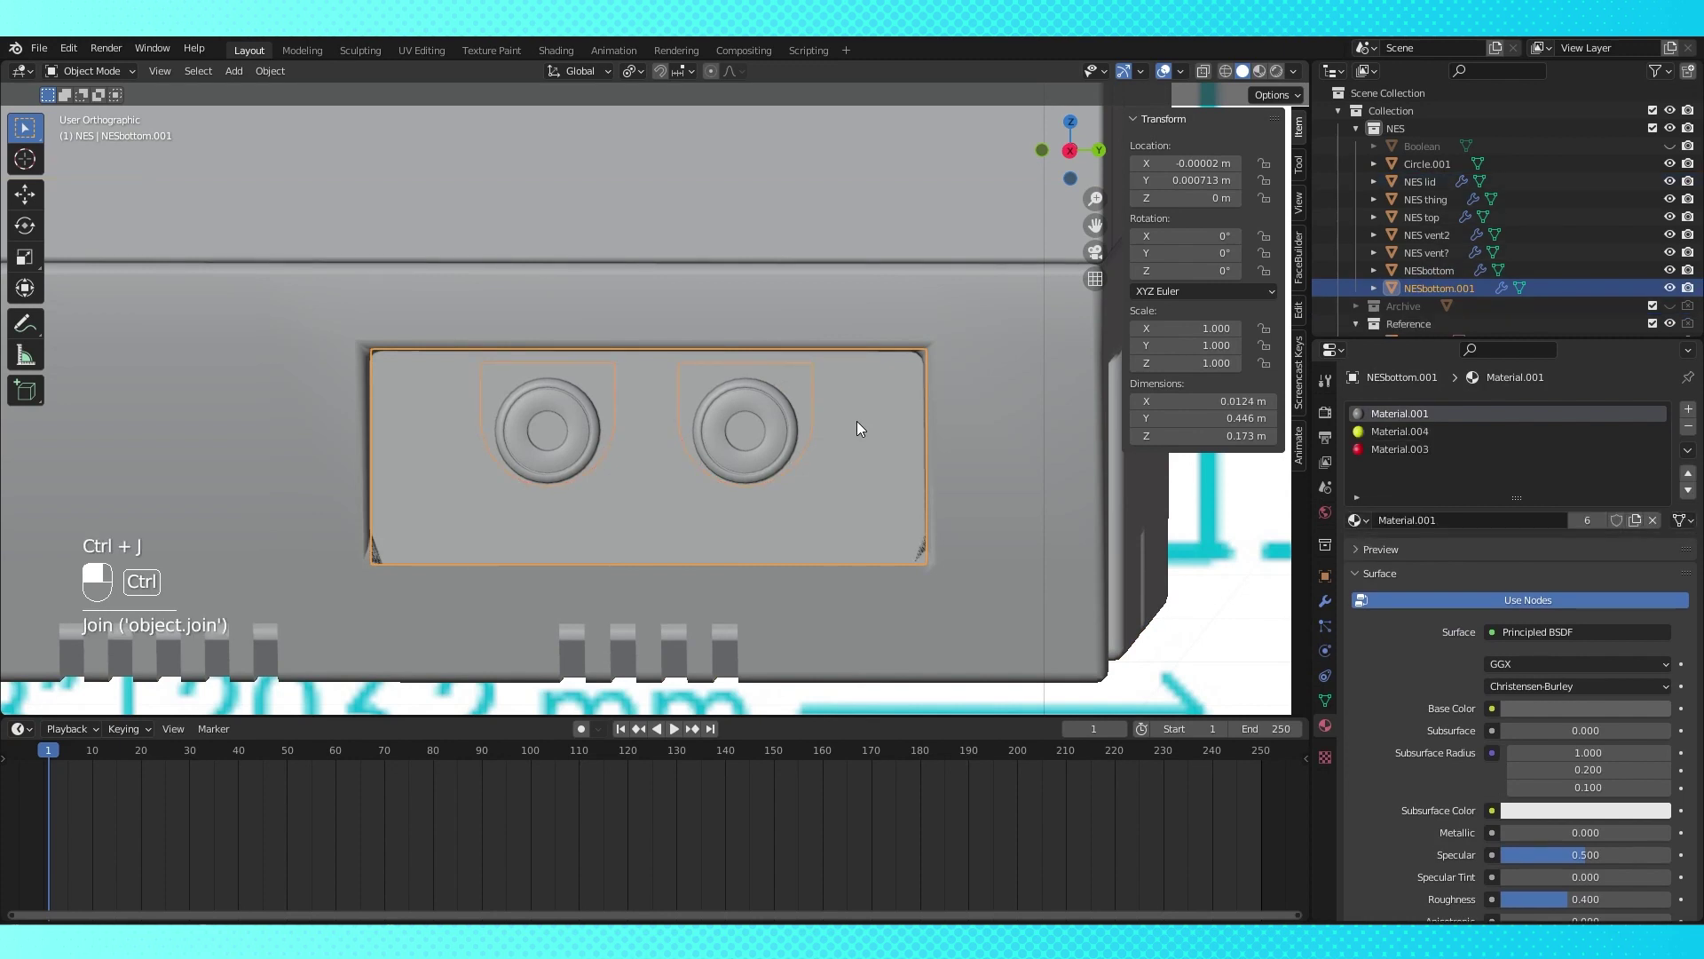
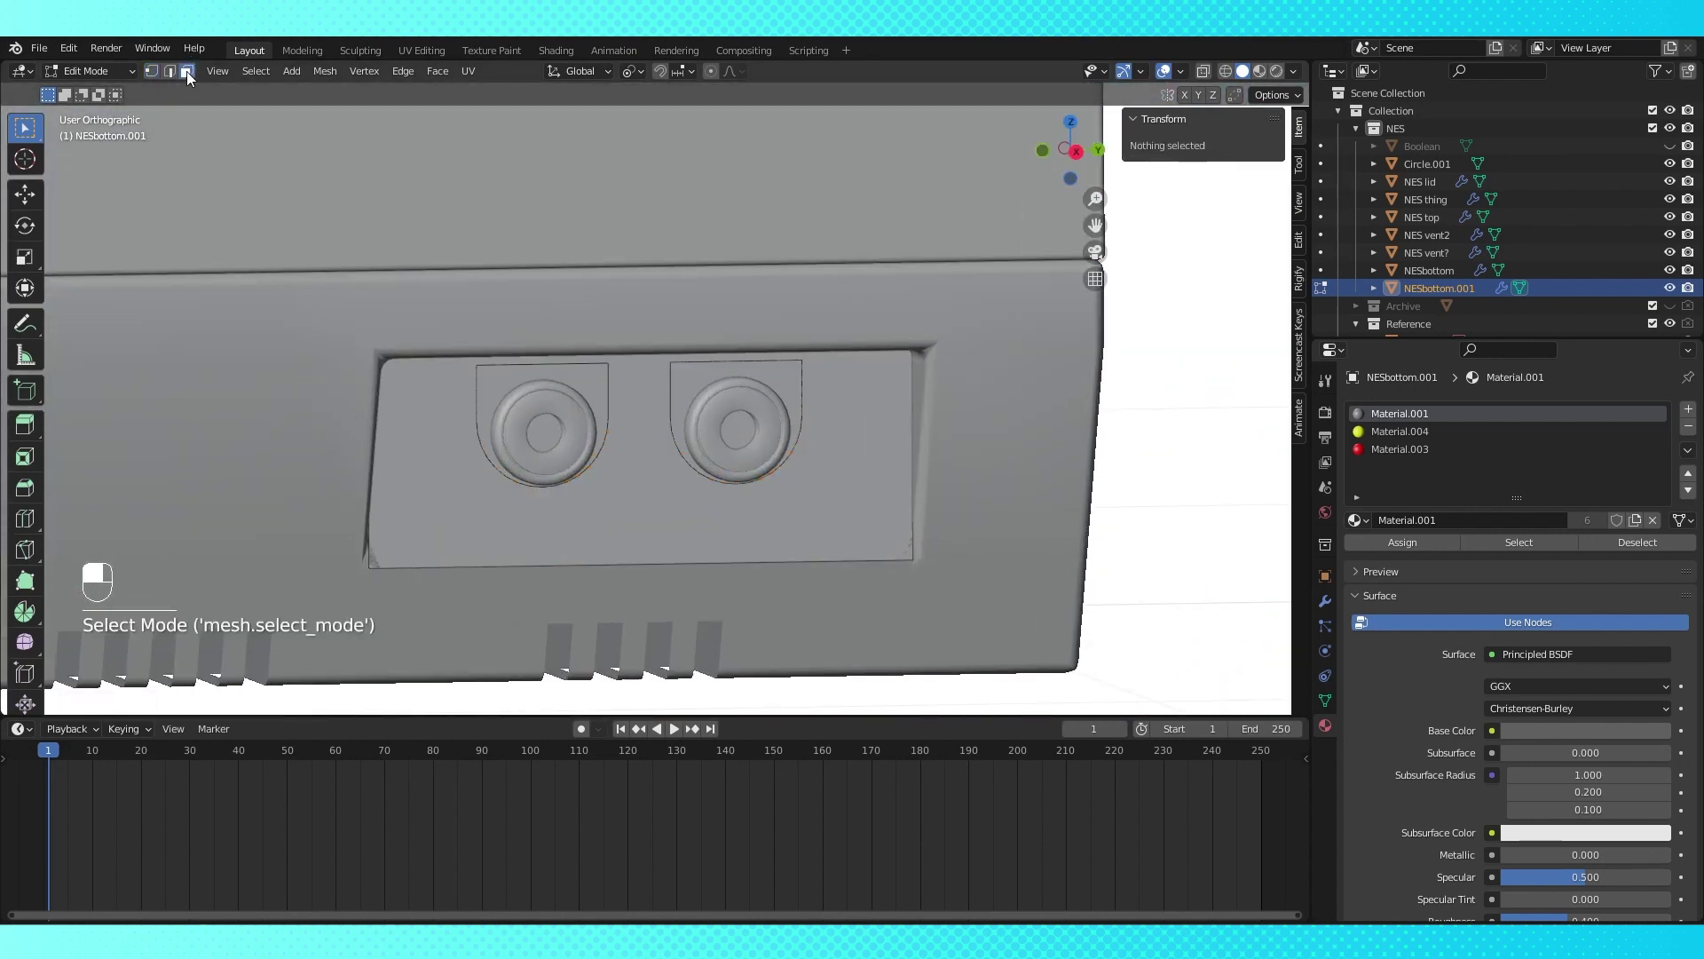
Delete unwanted faces in face select to leave a flat panel around the connector, then return to Object Mode
click(864, 489)
key(x)
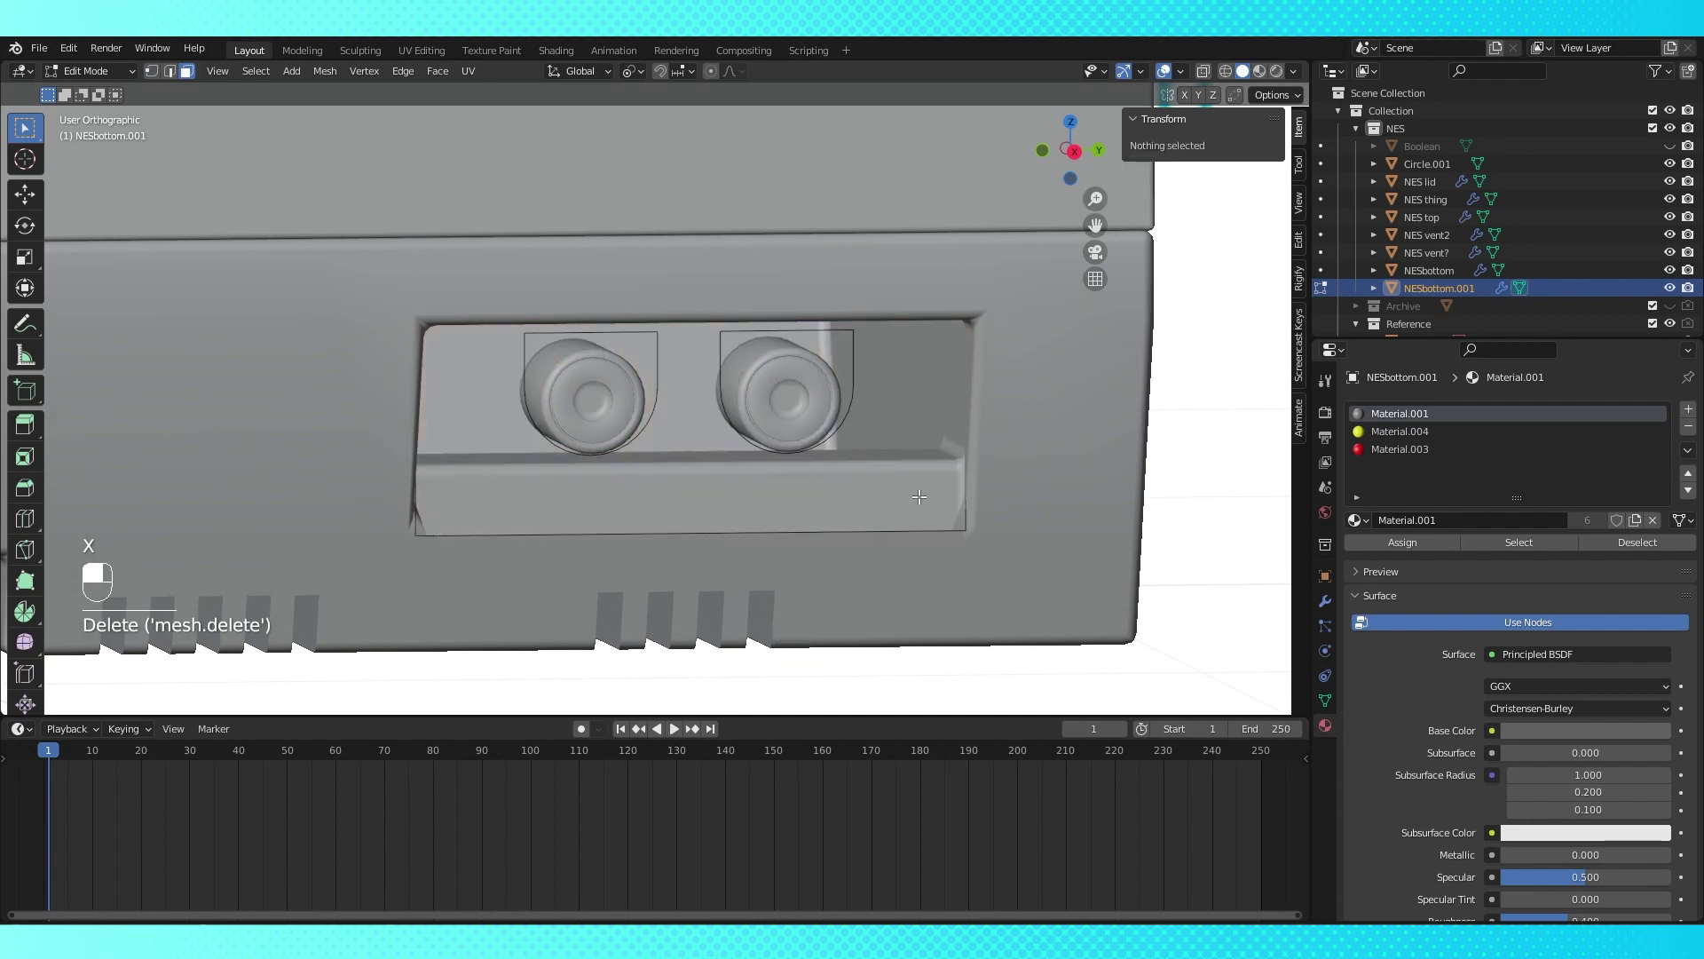
key(Tab)
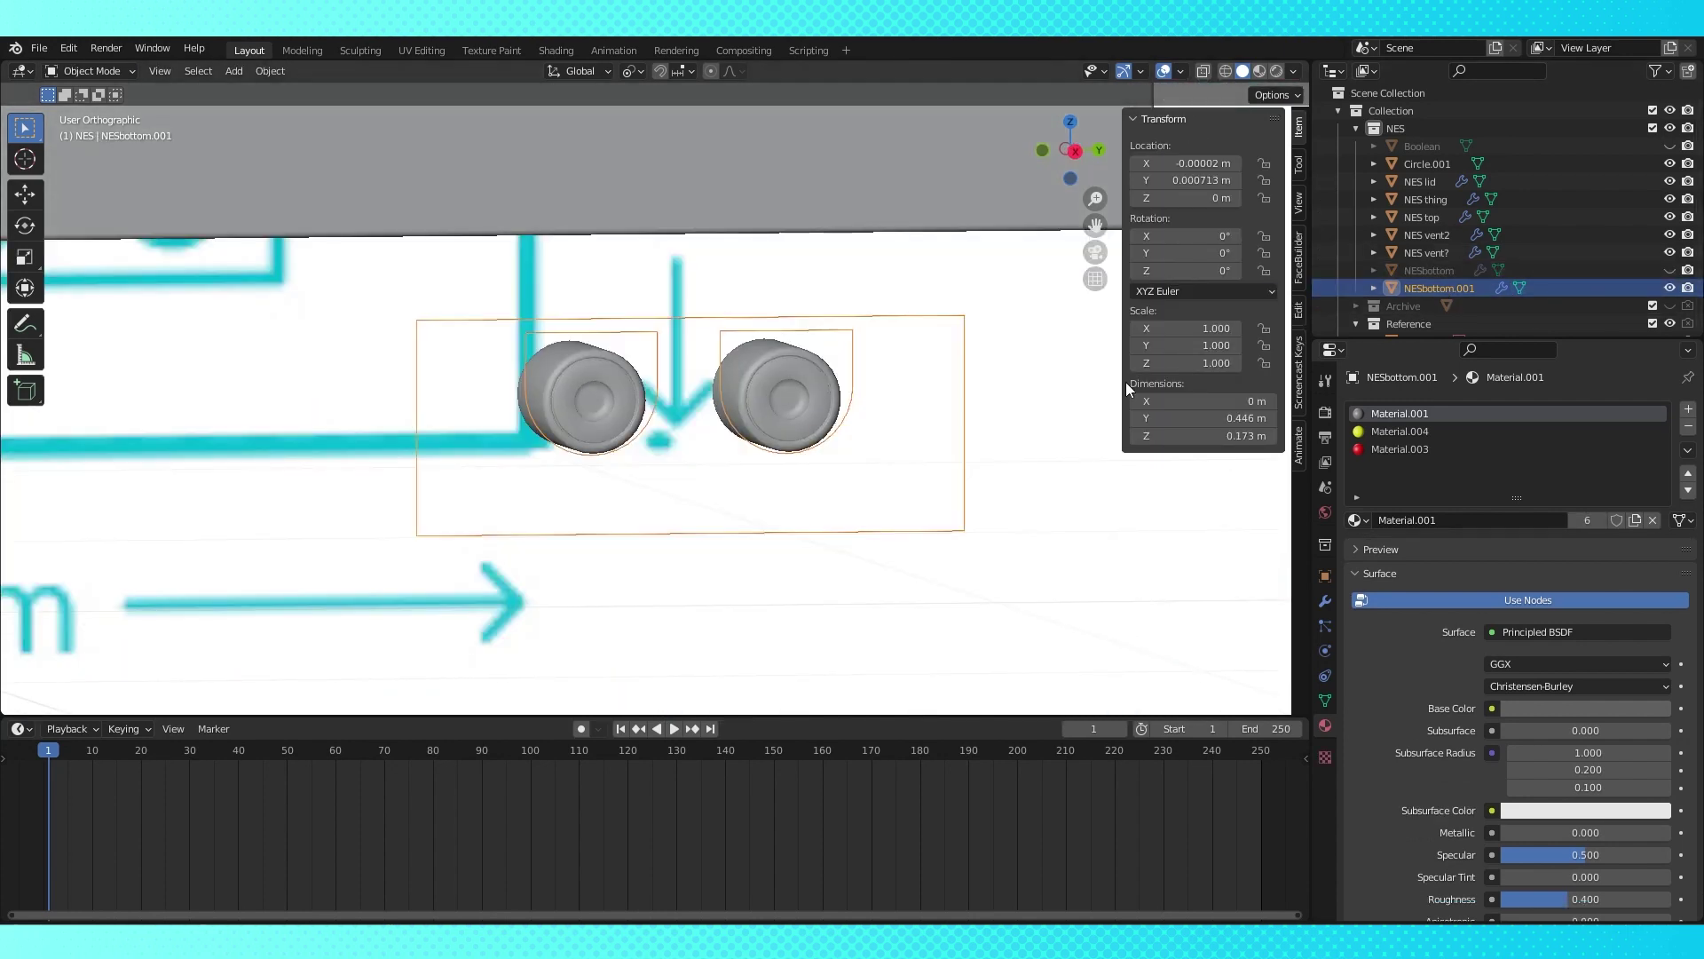
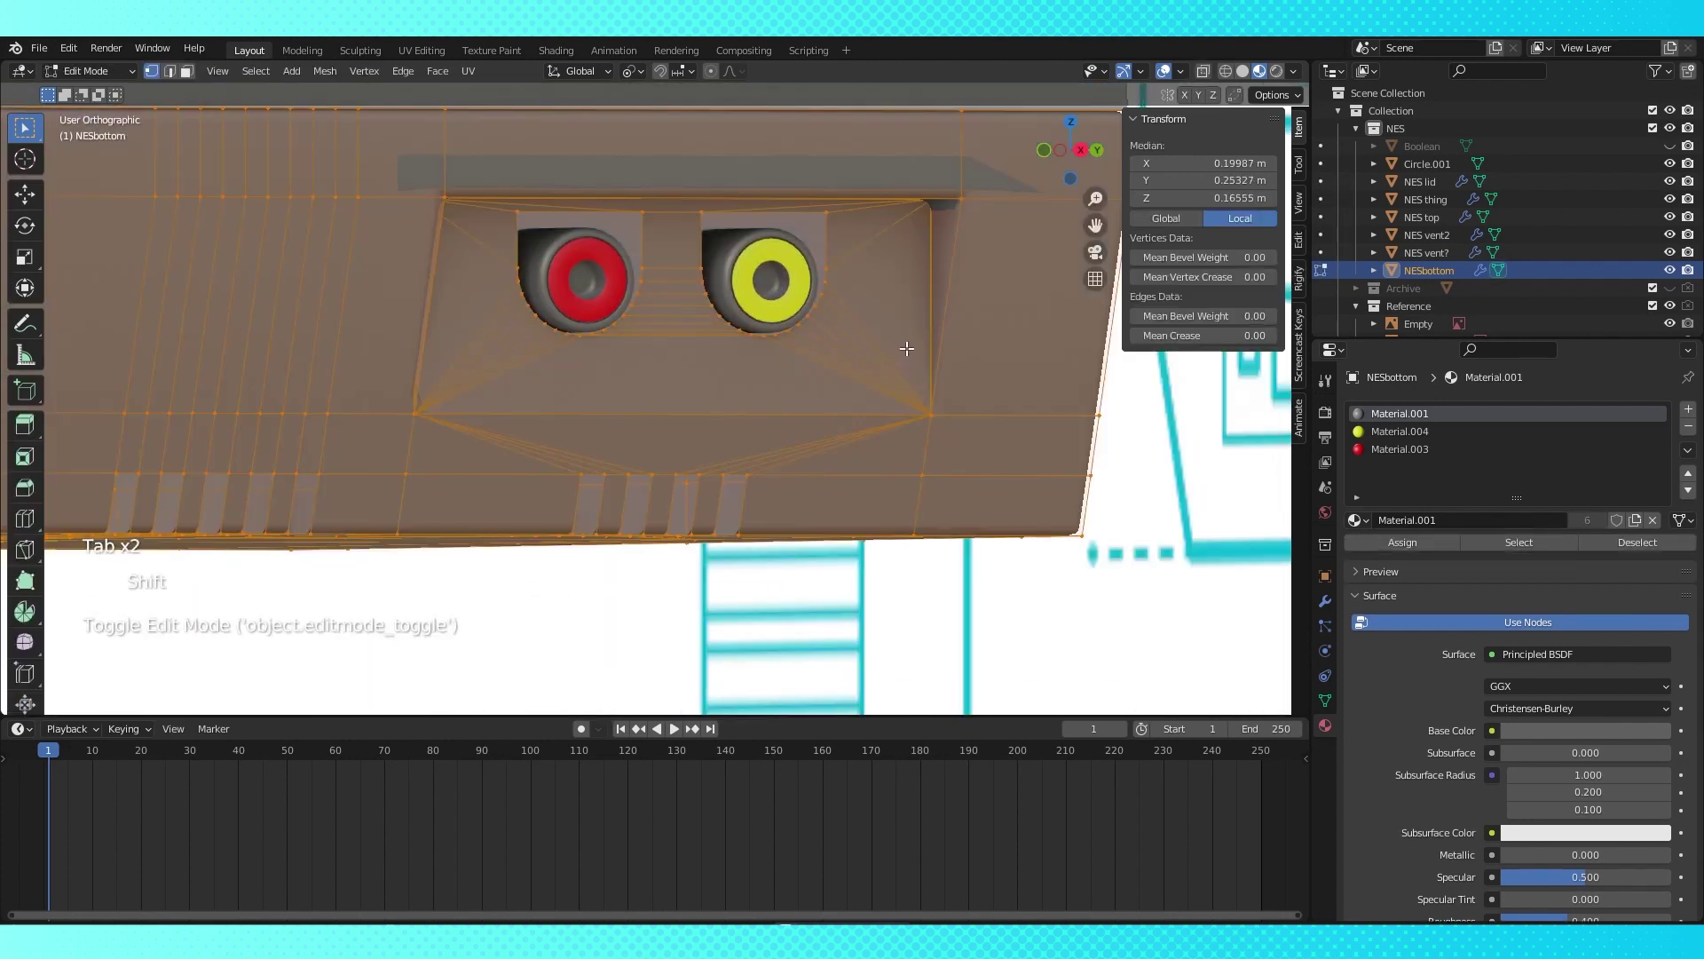
Select all of NESbottom's mesh, recalculate its normals and view the console's side
drag(826, 376, 913, 439)
key(a)
key(alt+n)
key(Tab)
drag(736, 358, 475, 372)
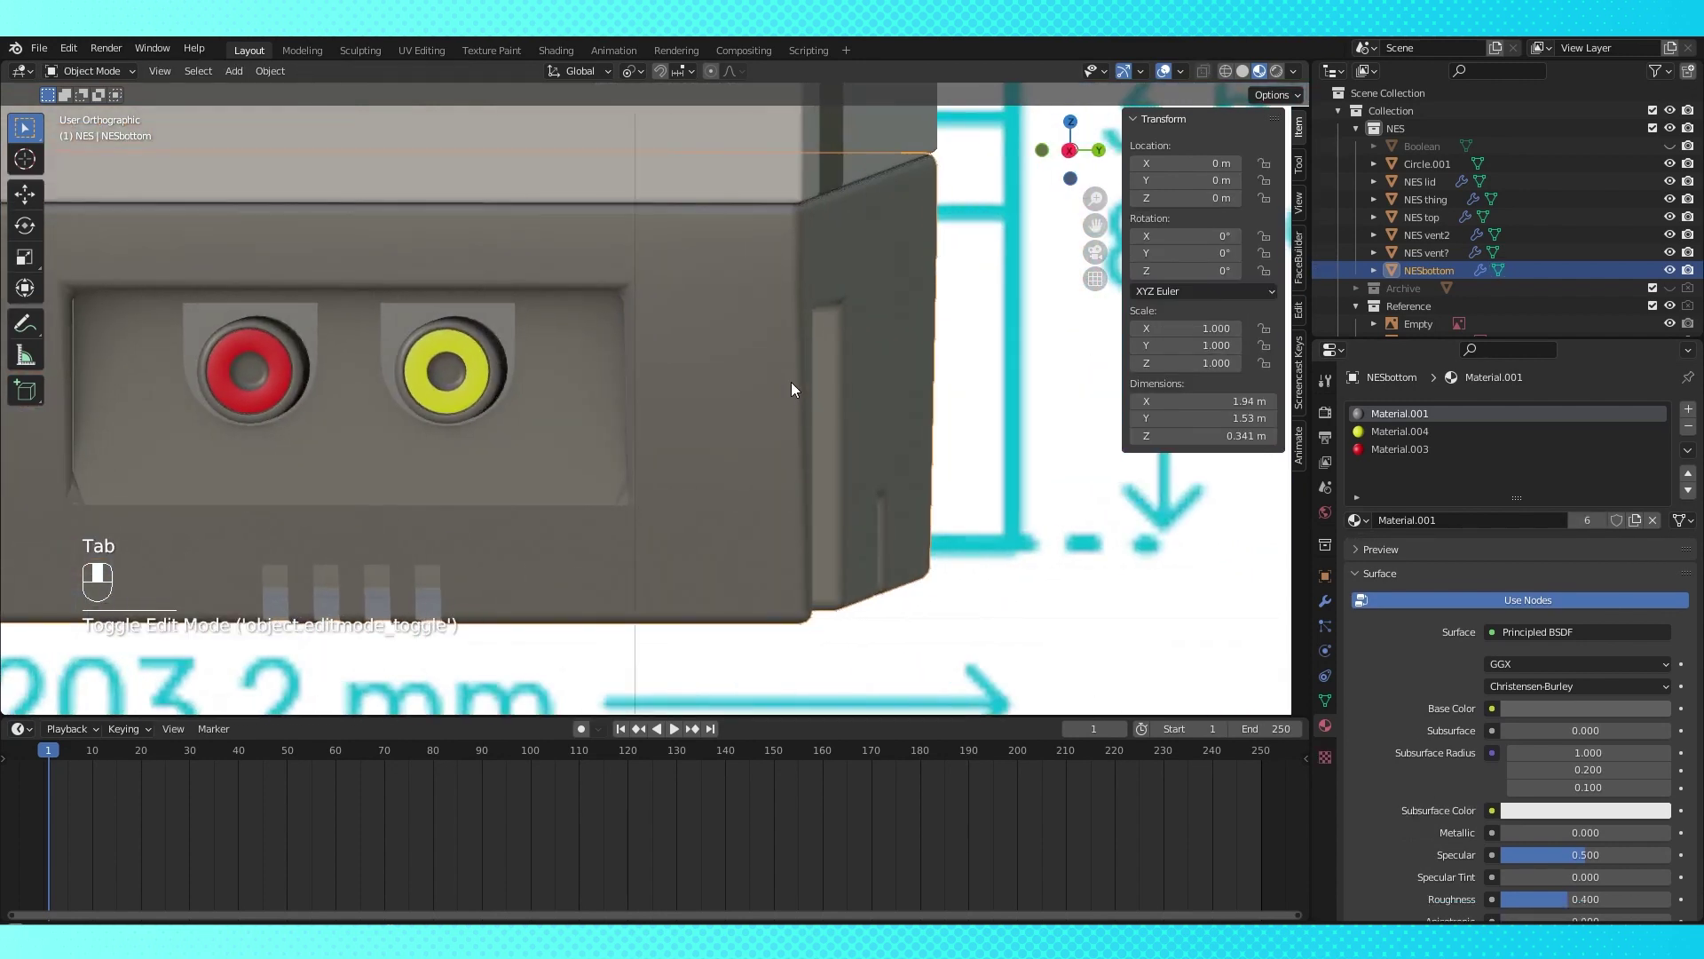
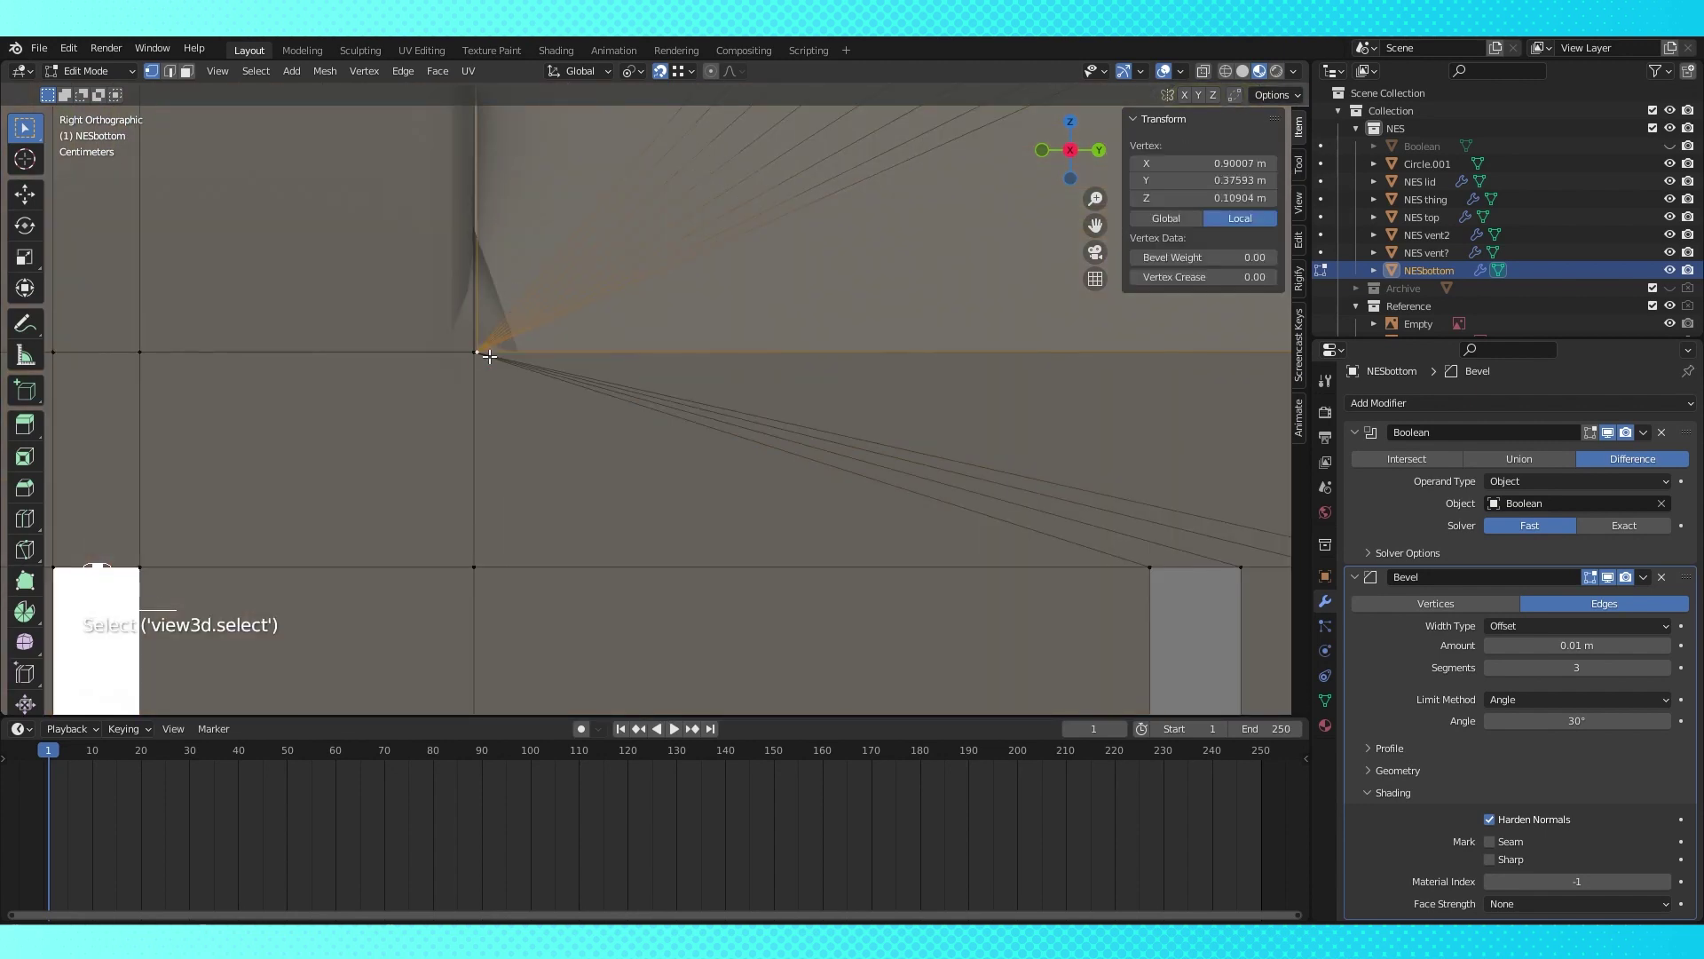
Nudge the vertex beside the side connector recess along Y, then select all of NESbottom's geometry
key(ctrl+l)
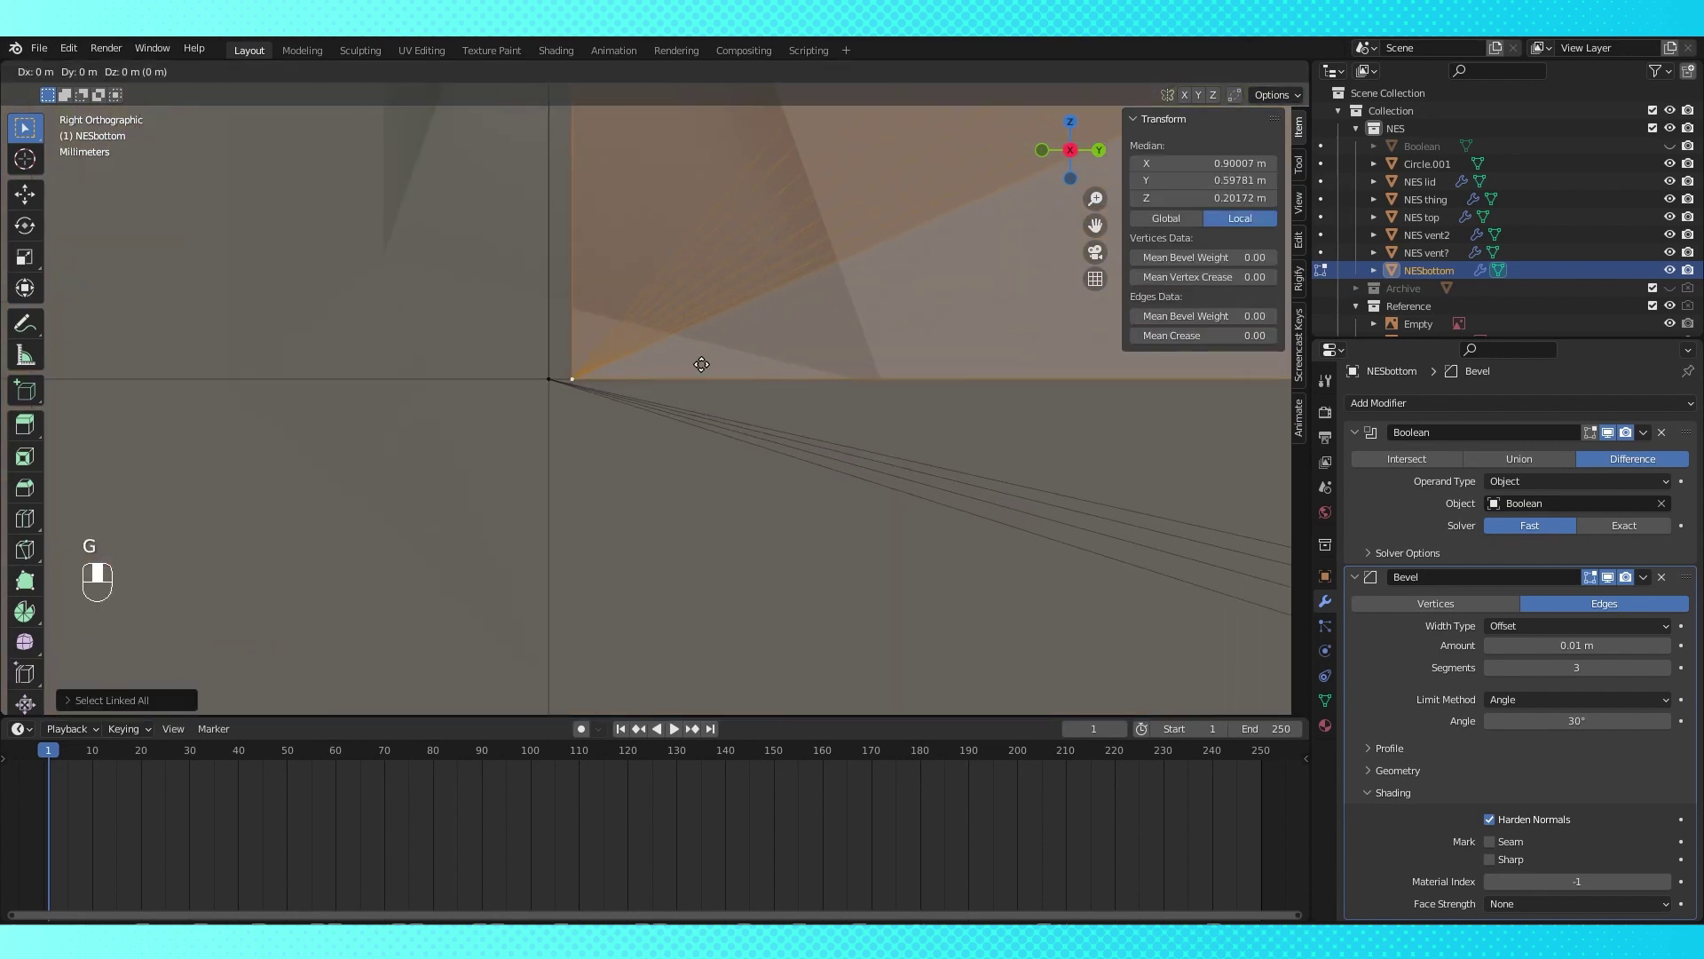
key(g)
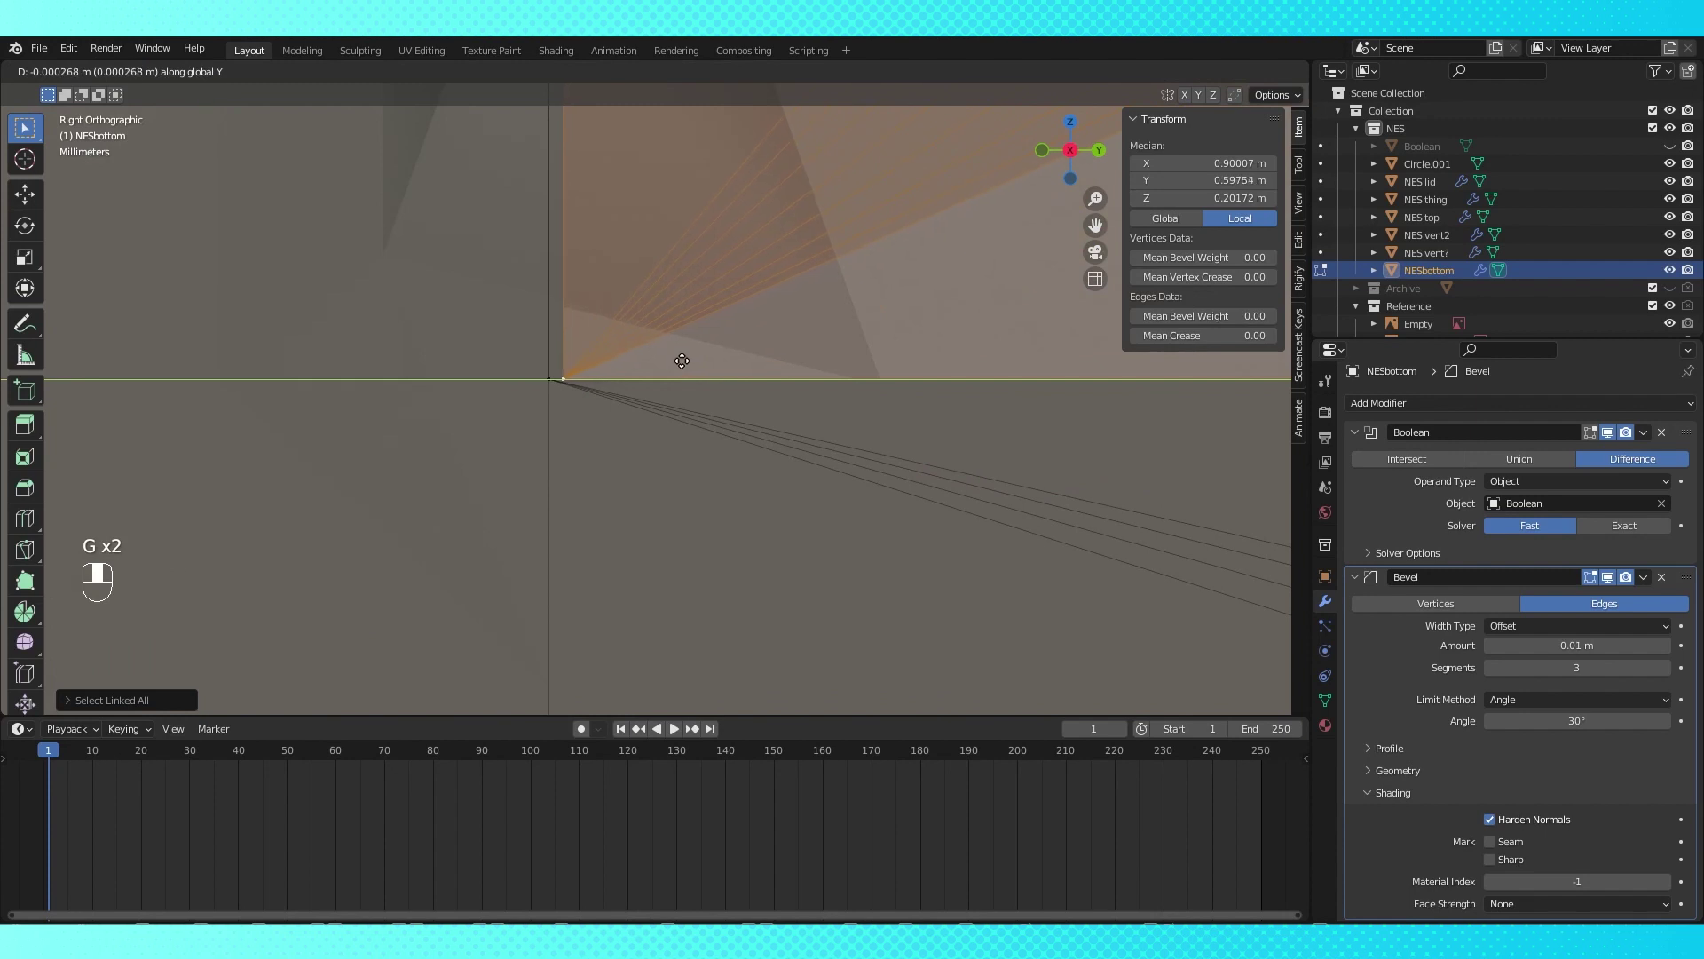
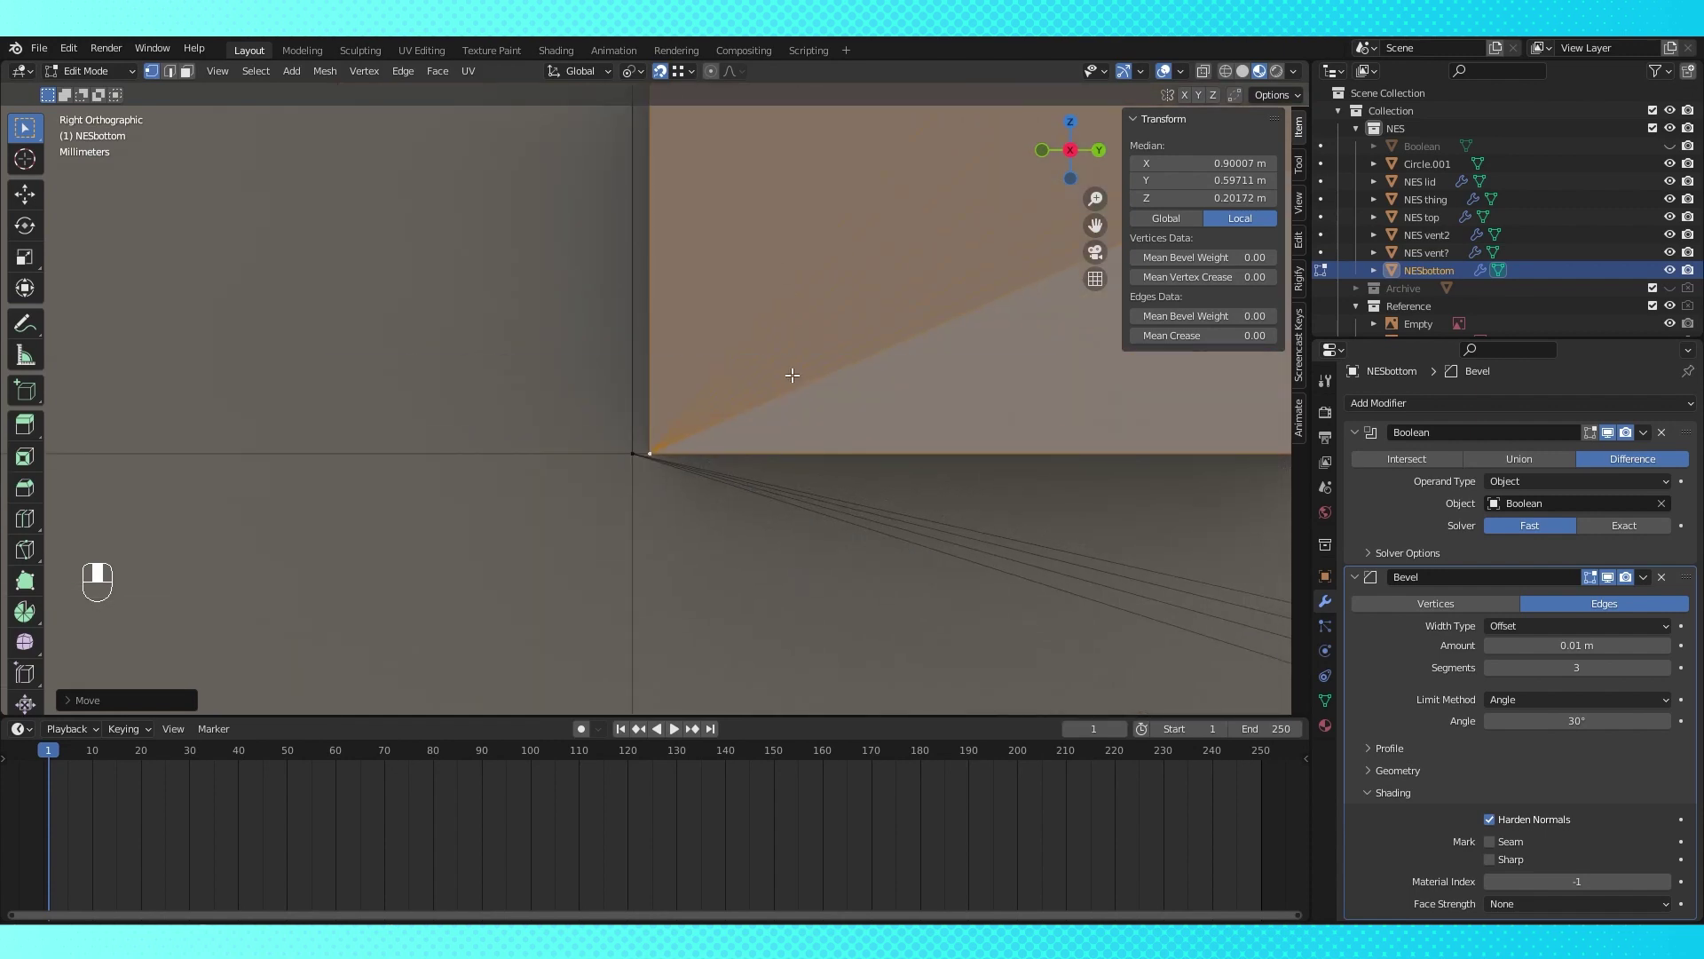
key(g)
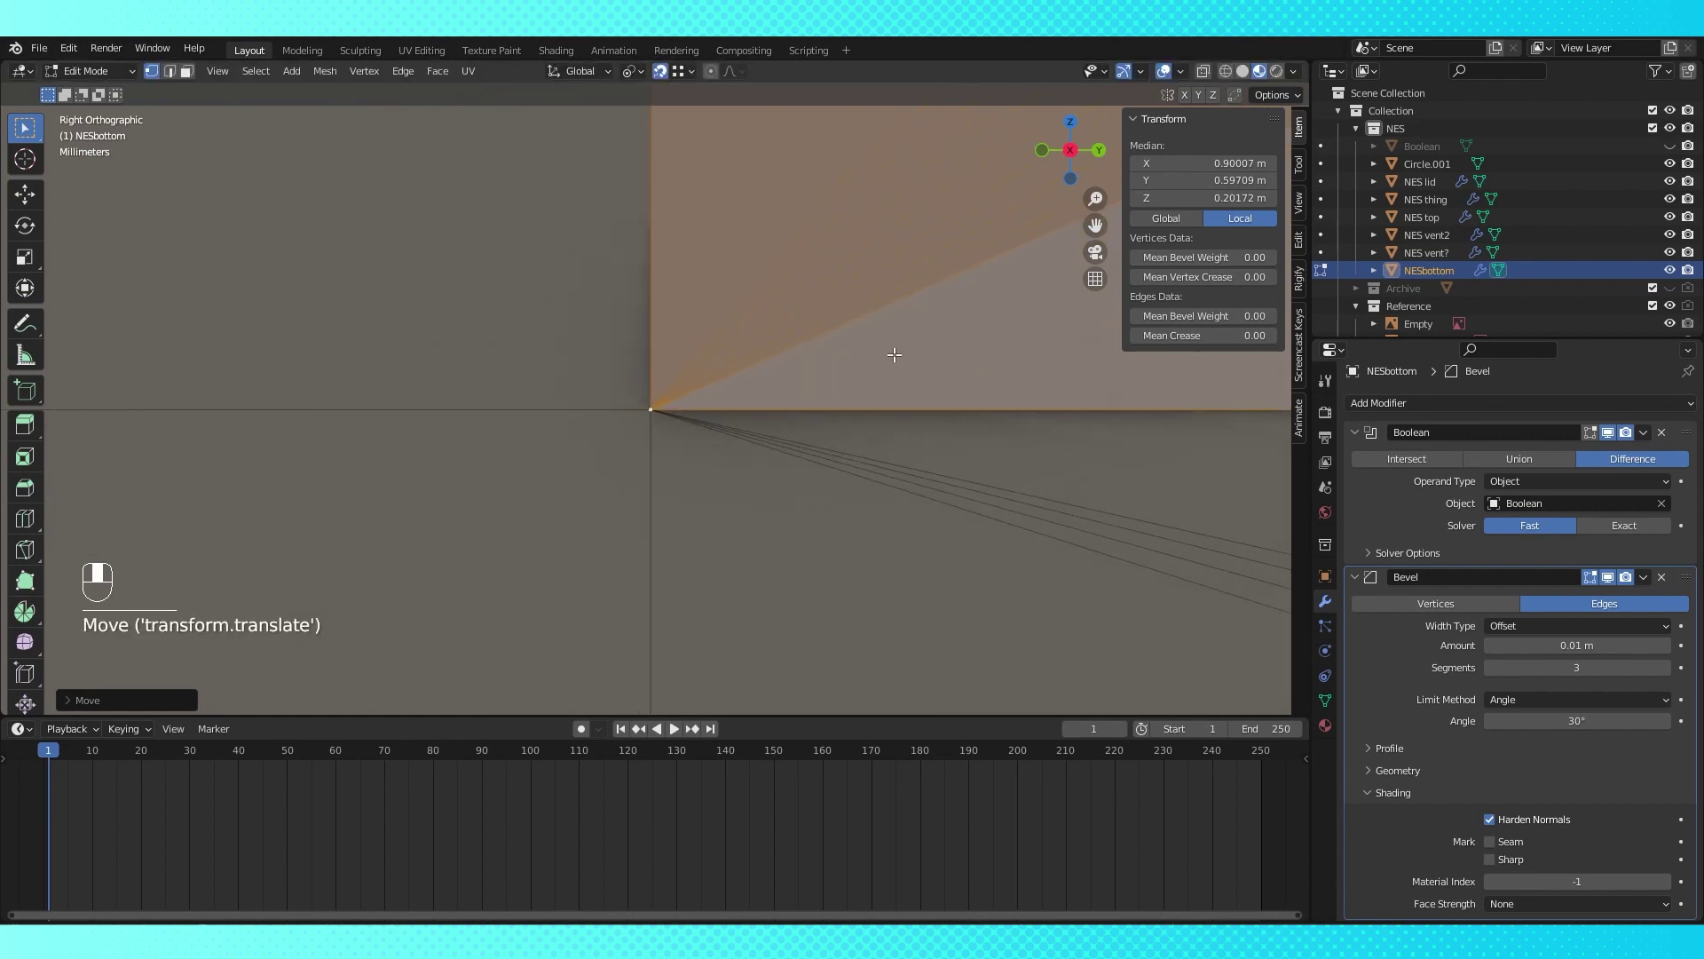
middle_click(959, 310)
key(a)
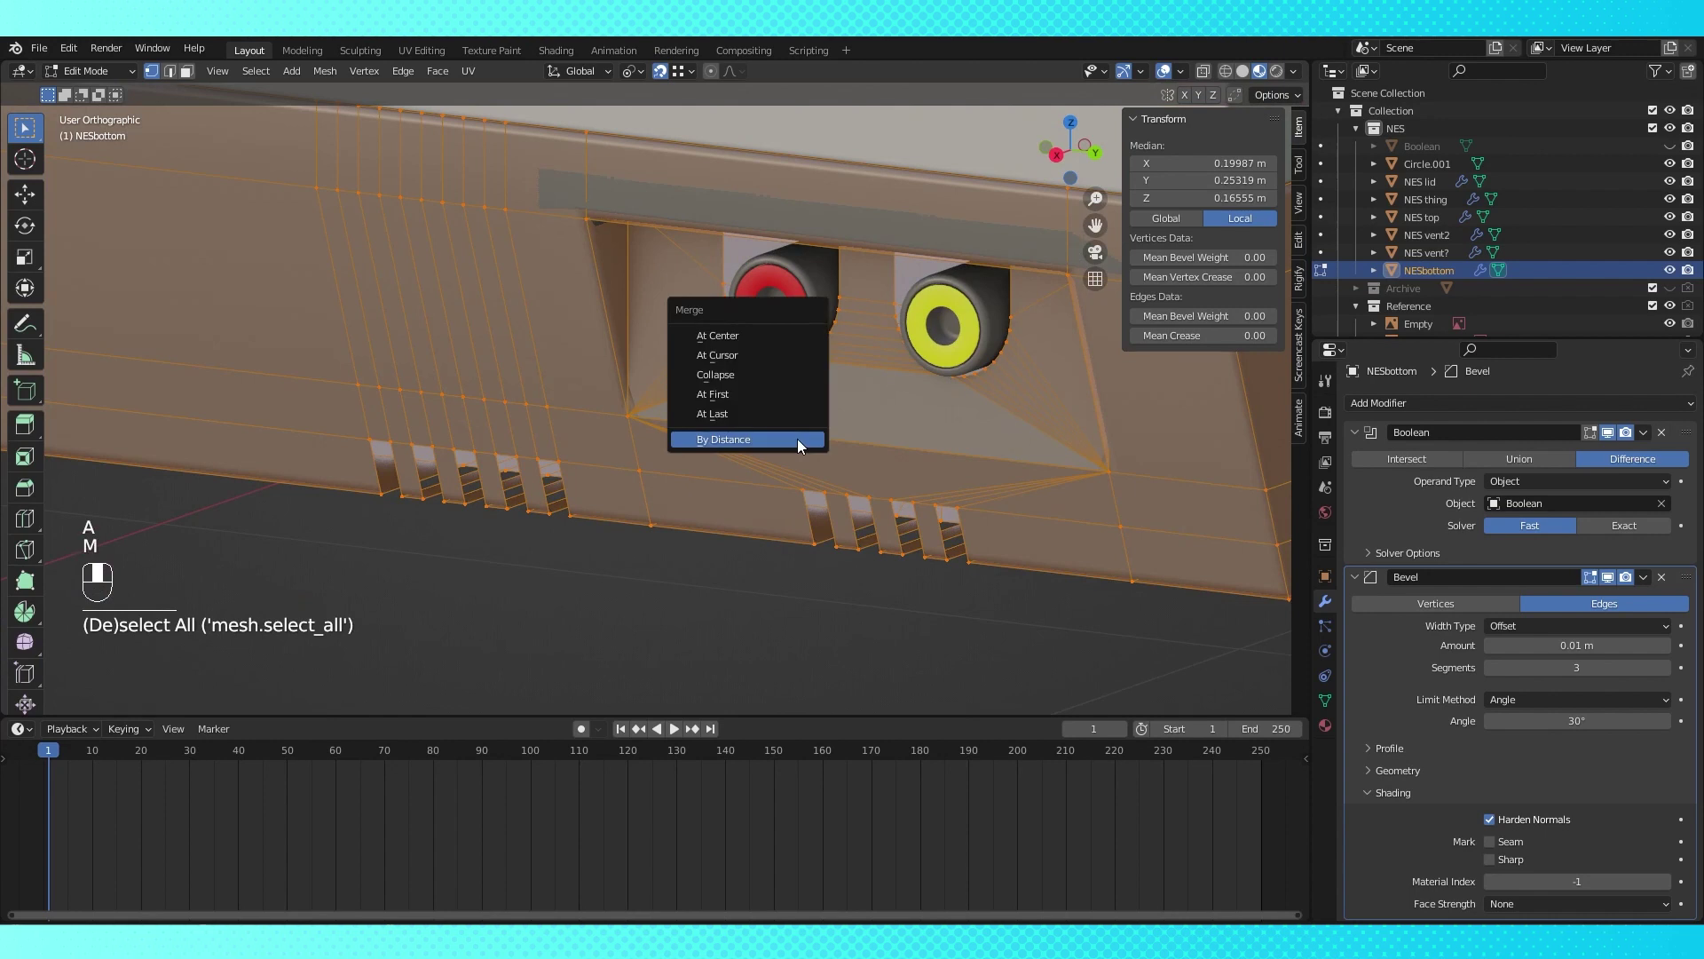
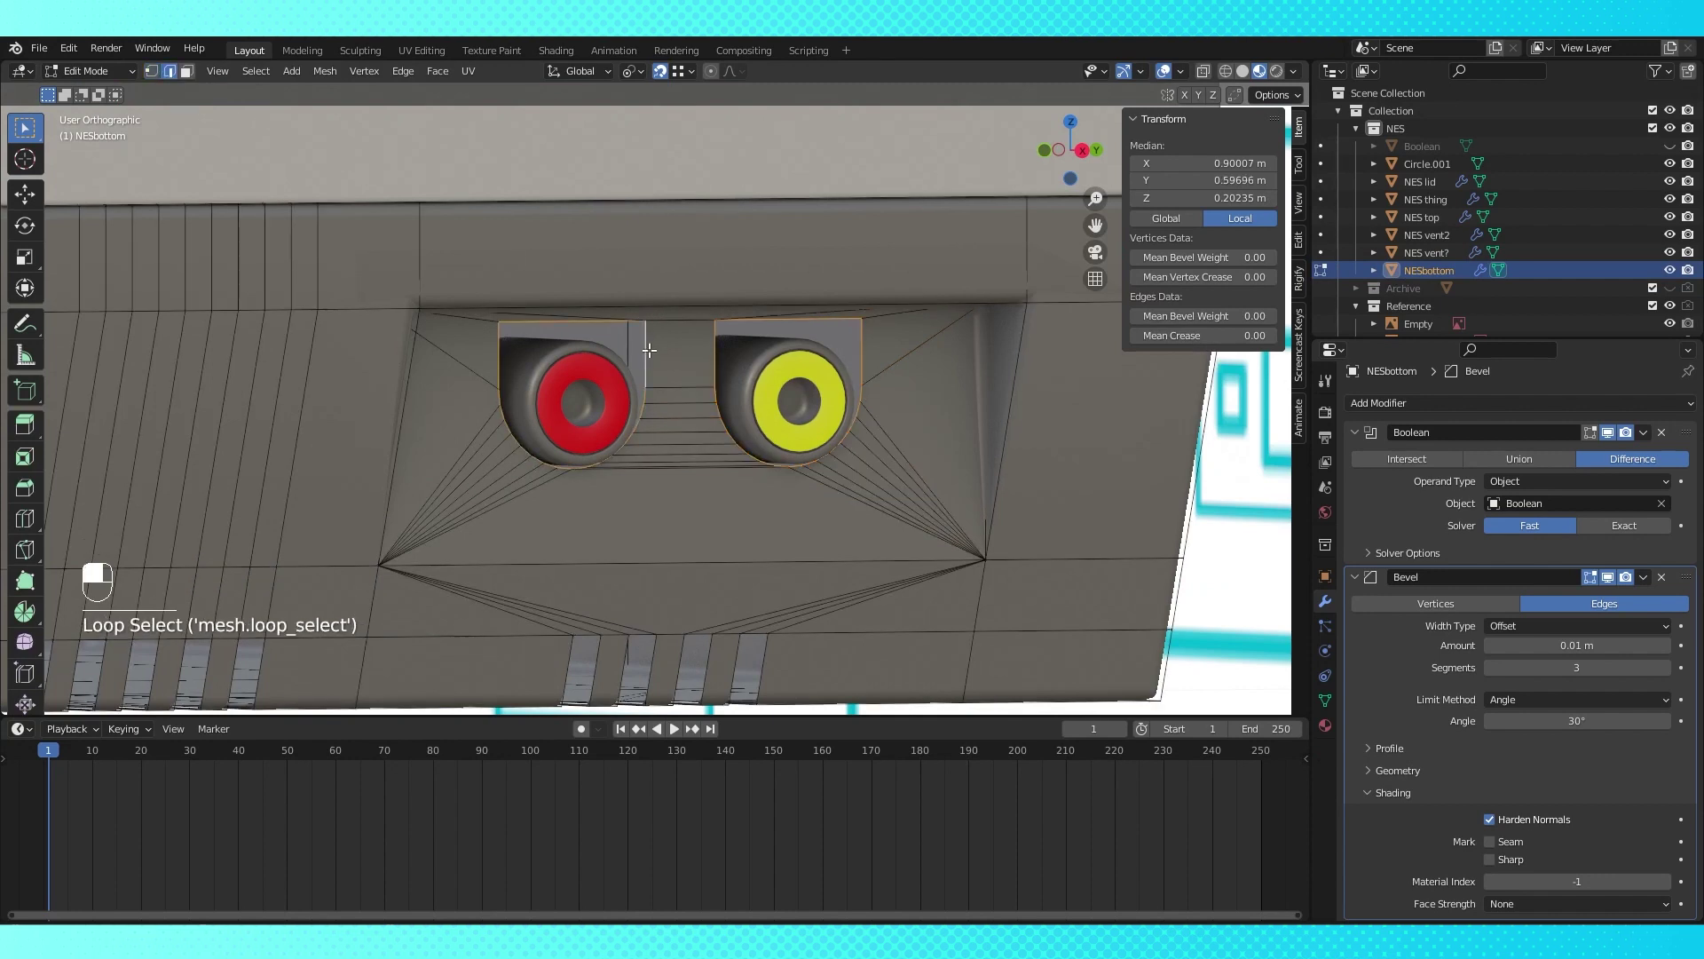
Select the connector-area edges and separate them as NESbottom.001 with the black Material.002
key(shift+d)
drag(652, 343, 671, 76)
drag(670, 77, 764, 379)
click(763, 379)
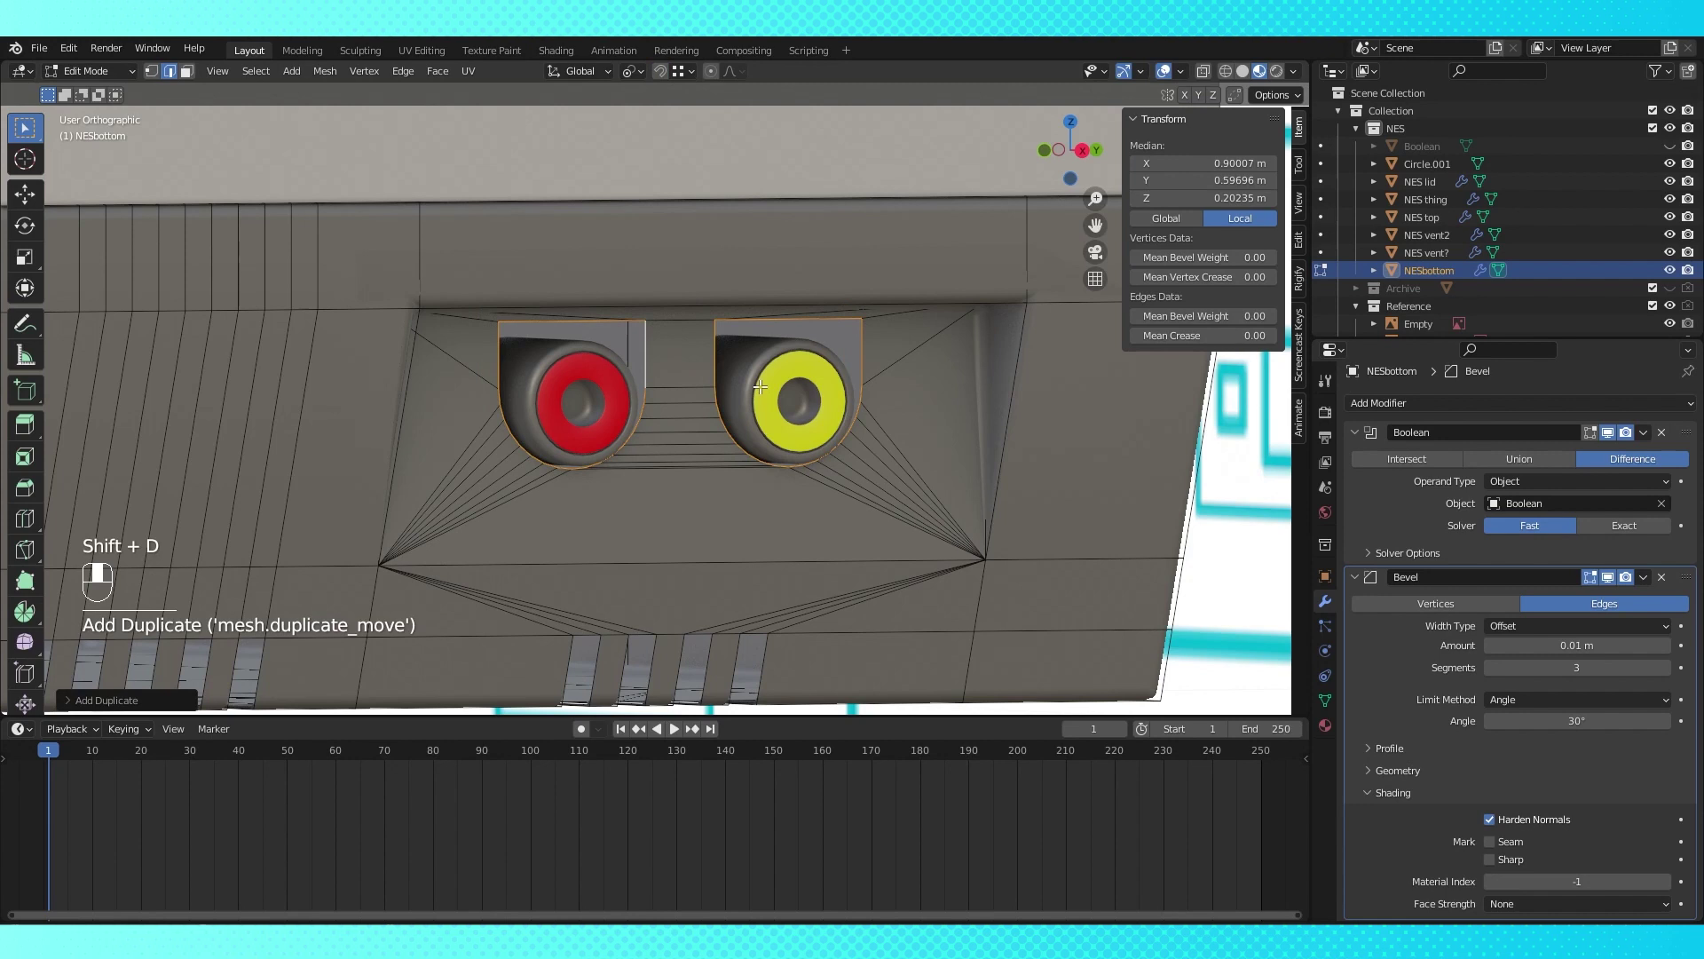
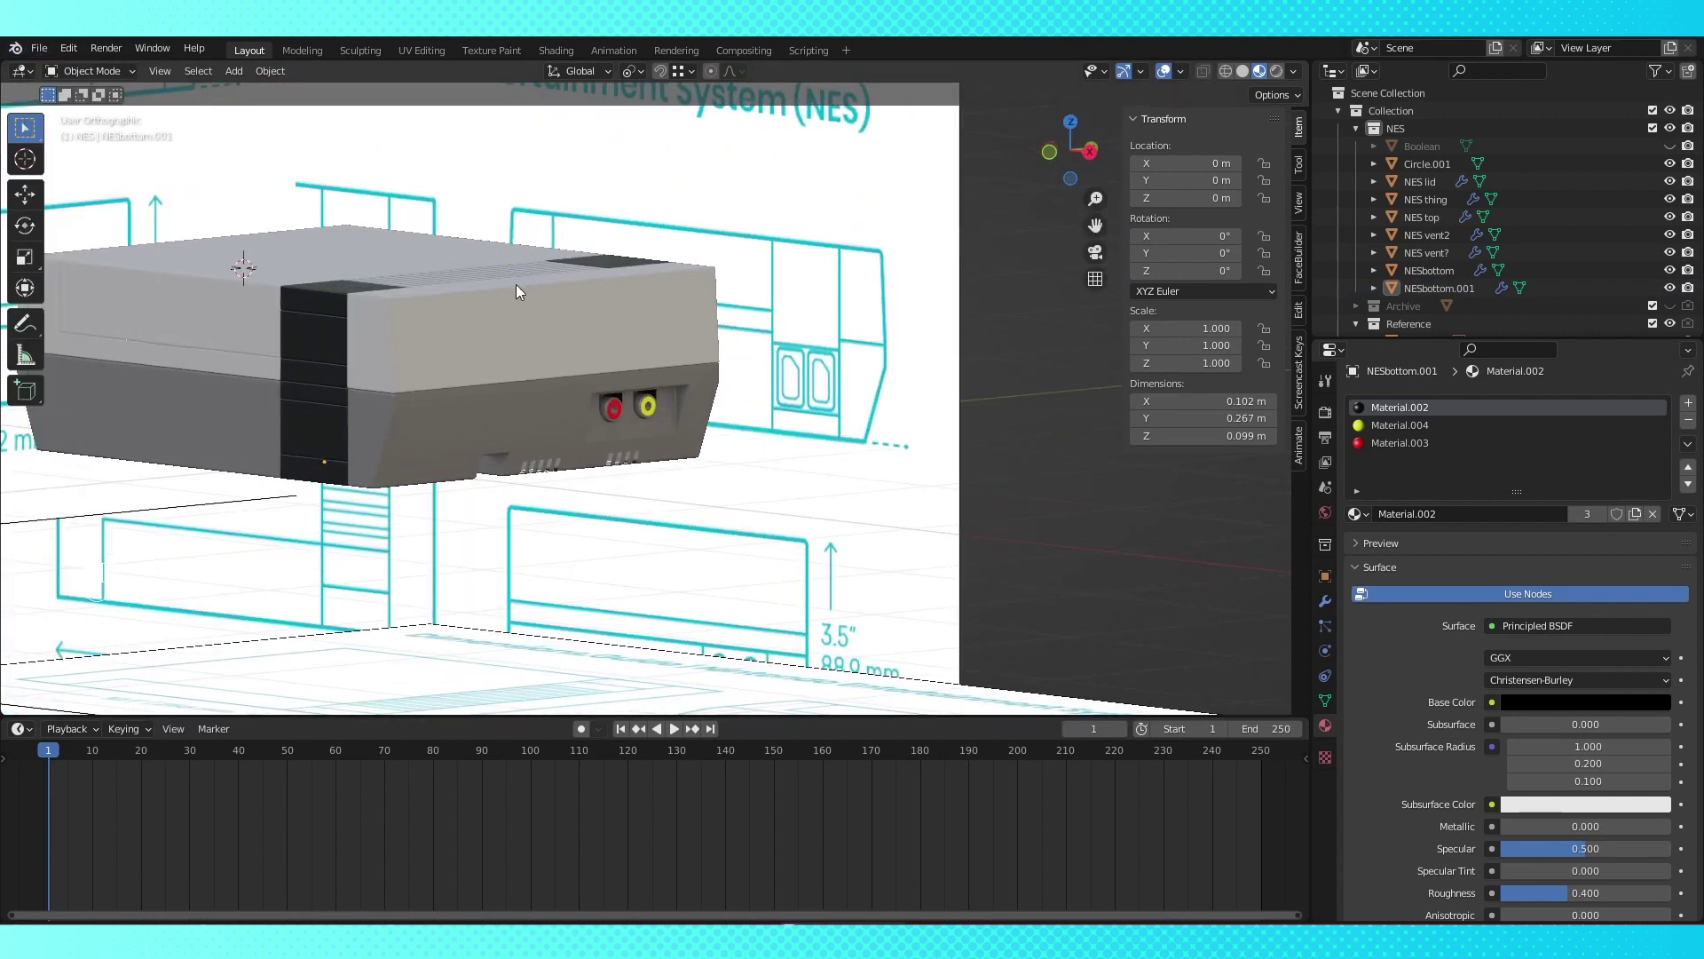
Orbit the model and view NESbottom straight from the front against the reference drawing
middle_click(686, 326)
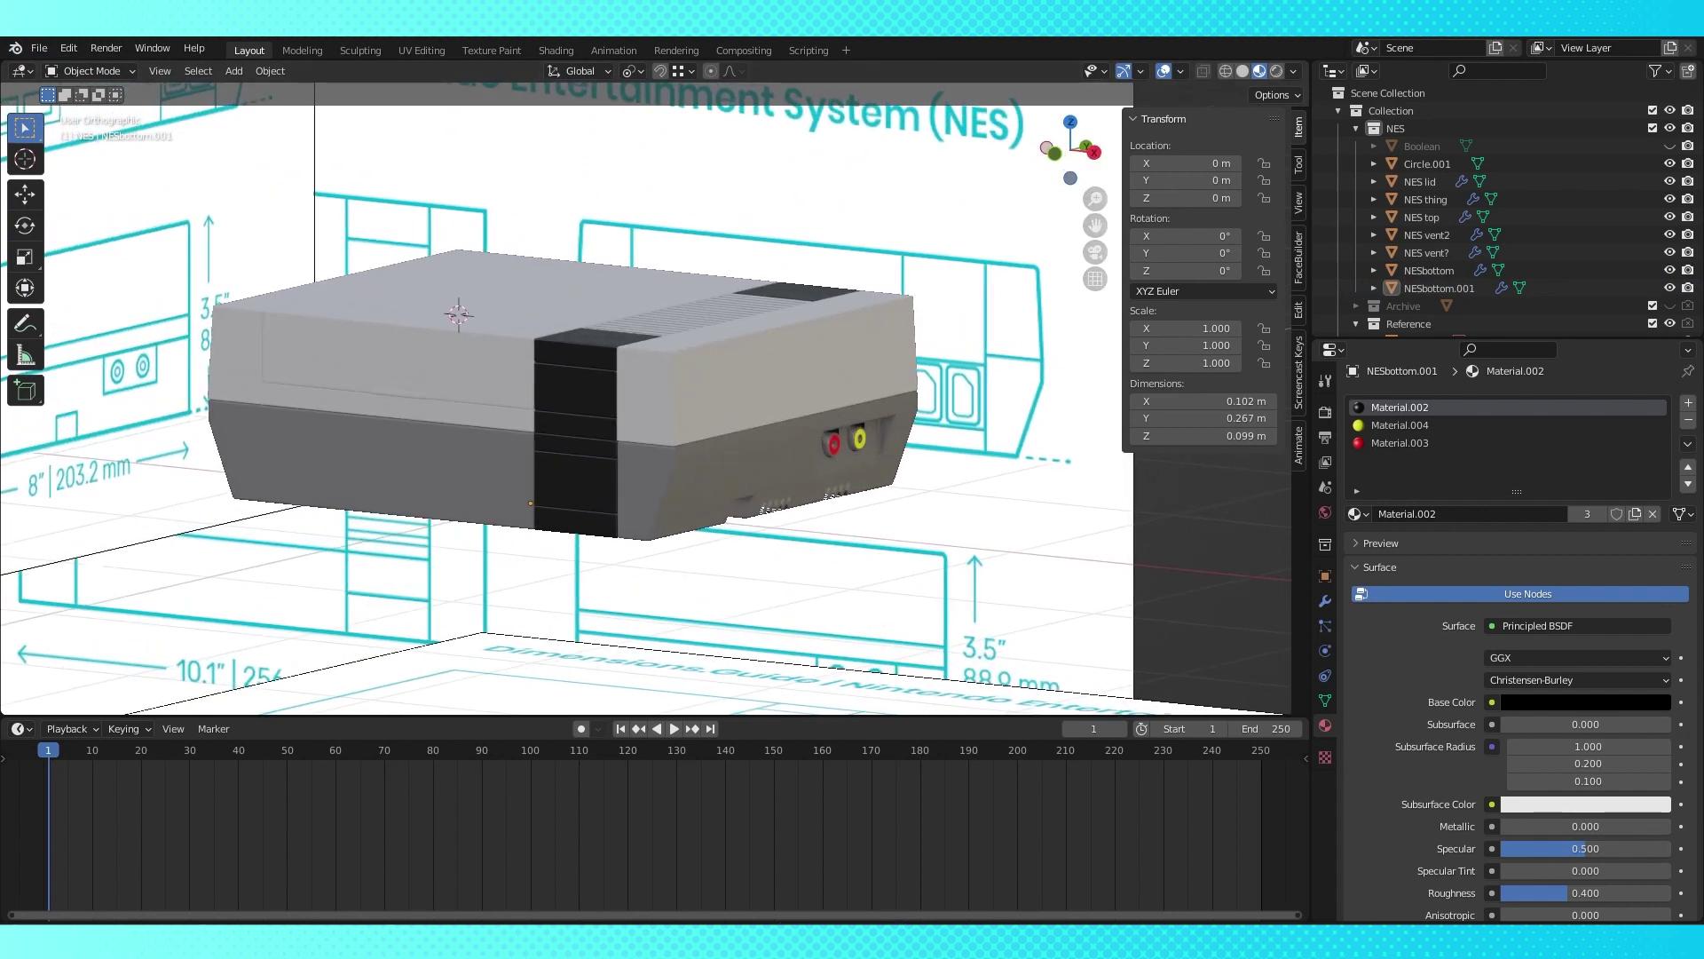
key(KP_7)
key(KP_1)
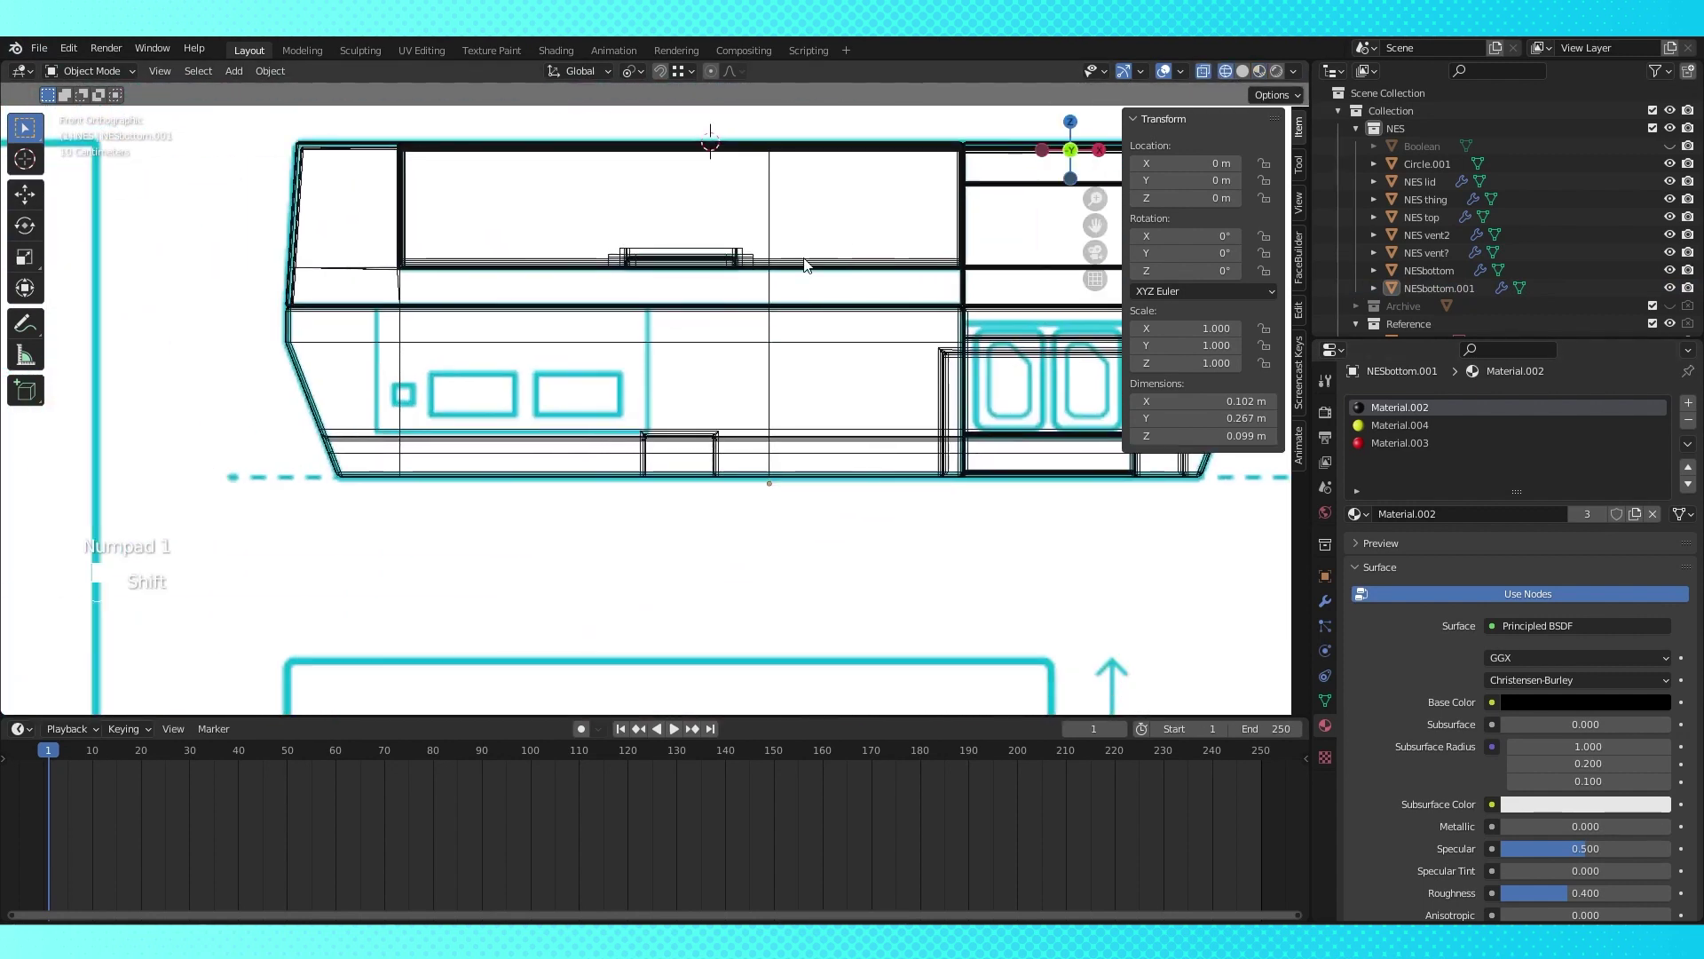
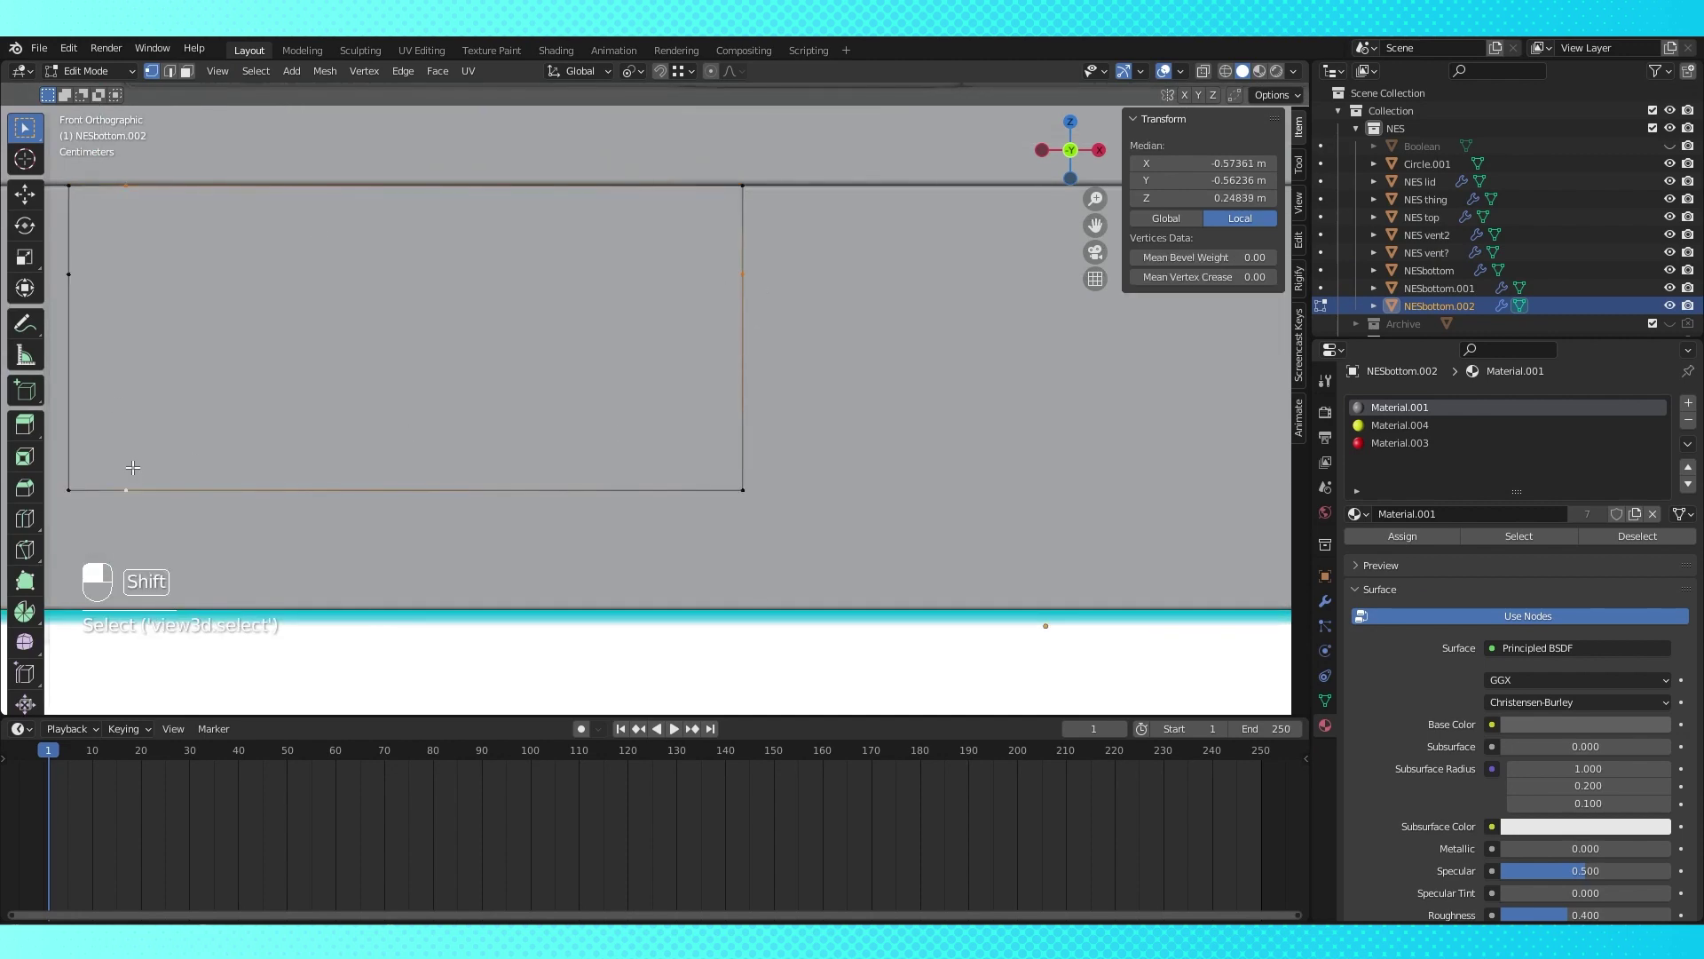
Delete the unwanted front faces to leave the button panel section for separation
click(92, 260)
key(x)
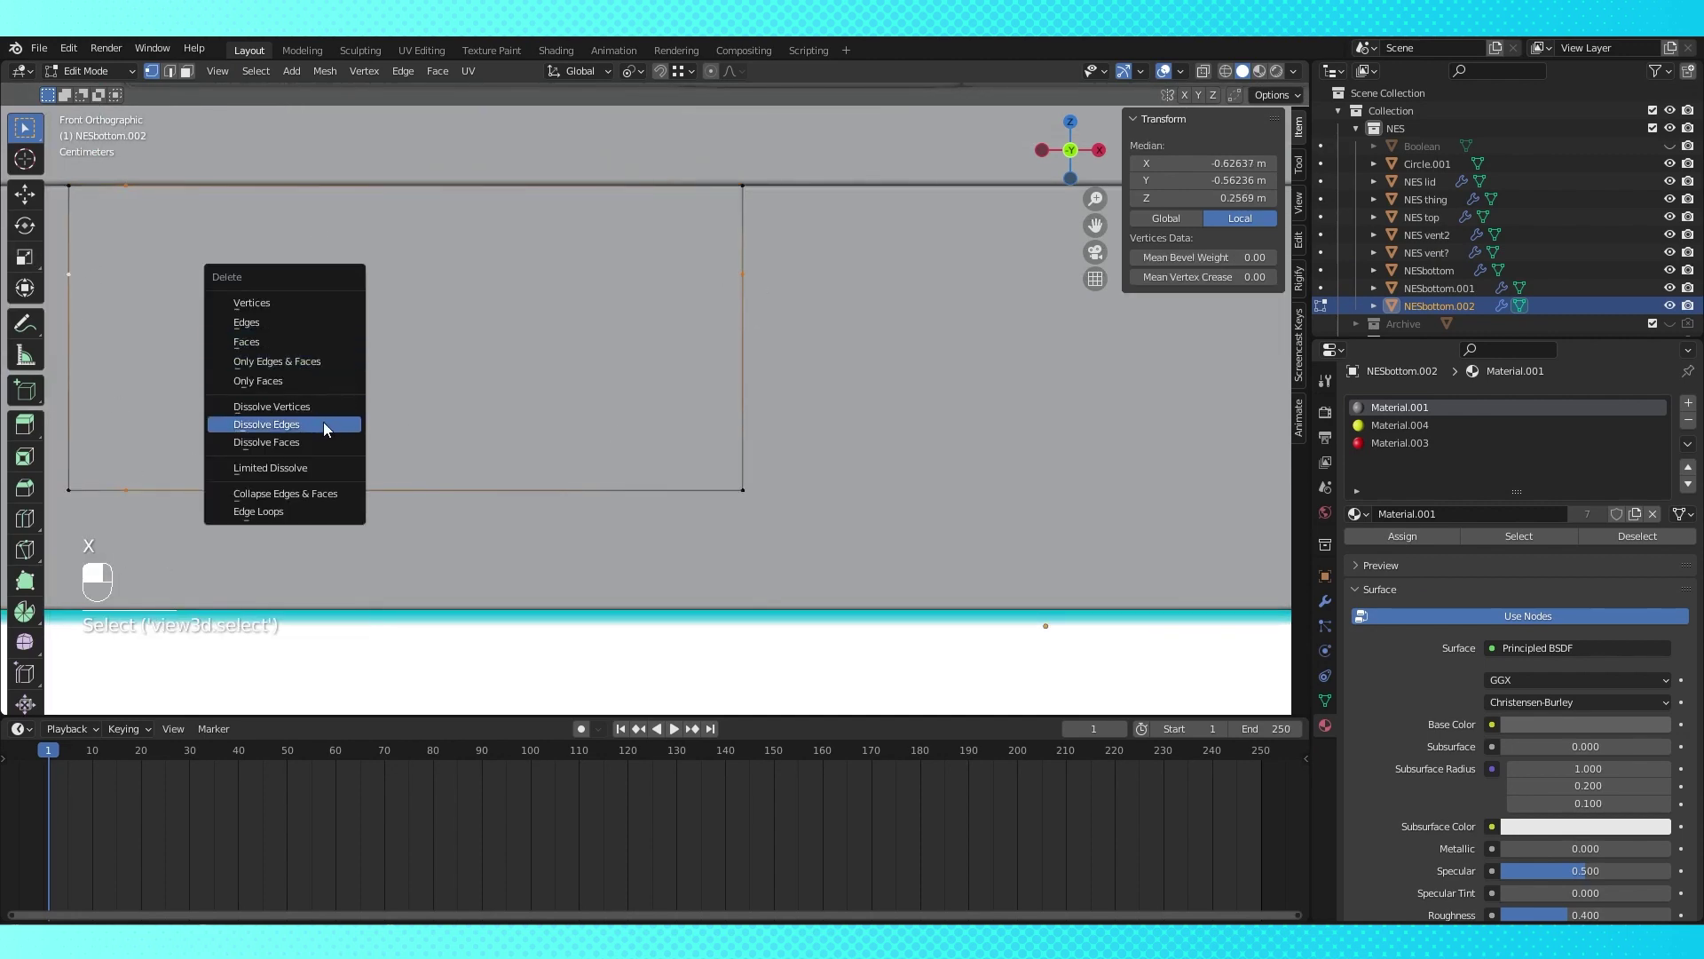
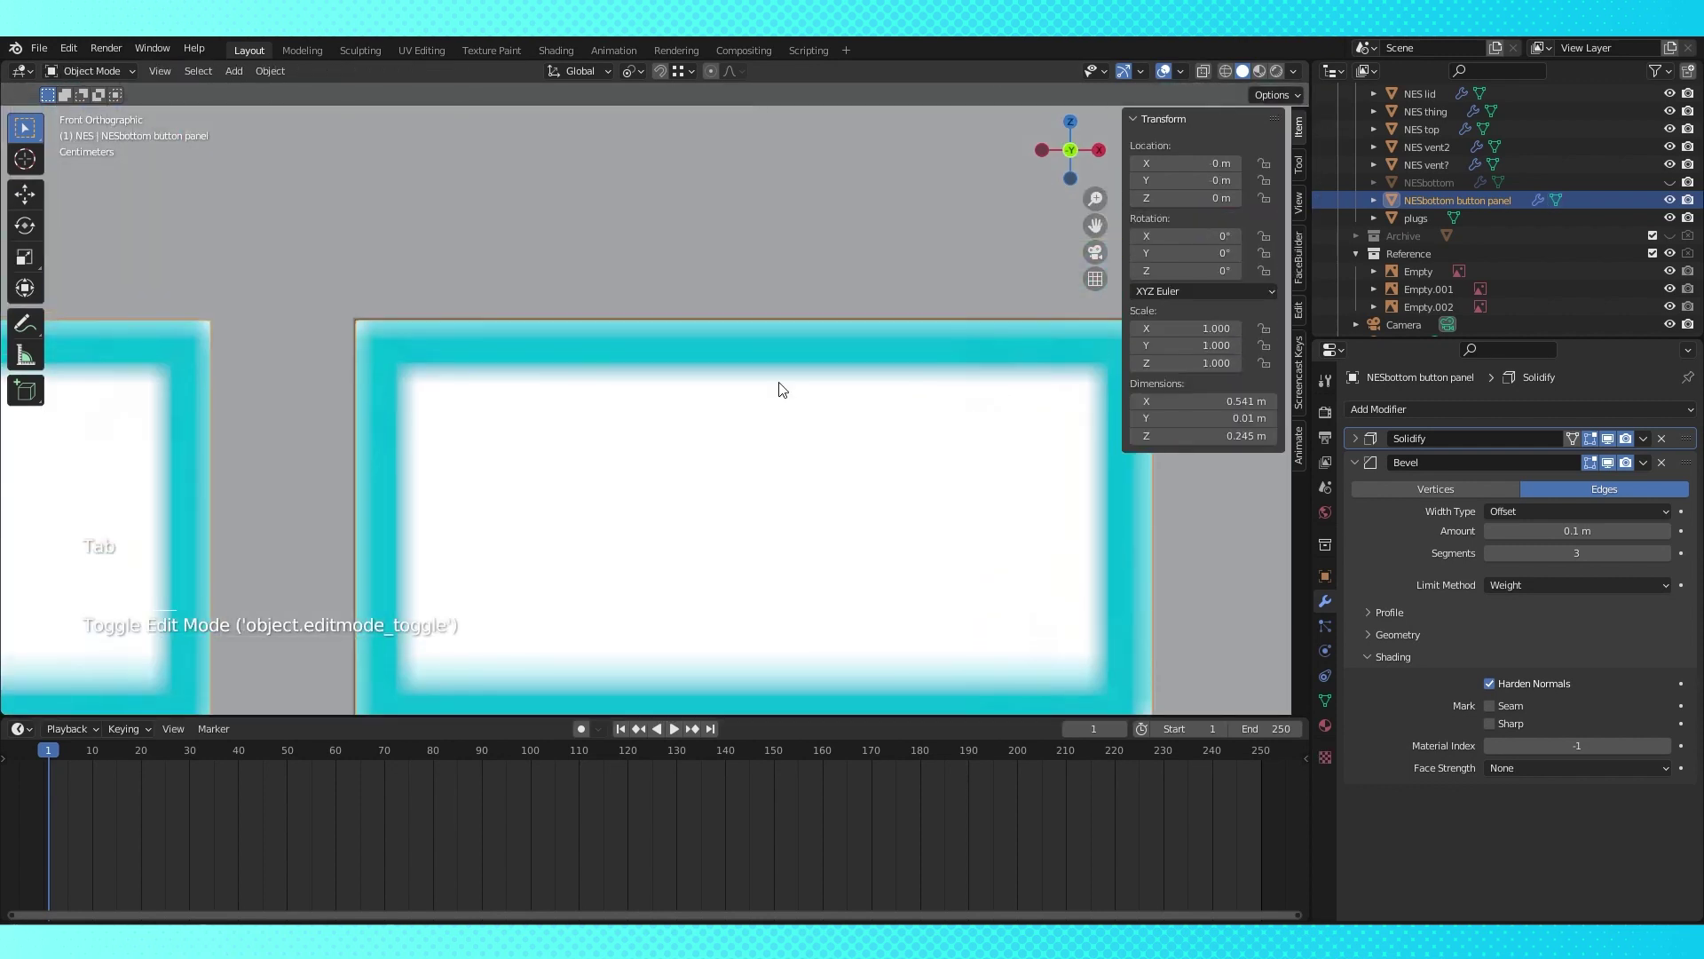
Enter Edit Mode on the button panel to weight its edges for the Weight-limited bevel
key(Tab)
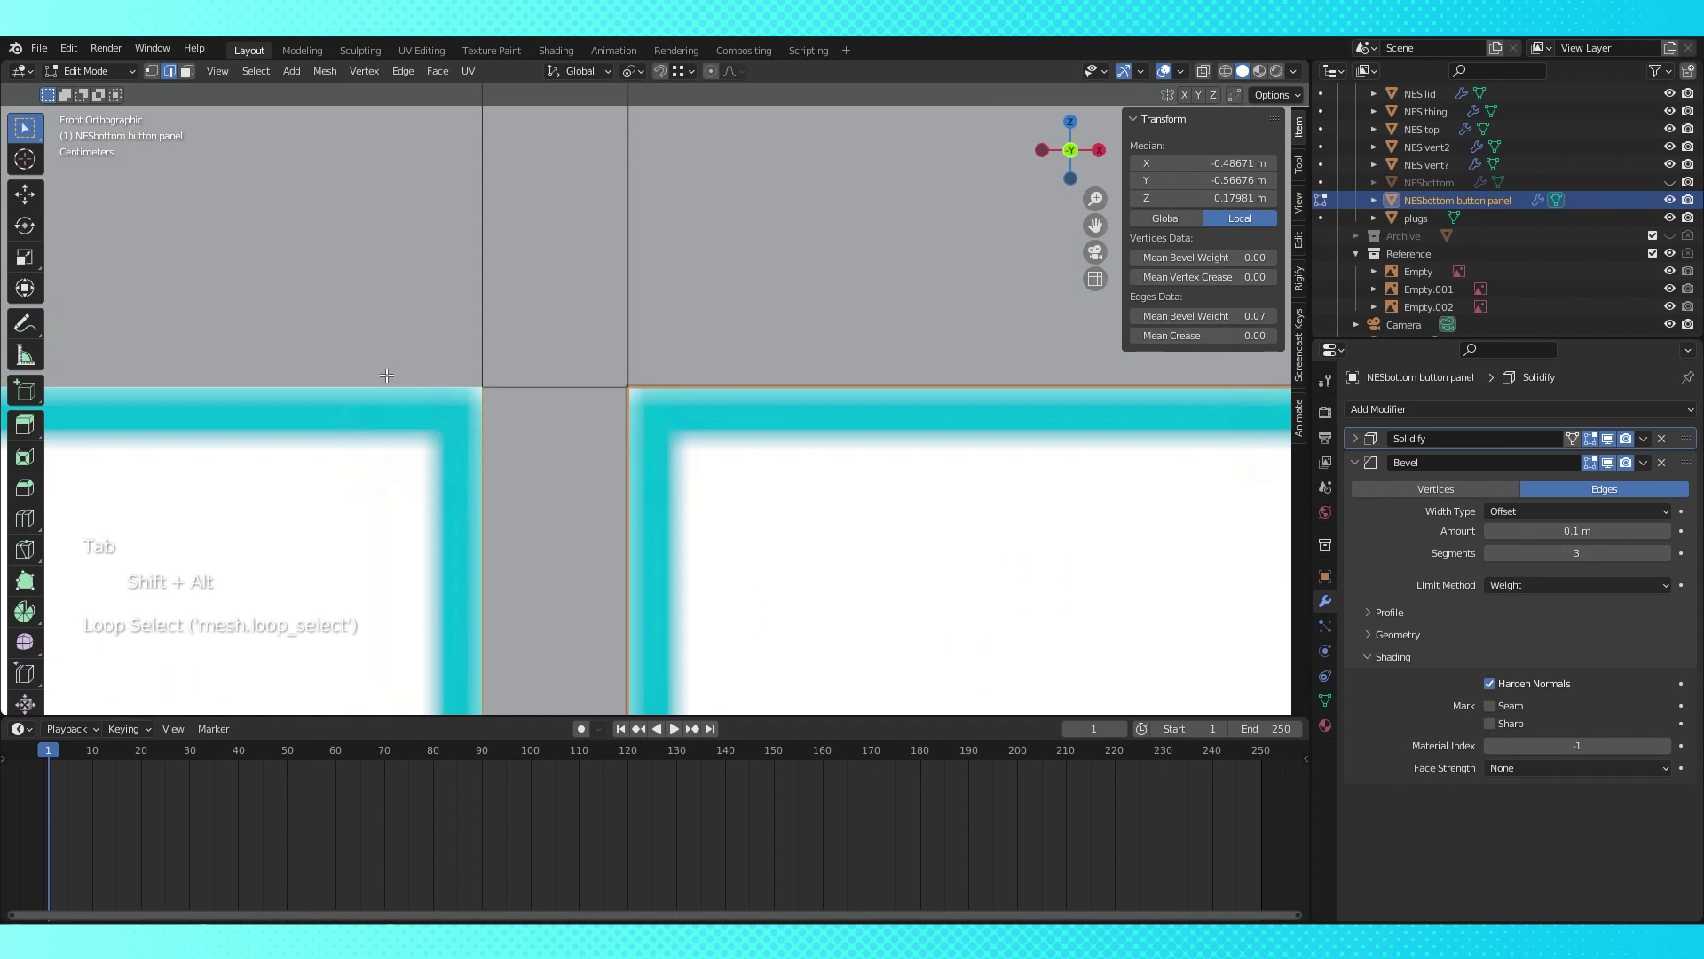
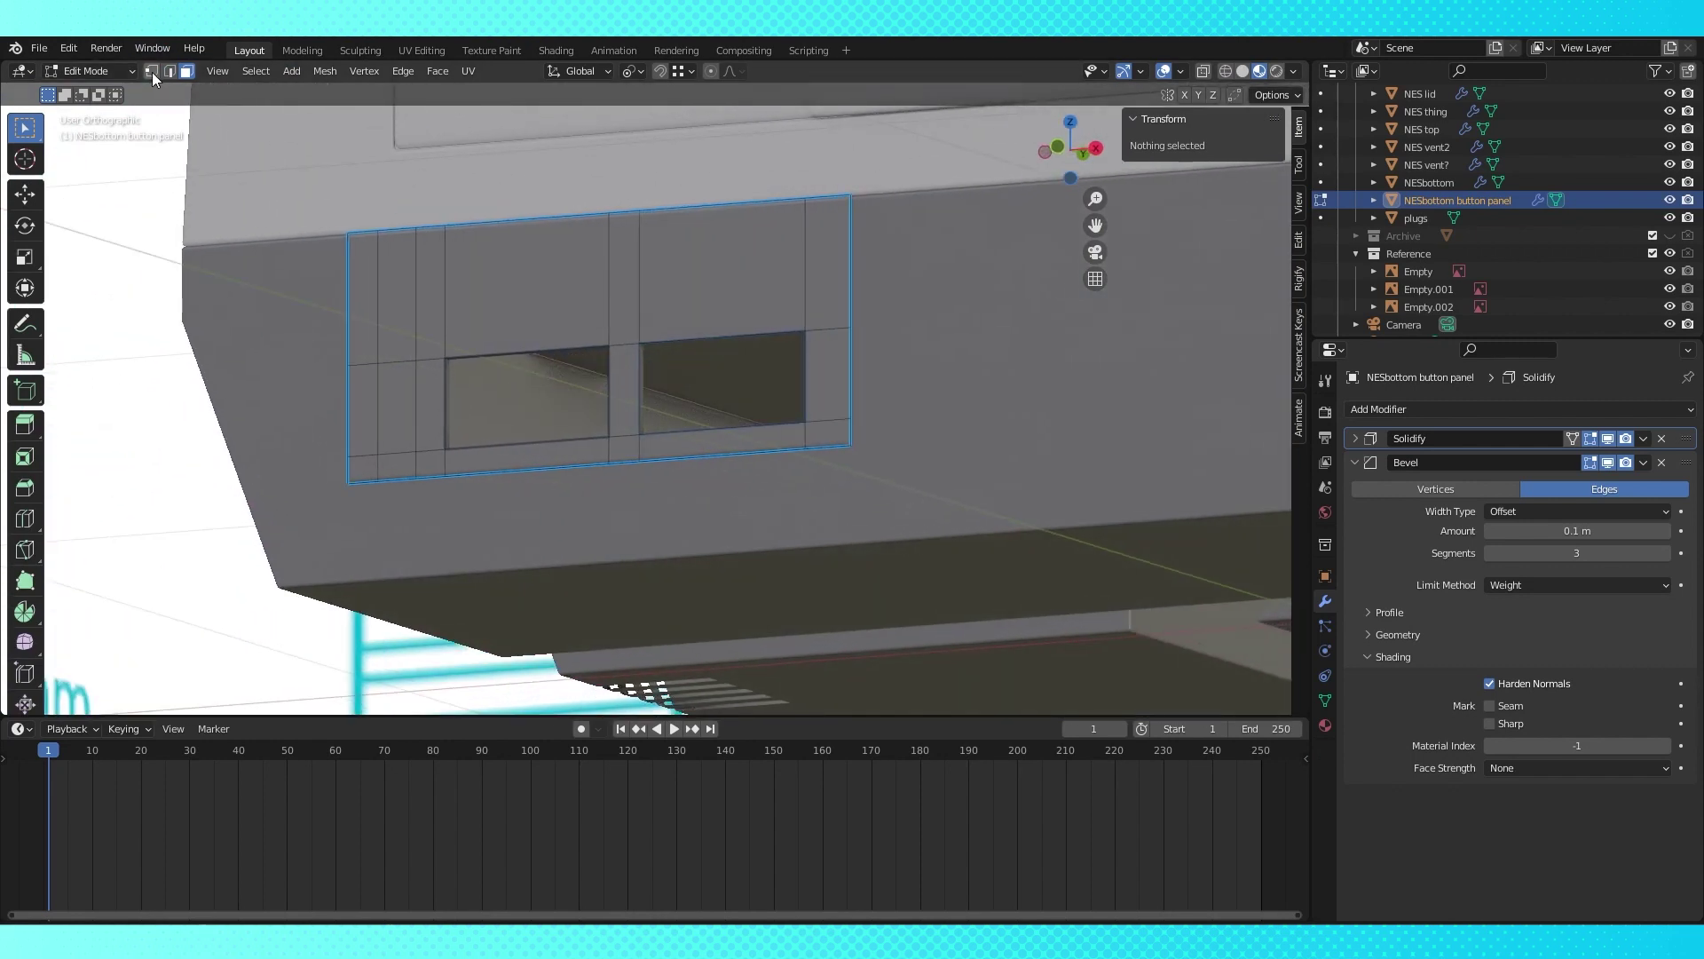
Scale the selected button faces along X from front view, then return to object mode
key(KP_1)
key(shift+d)
key(s)
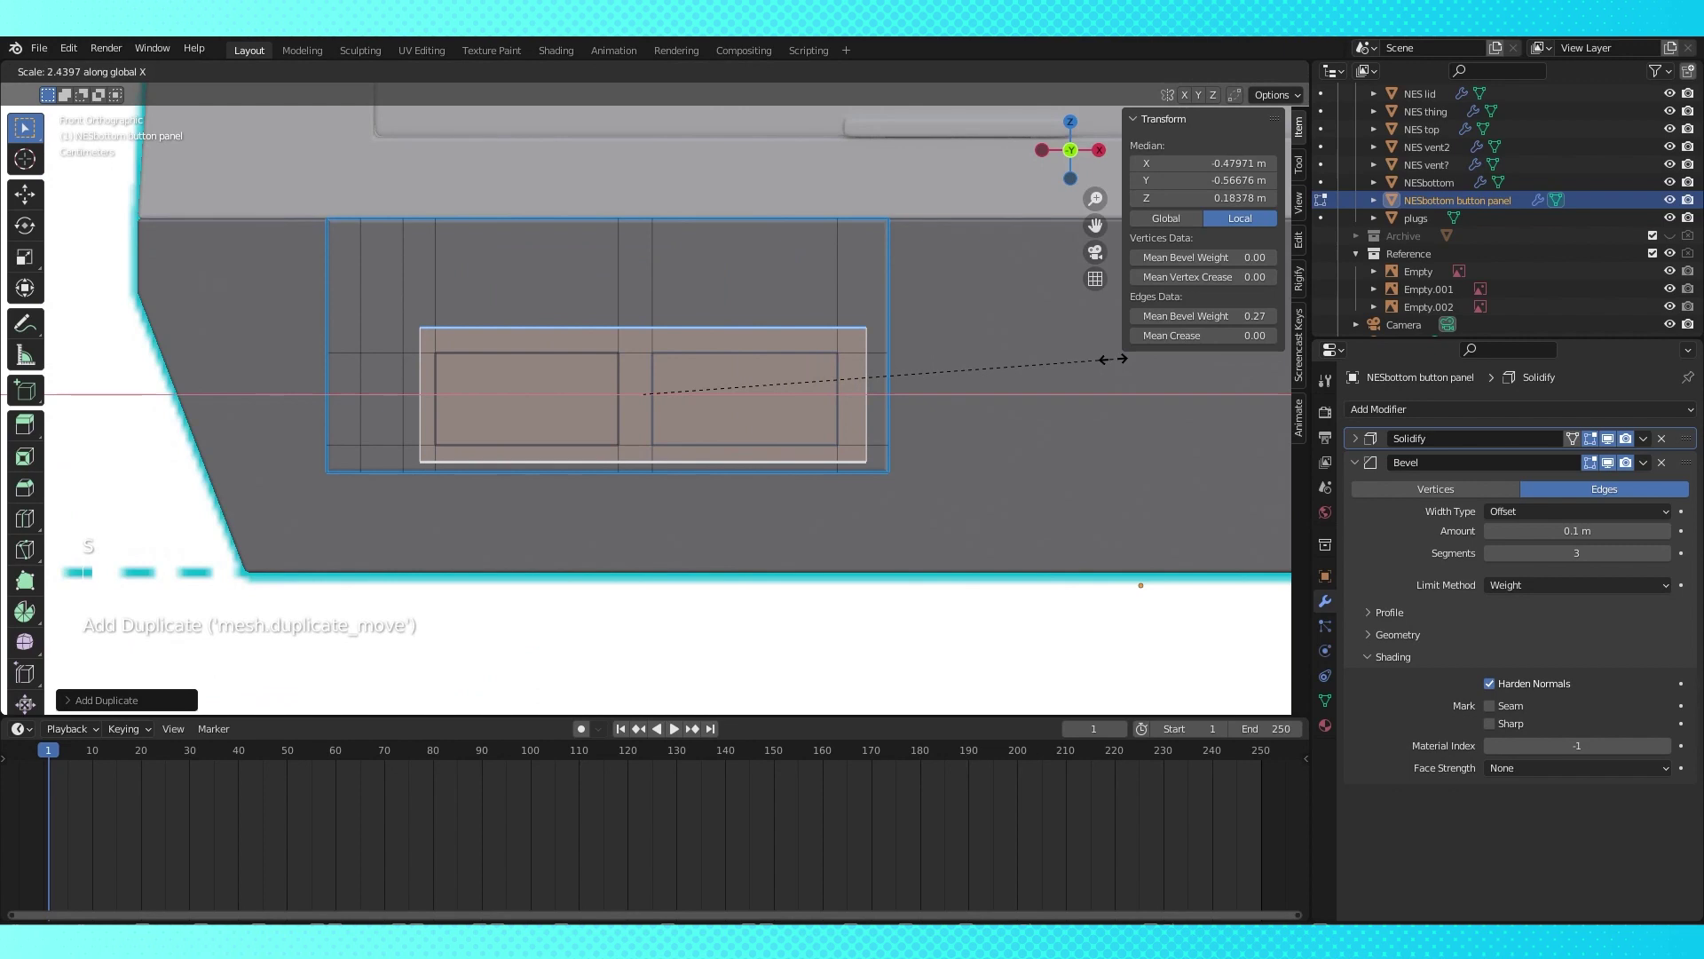
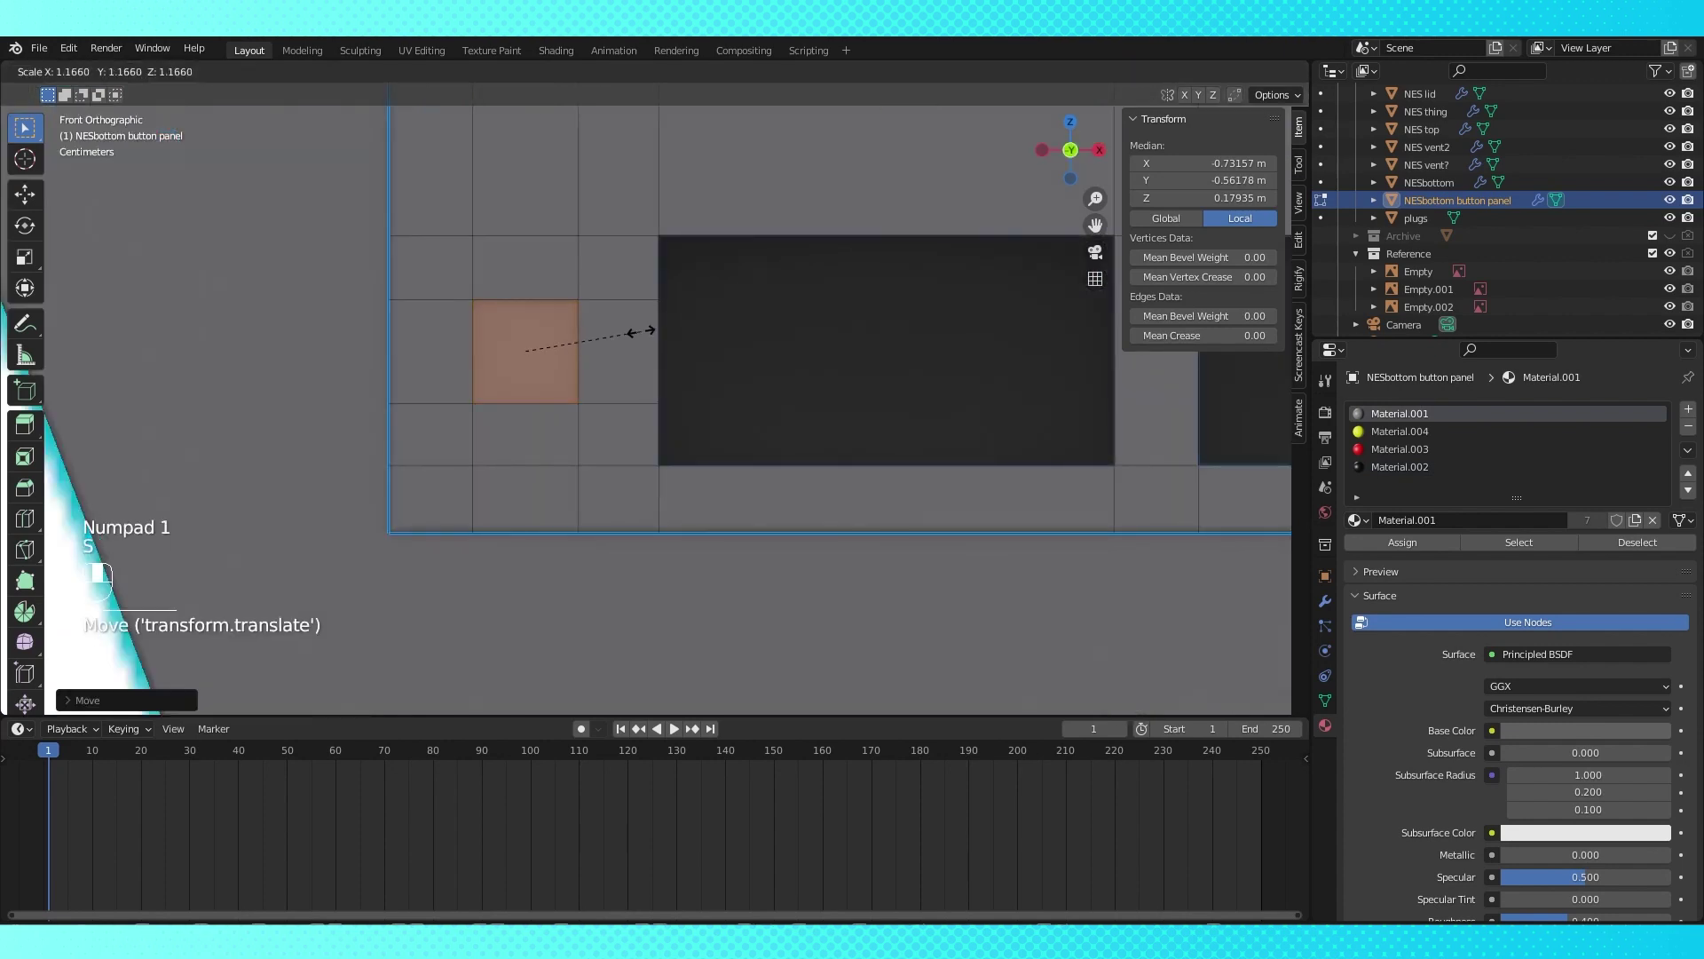
key(Tab)
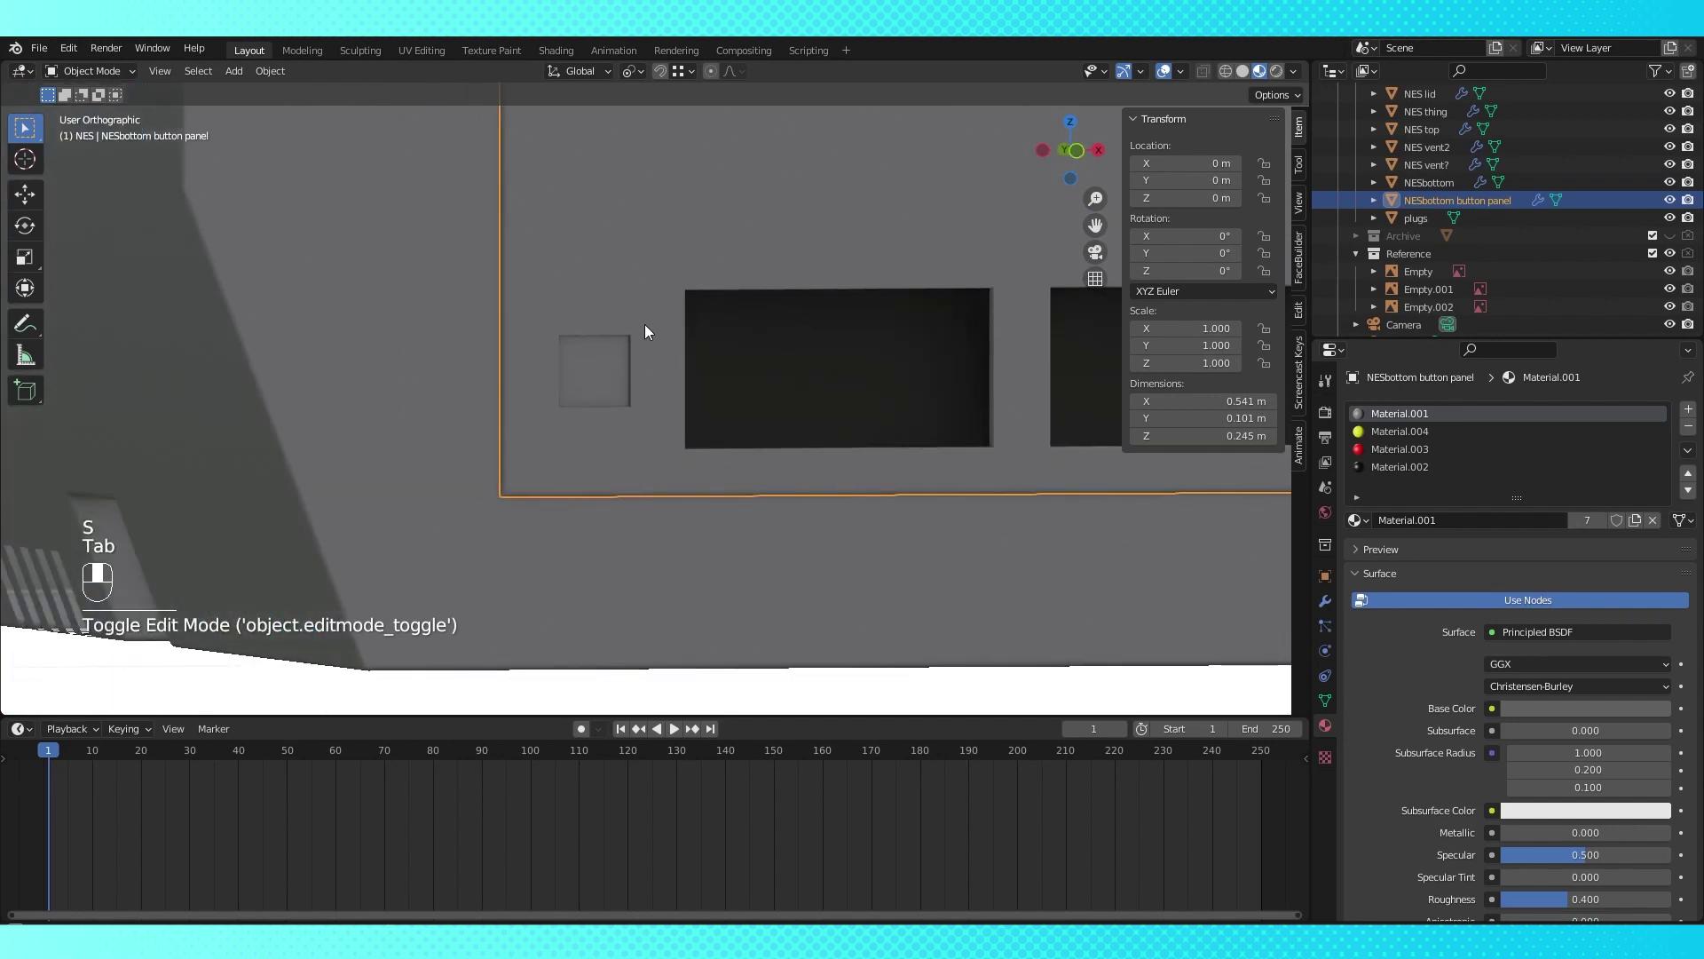
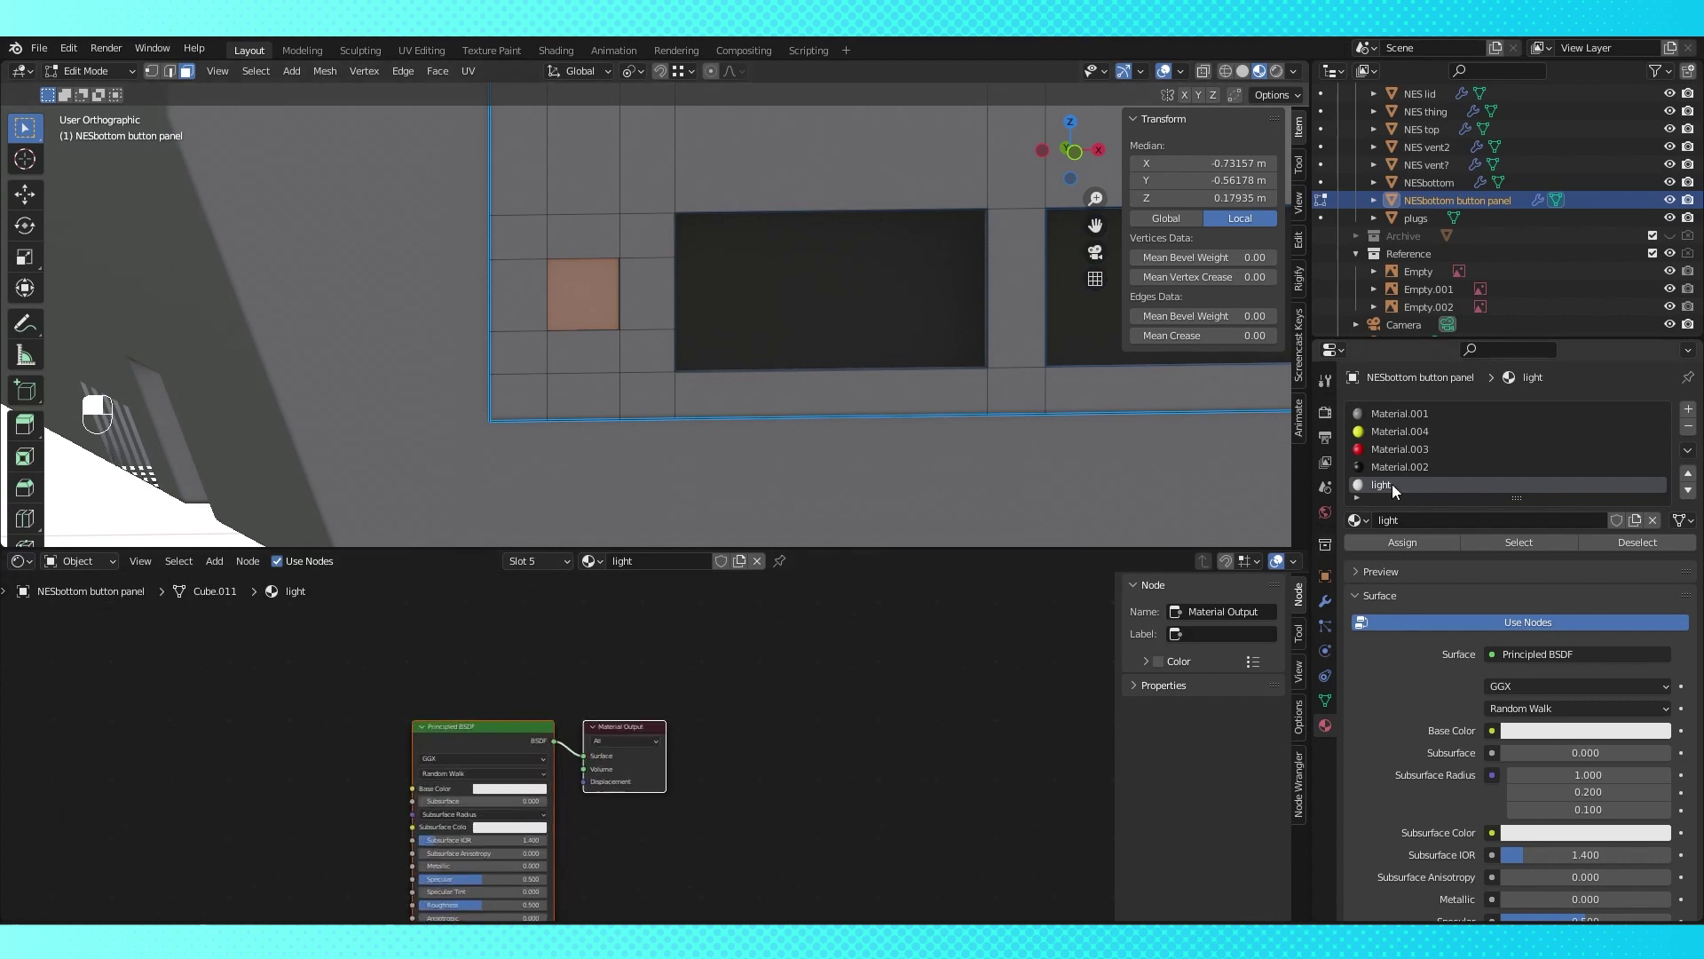
Add an Emission shader node to the light material in the Shader Editor
drag(600, 672, 664, 488)
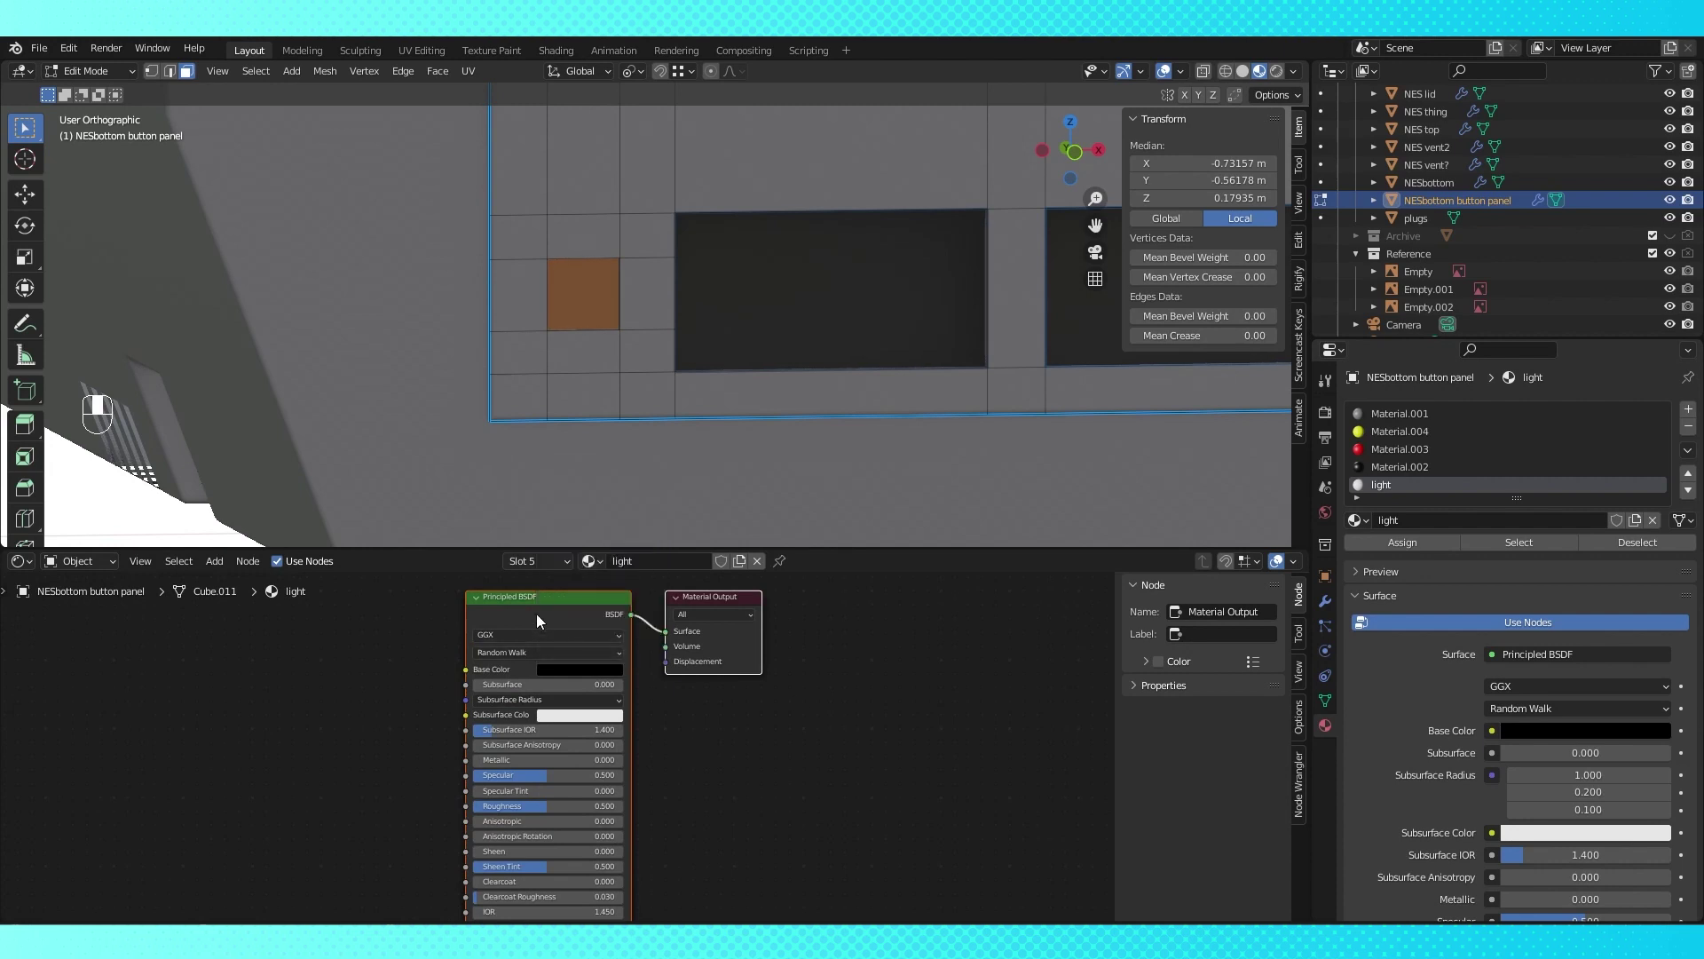
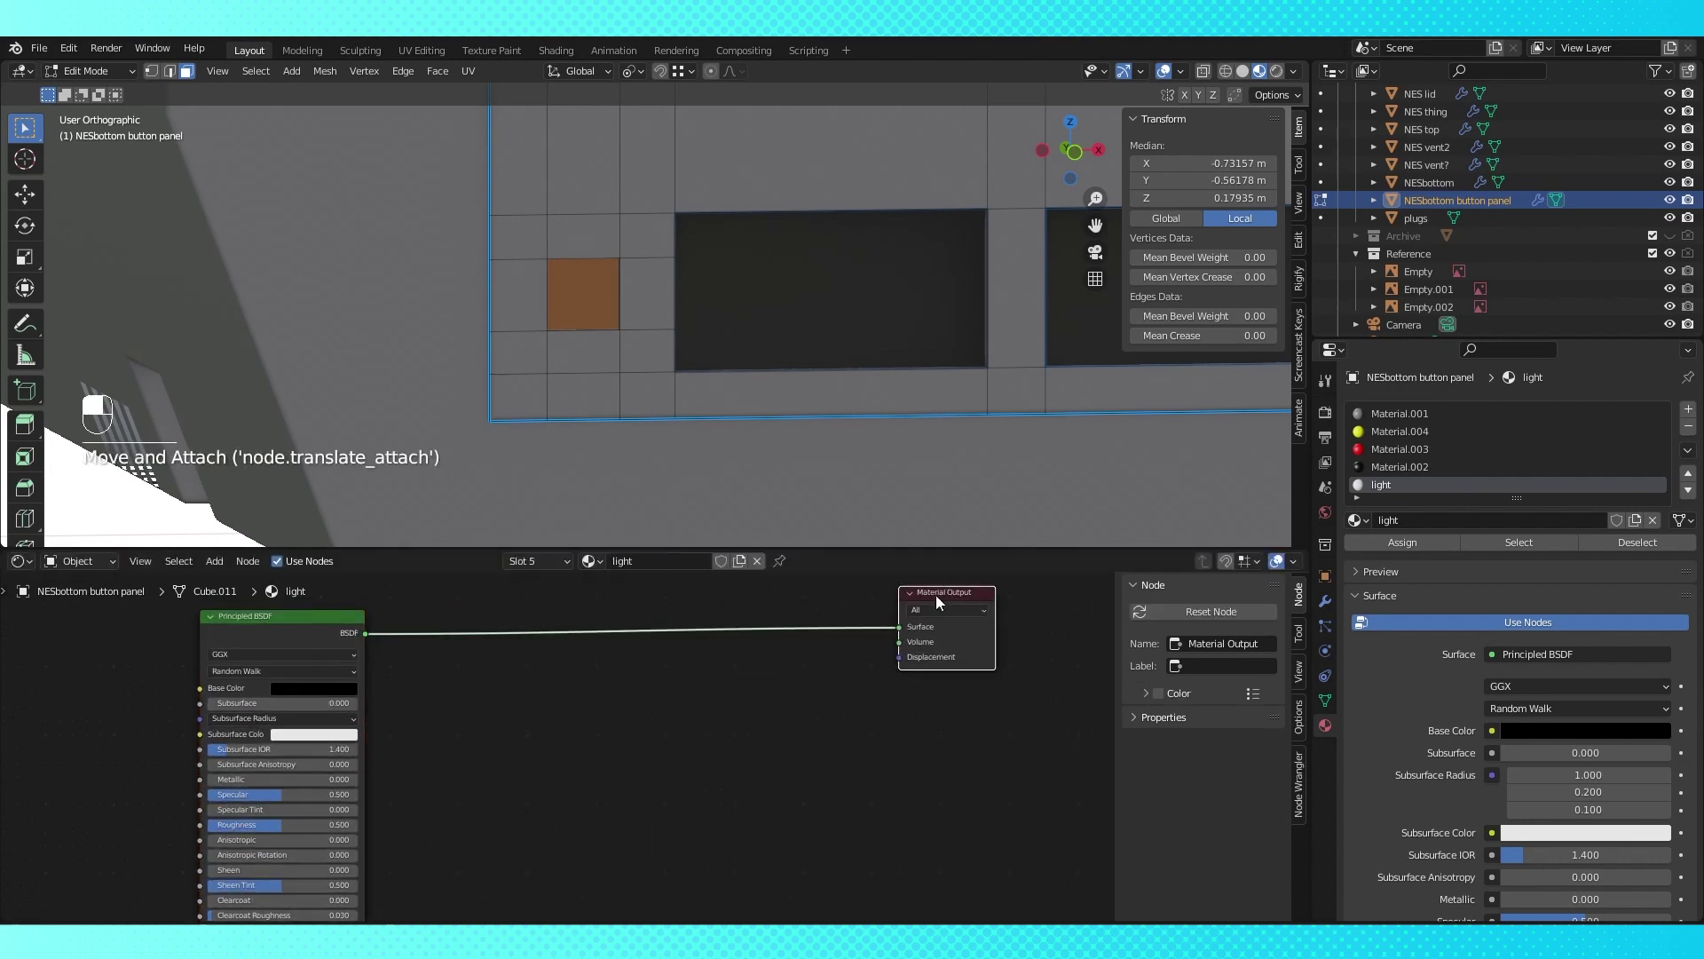
key(shift+a)
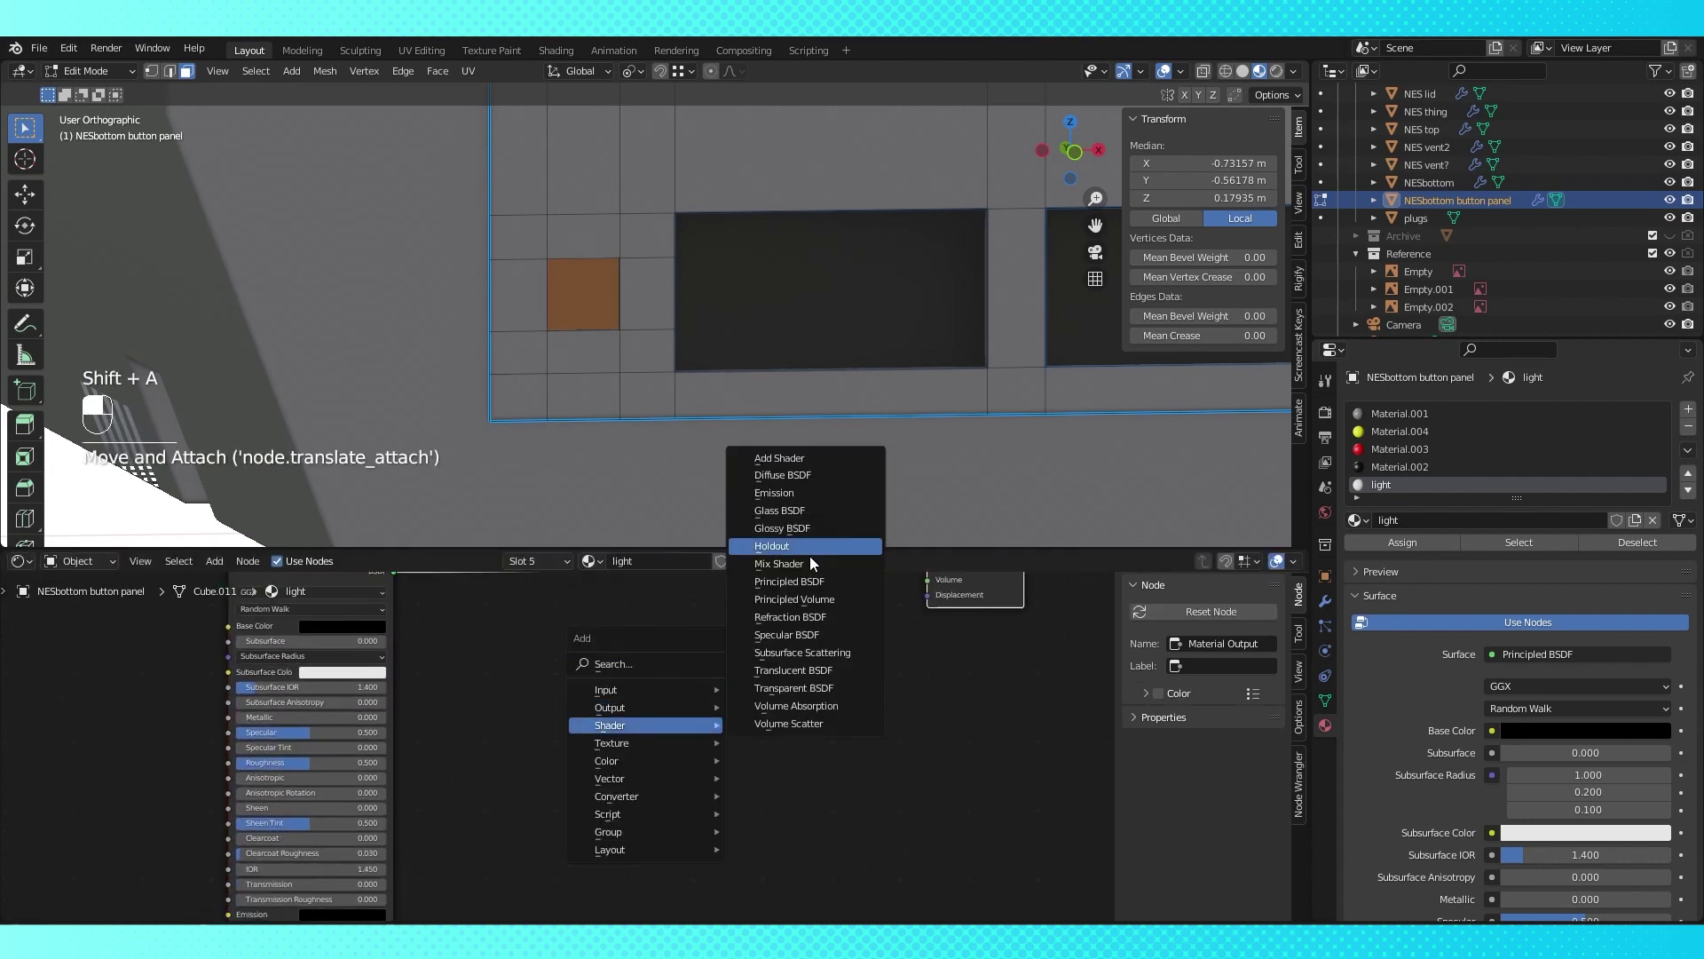
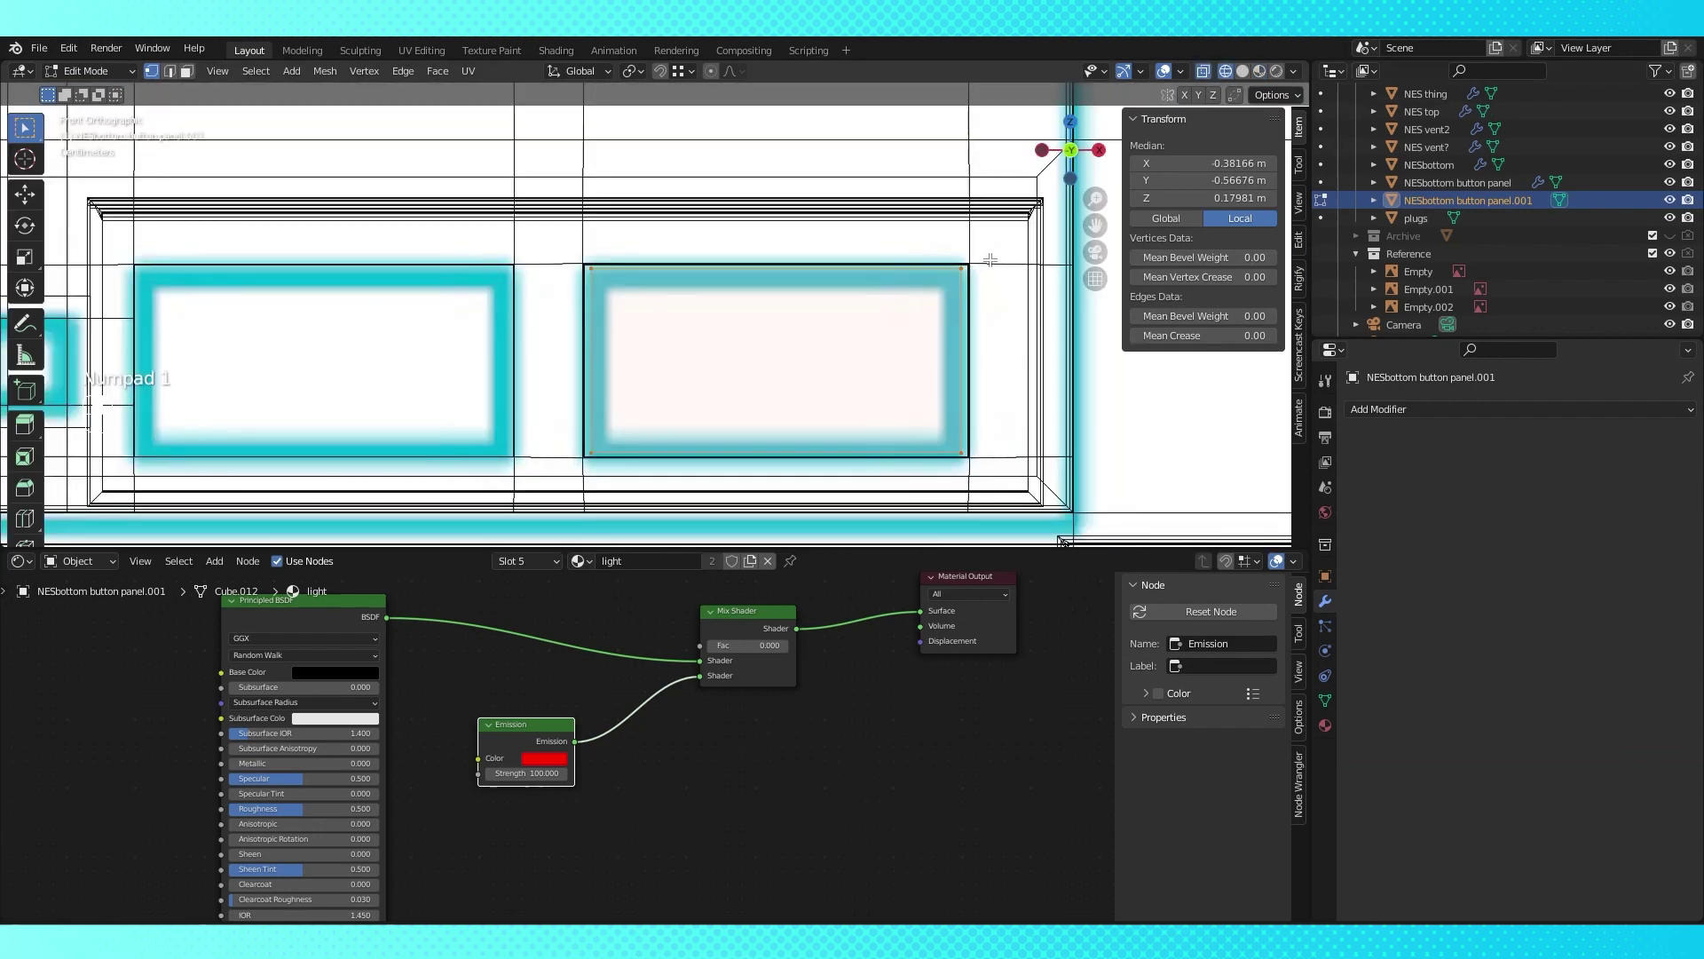
Flatten the light piece along its height and view the panel from the front
key(s)
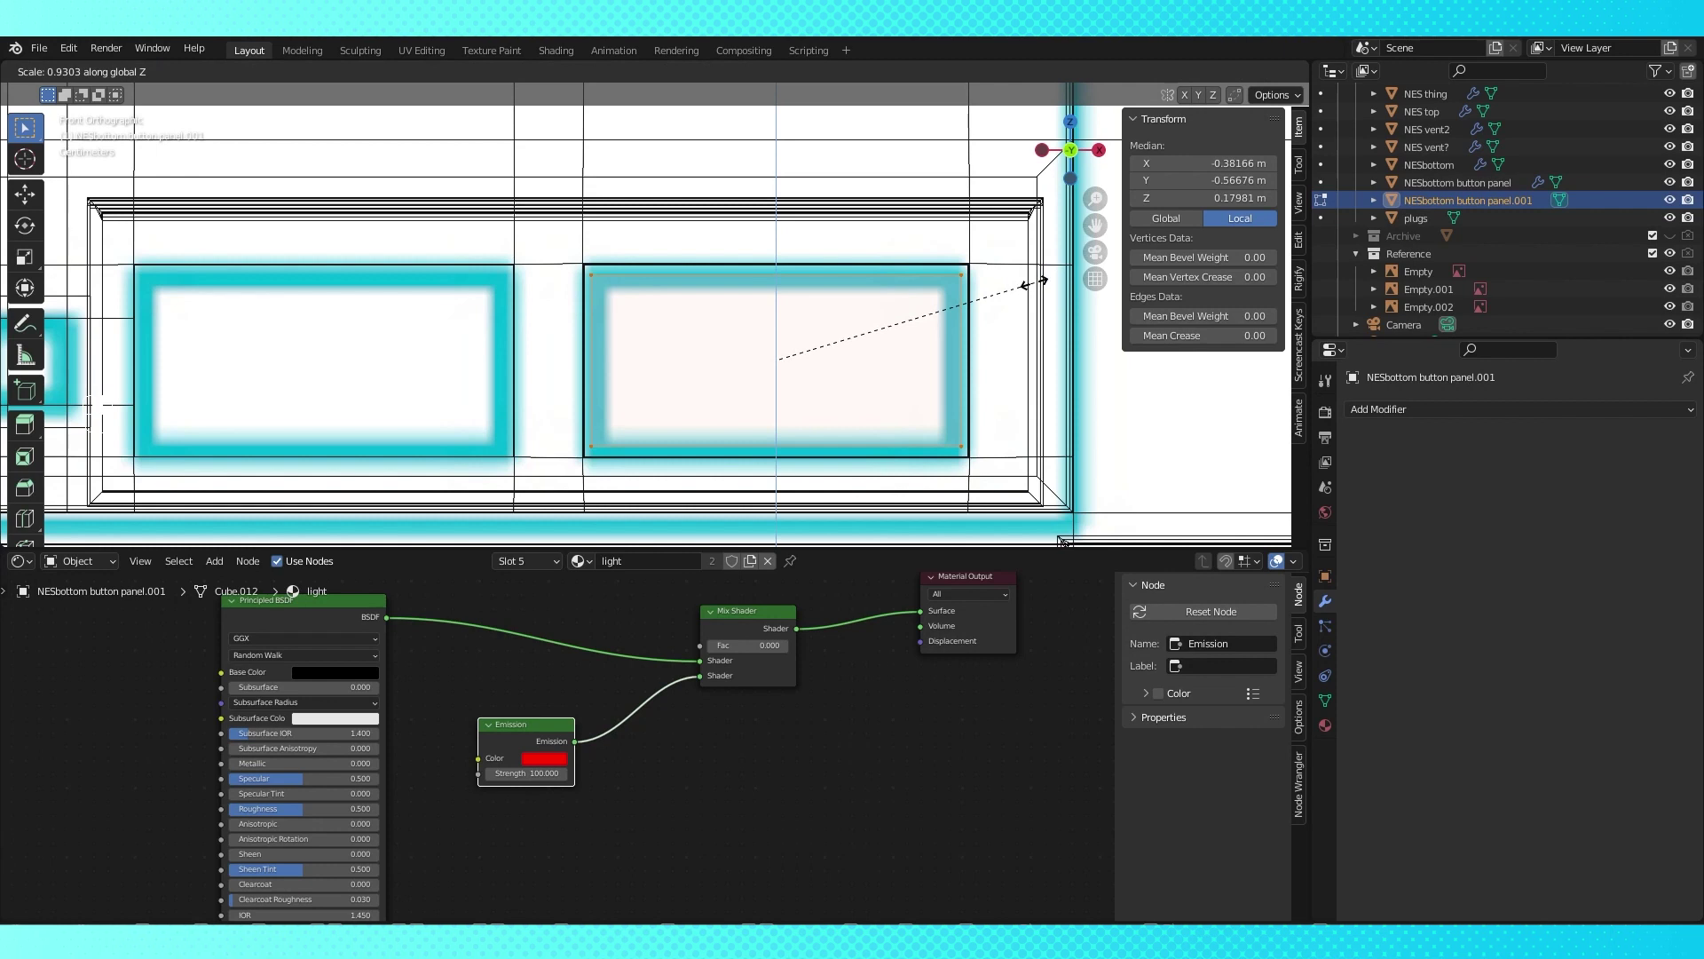
key(s)
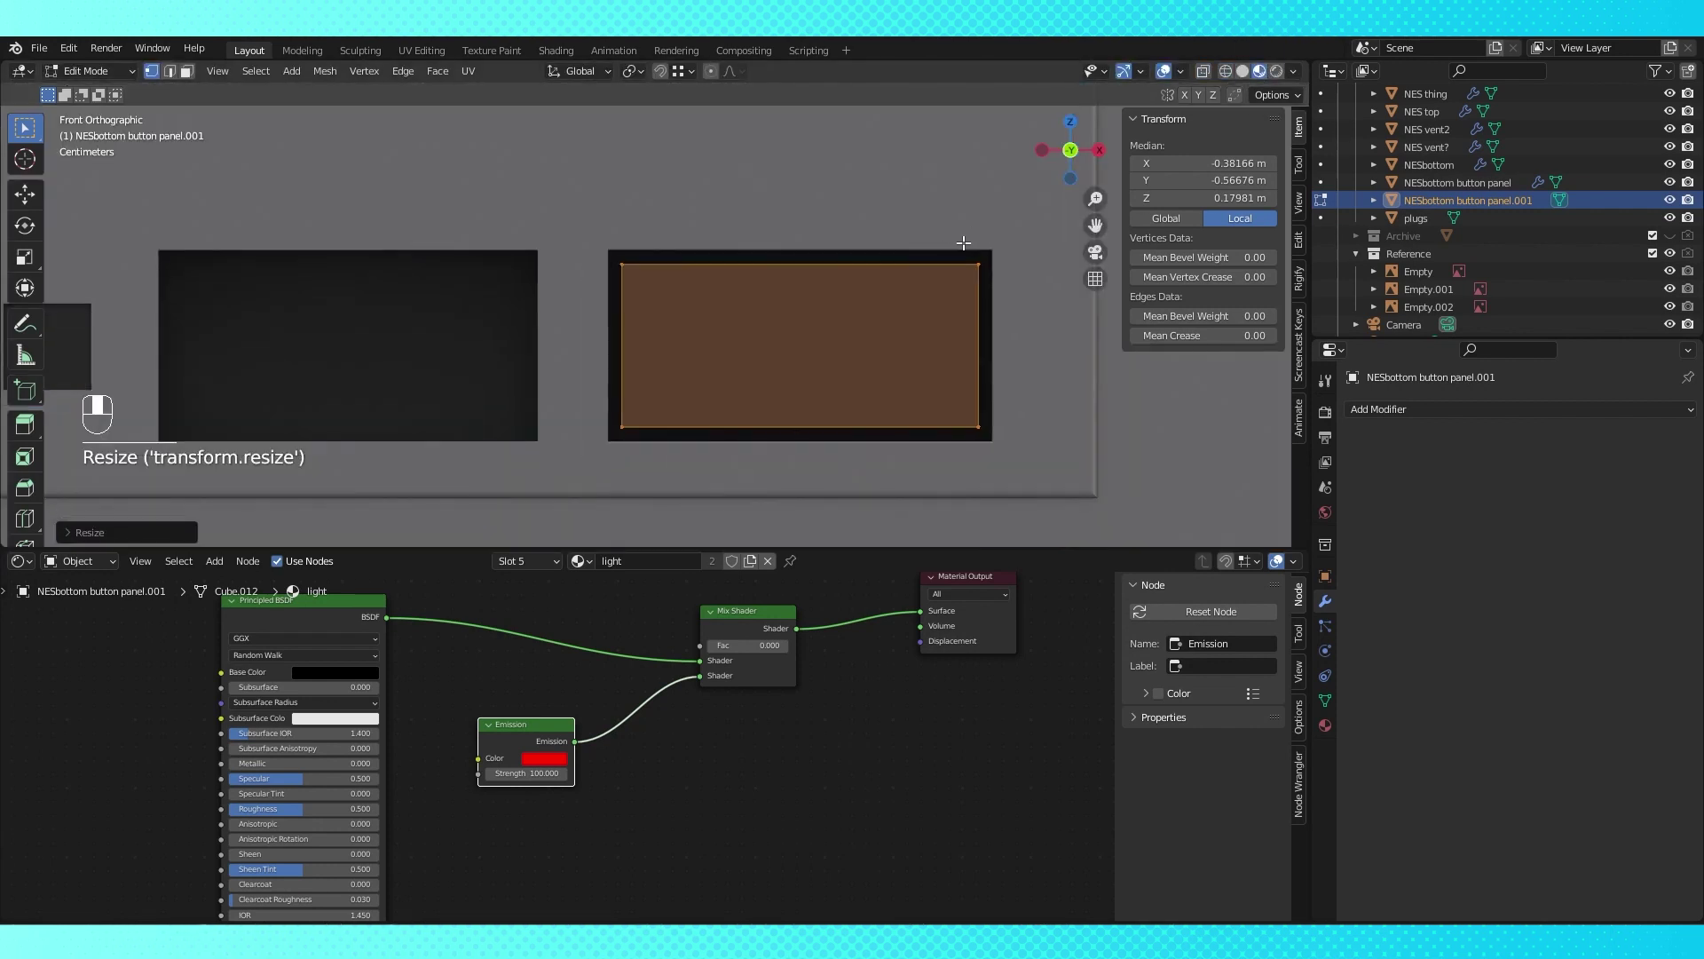
drag(1331, 731, 1550, 451)
drag(1693, 439, 1693, 434)
Shift the light piece sideways along X by an exact distance and reposition it
key(Tab)
key(Tab)
key(KP_1)
key(shift+d)
key(g)
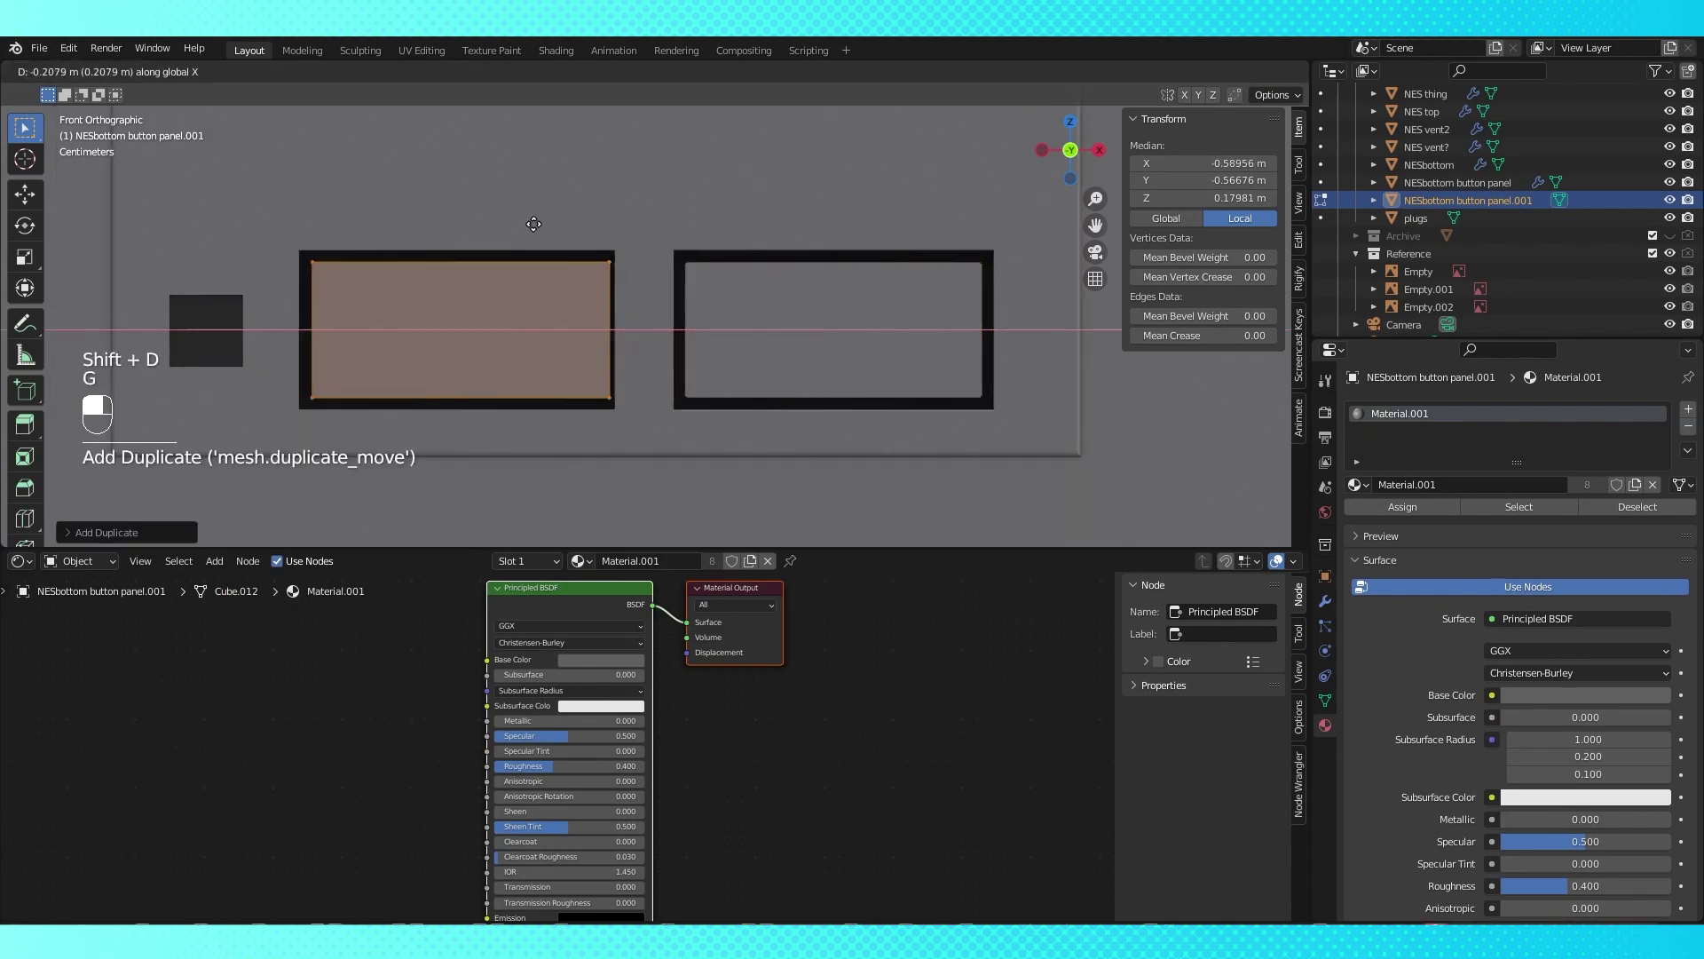
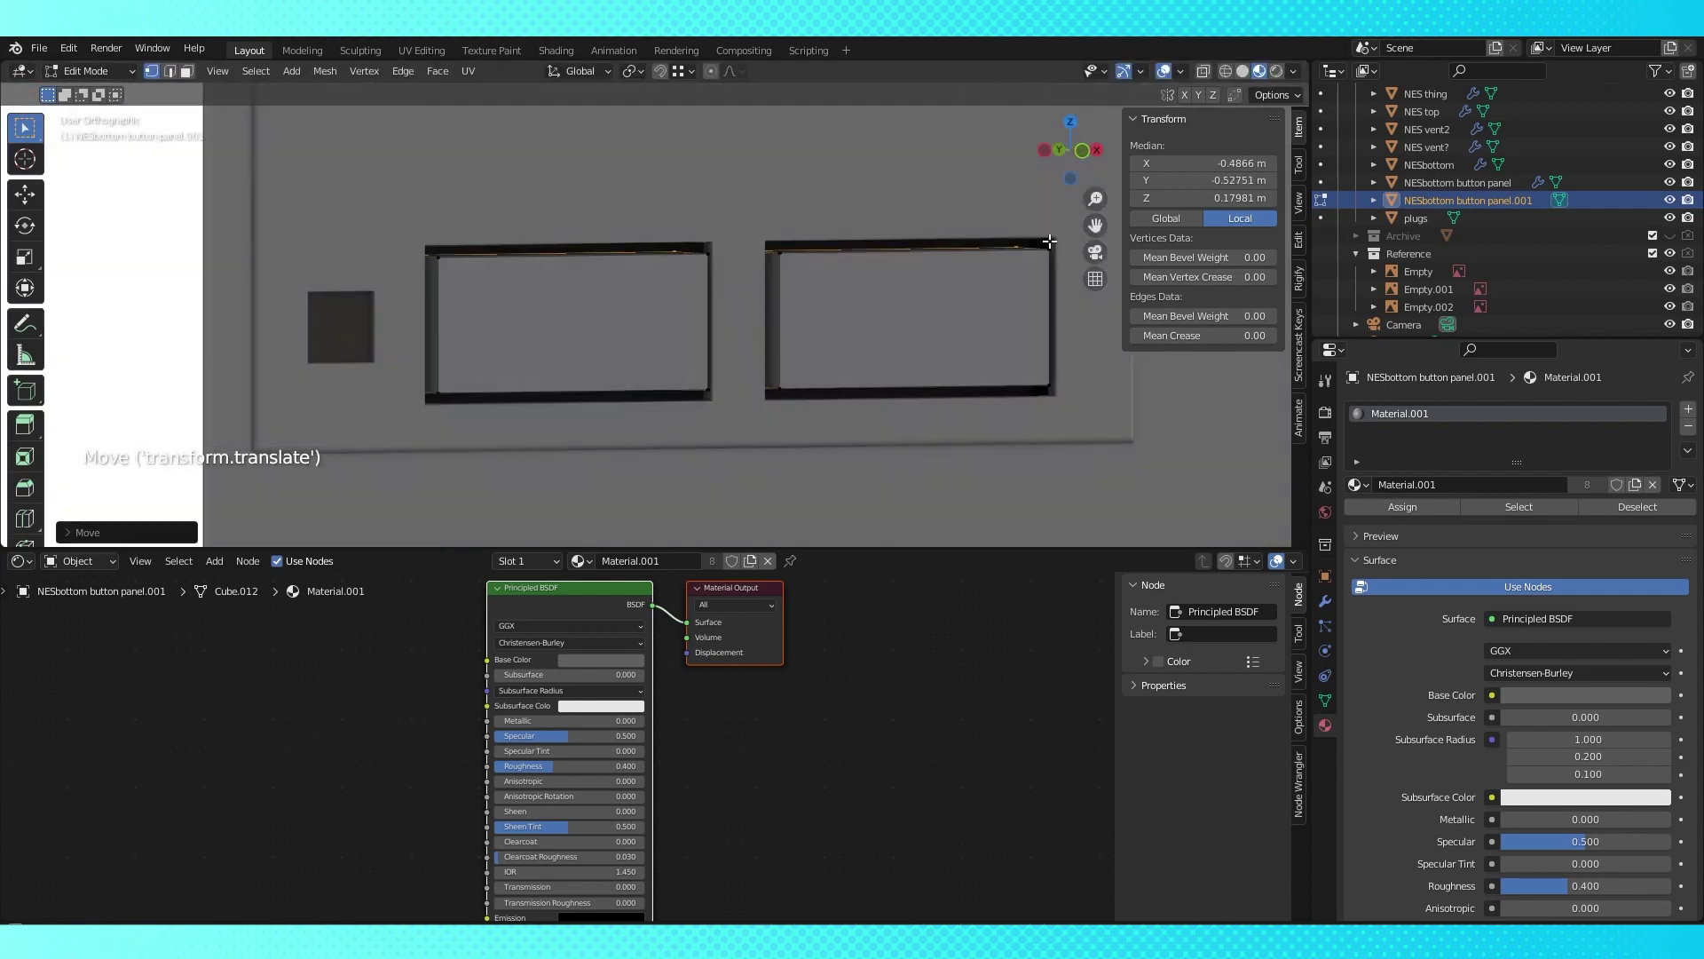
drag(809, 299, 775, 289)
key(a)
key(g)
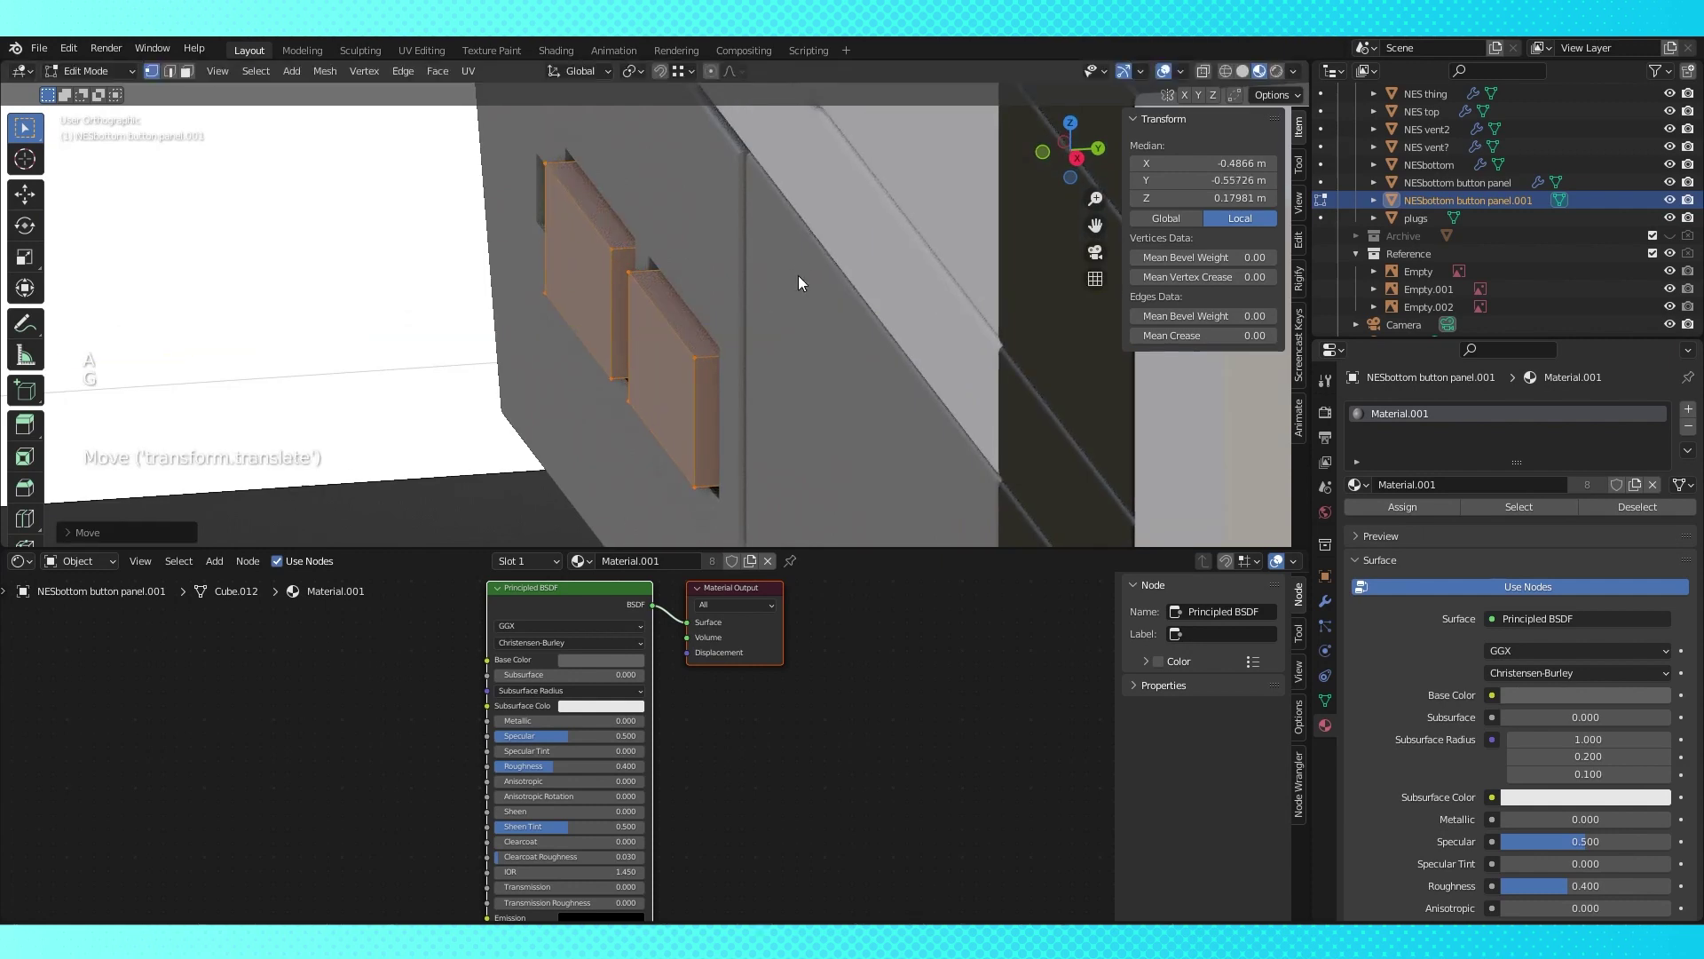
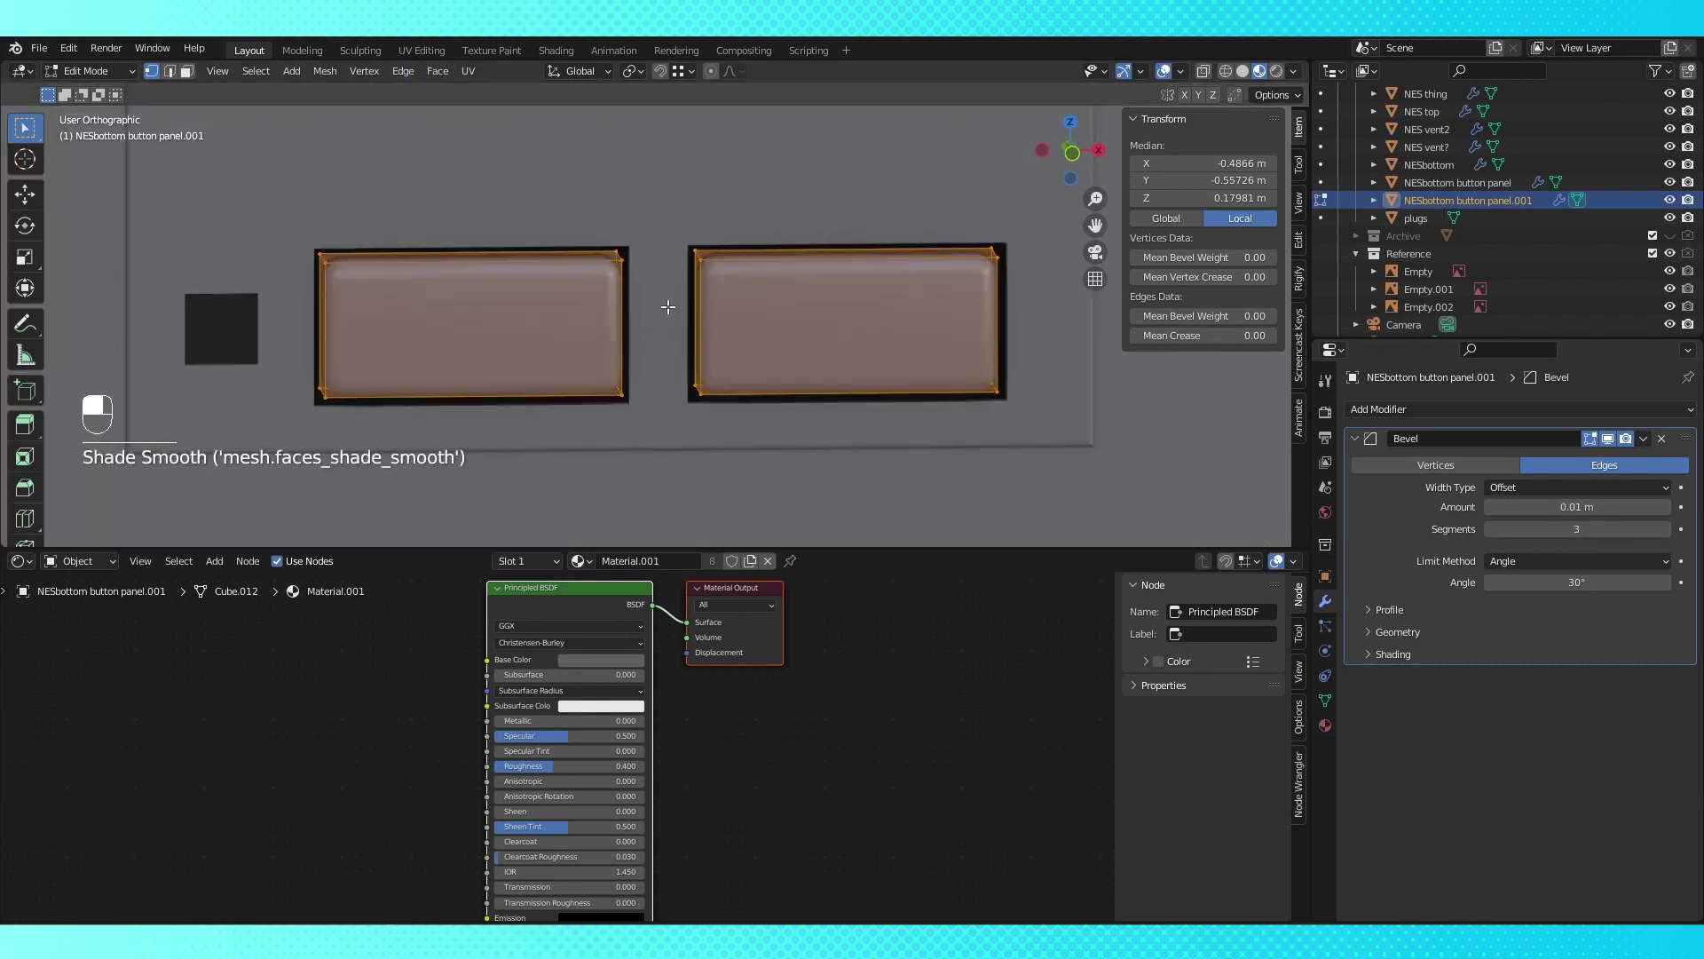
Give the light piece's bevel a 0.002 m width and adjust its smoothing angle in object mode
key(0)
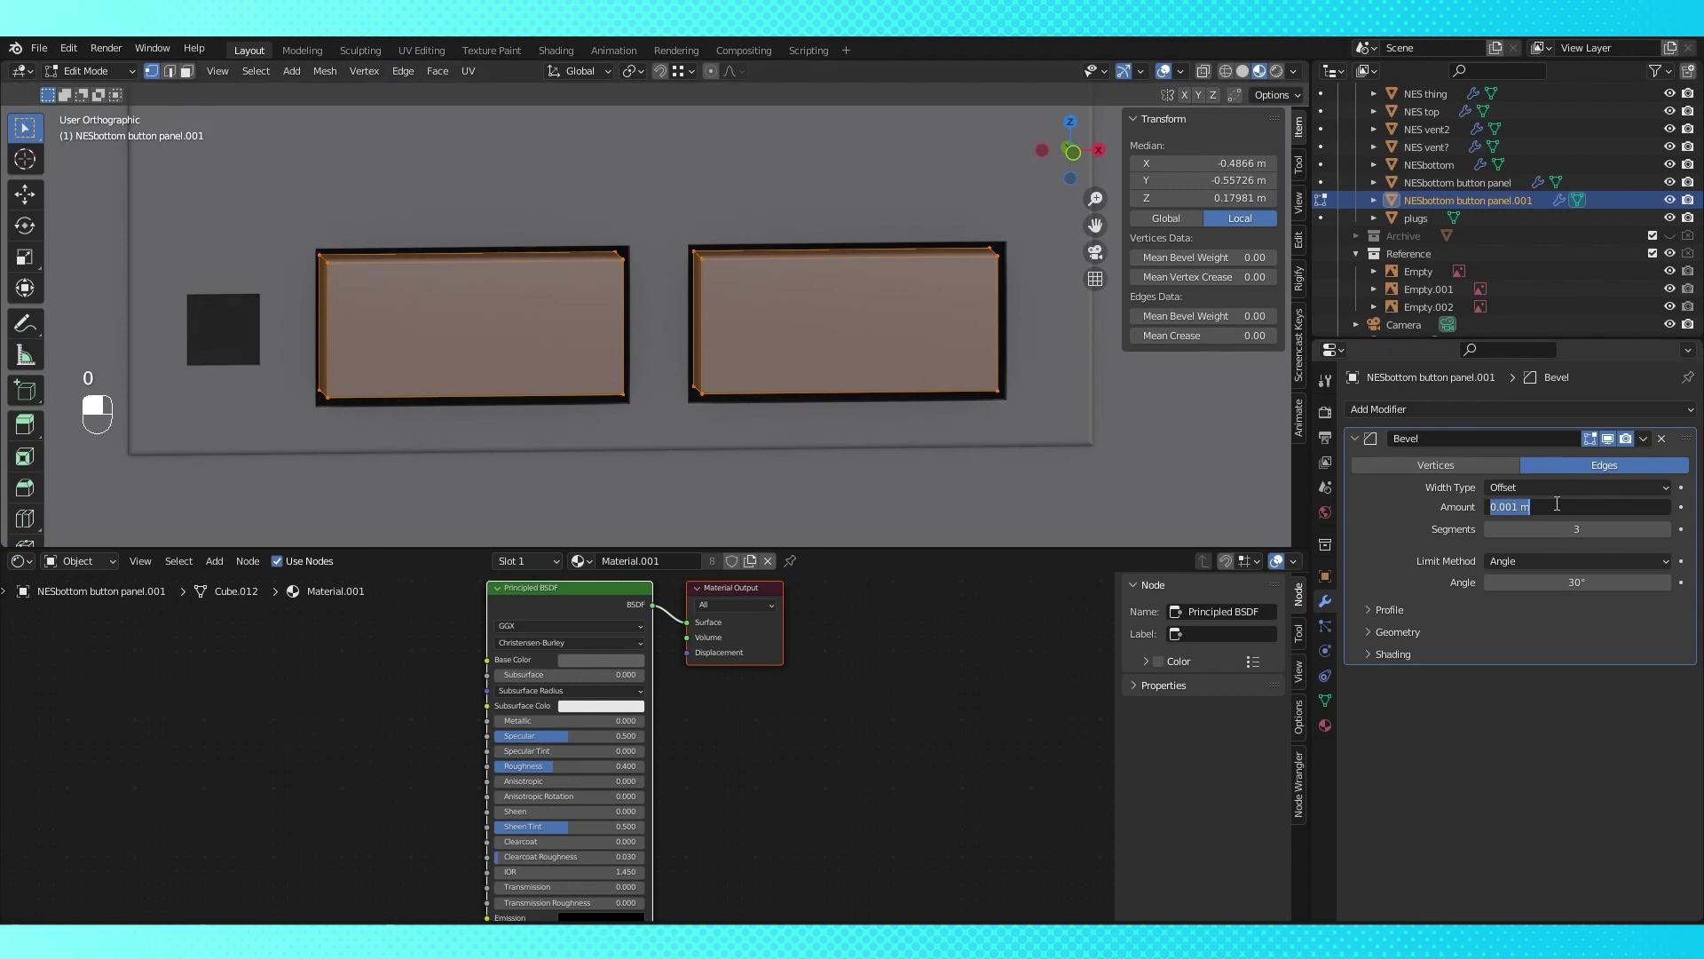
key(0)
key(Tab)
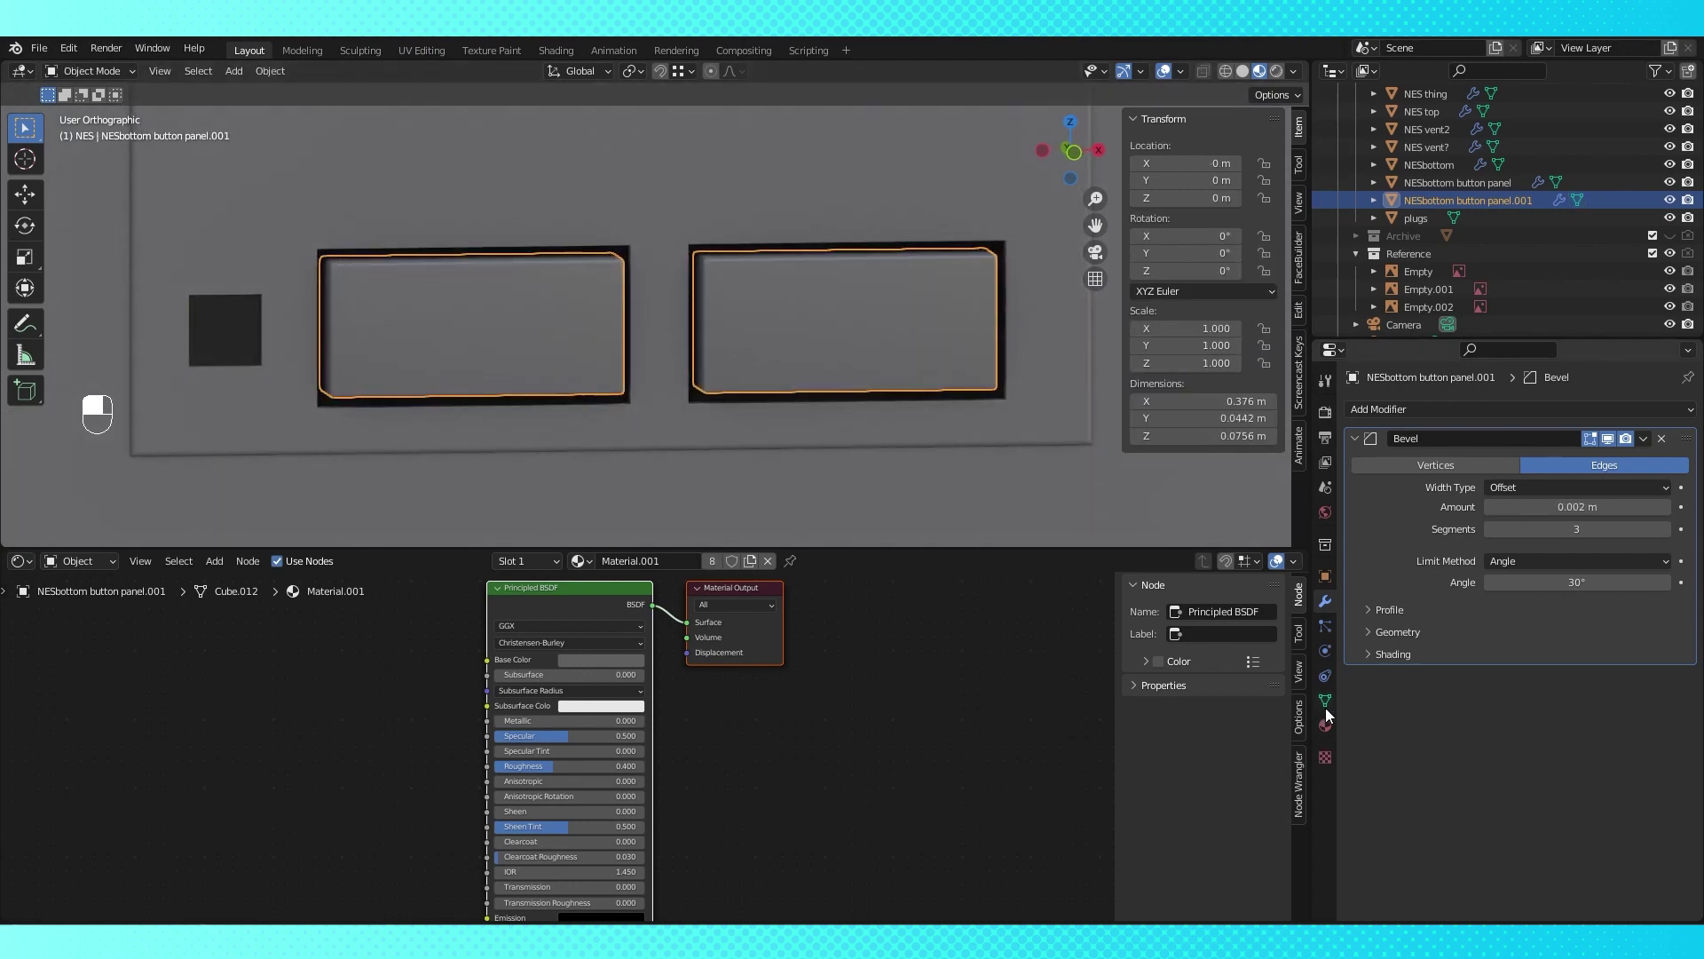
drag(1334, 707, 1354, 757)
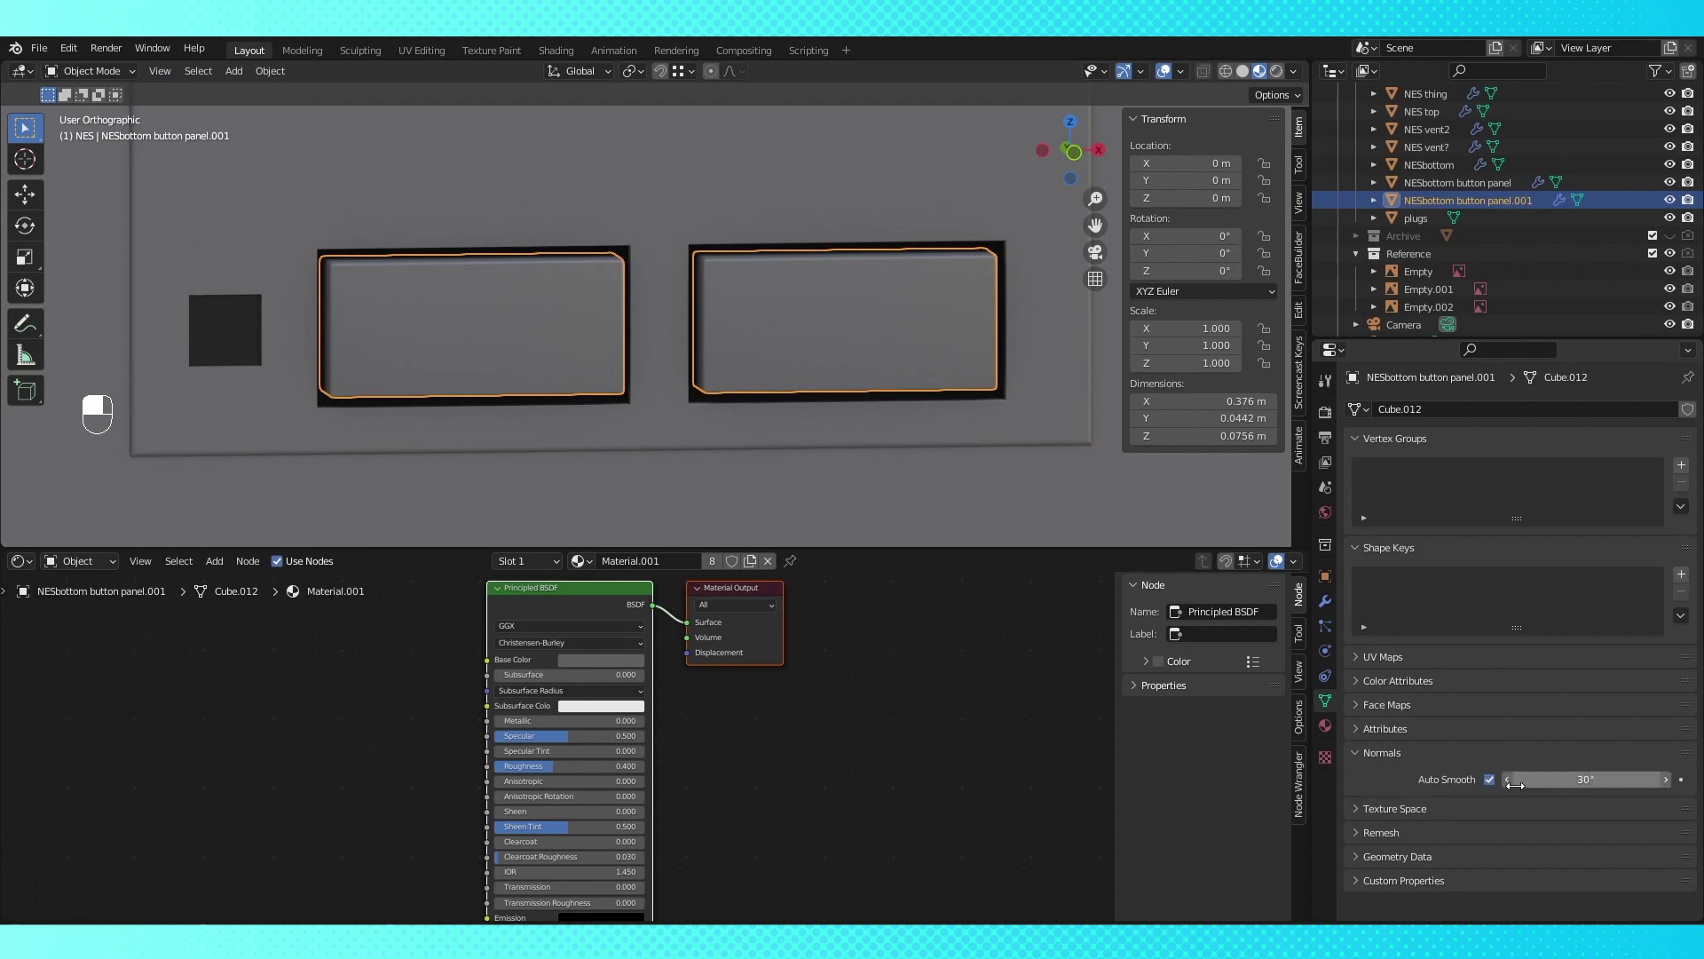
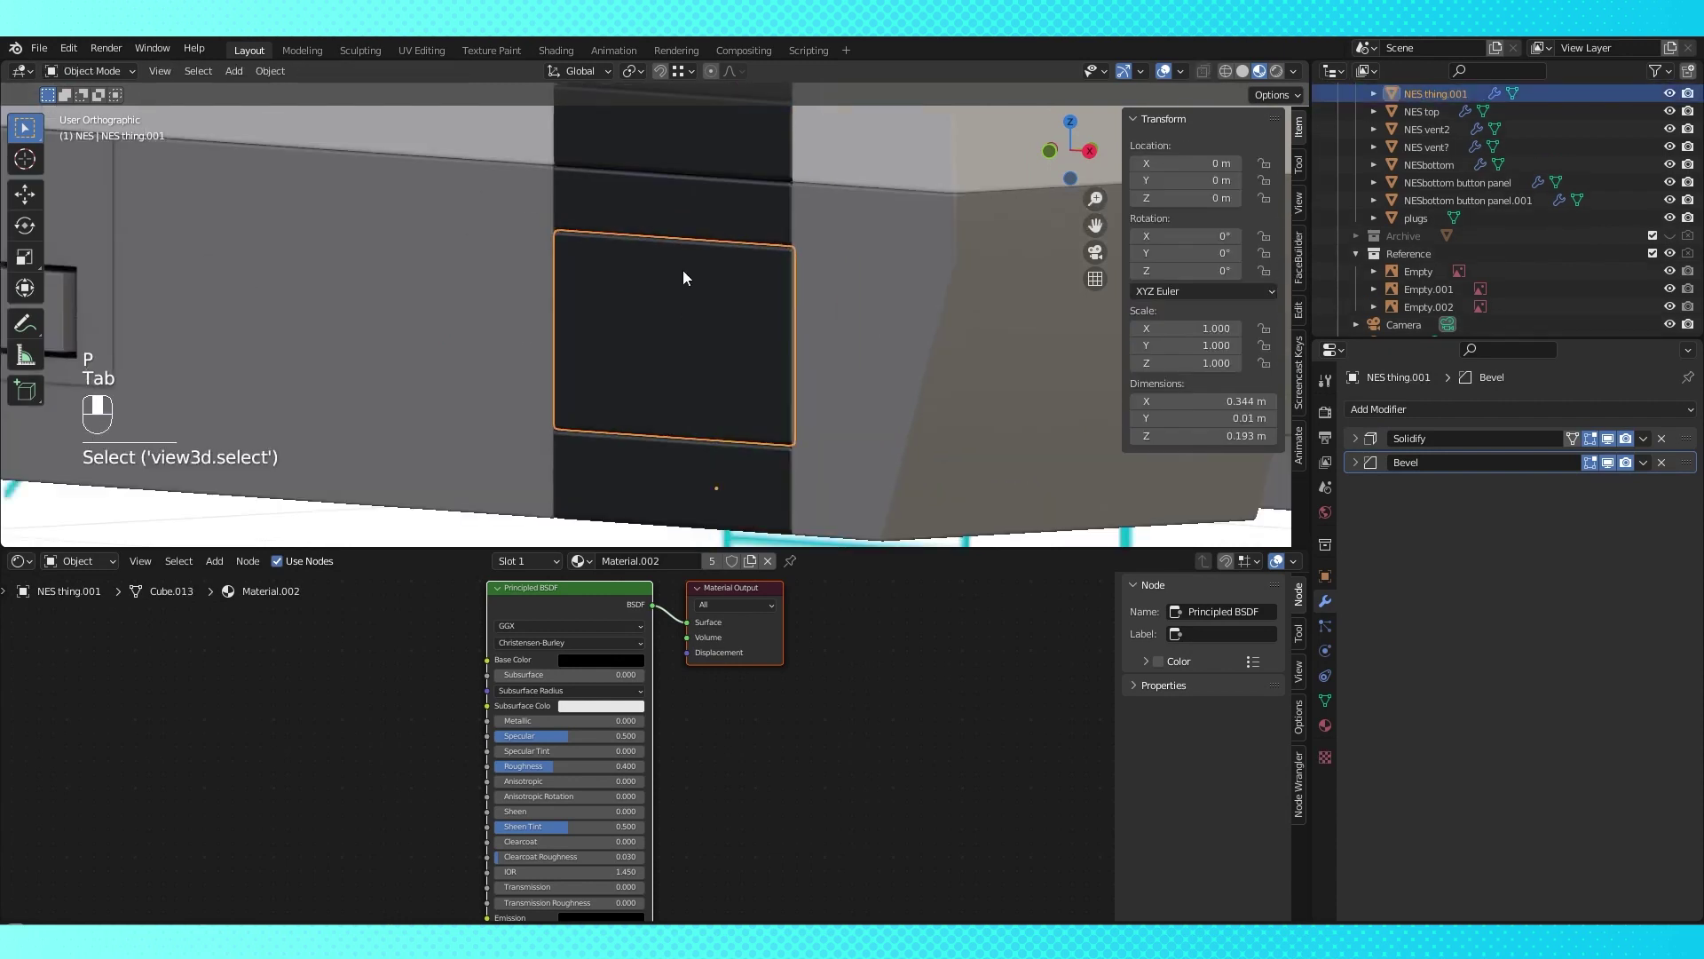
key(g)
click(709, 194)
key(Tab)
key(ctrl+l)
key(g)
key(Tab)
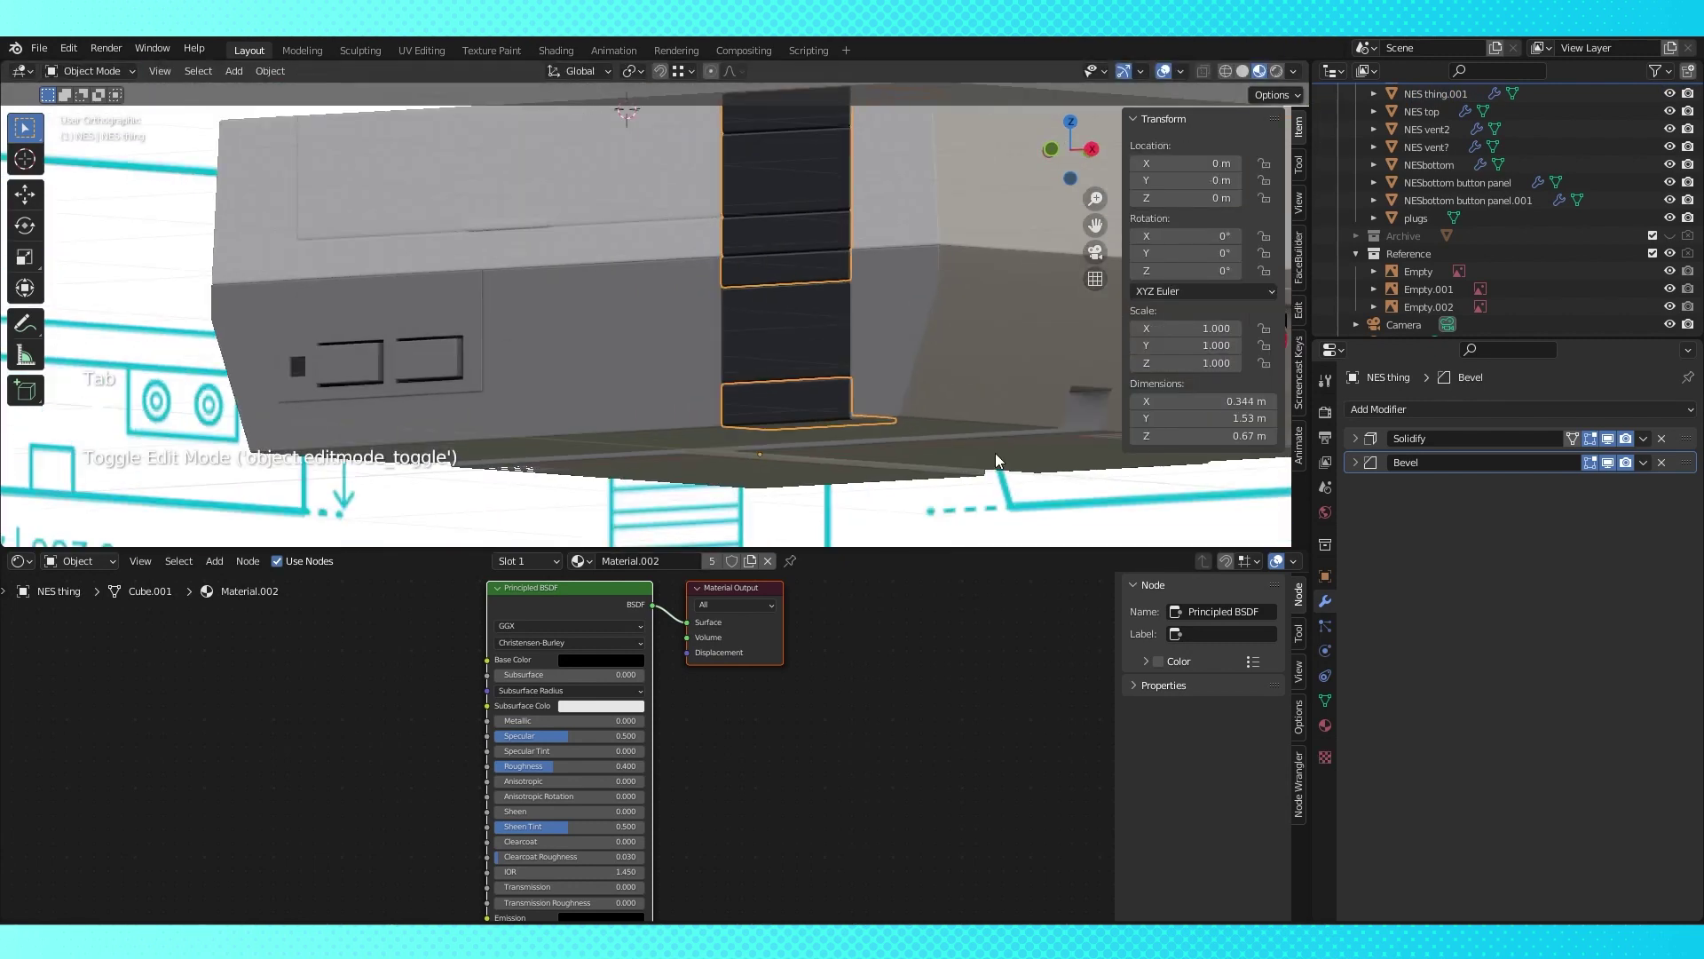
key(KP_1)
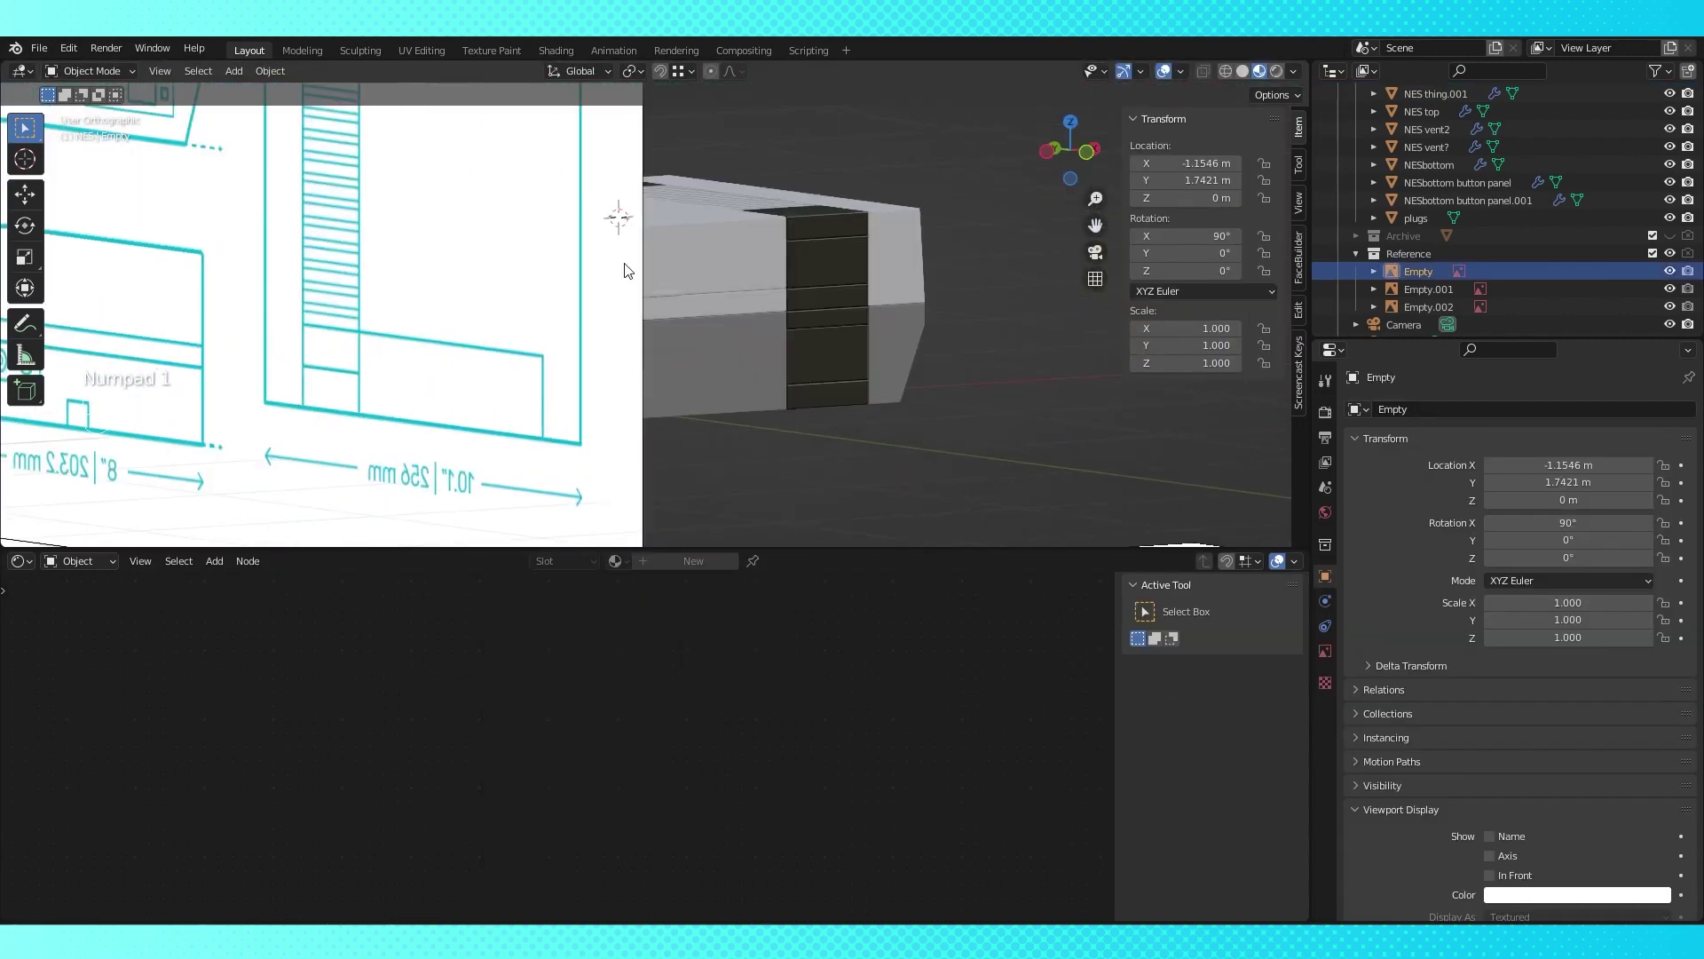
Add a cube inside the console and scale it to fill the interior as a light blocker
drag(839, 269, 684, 278)
key(KP_1)
key(KP_1)
middle_click(534, 376)
key(shift+a)
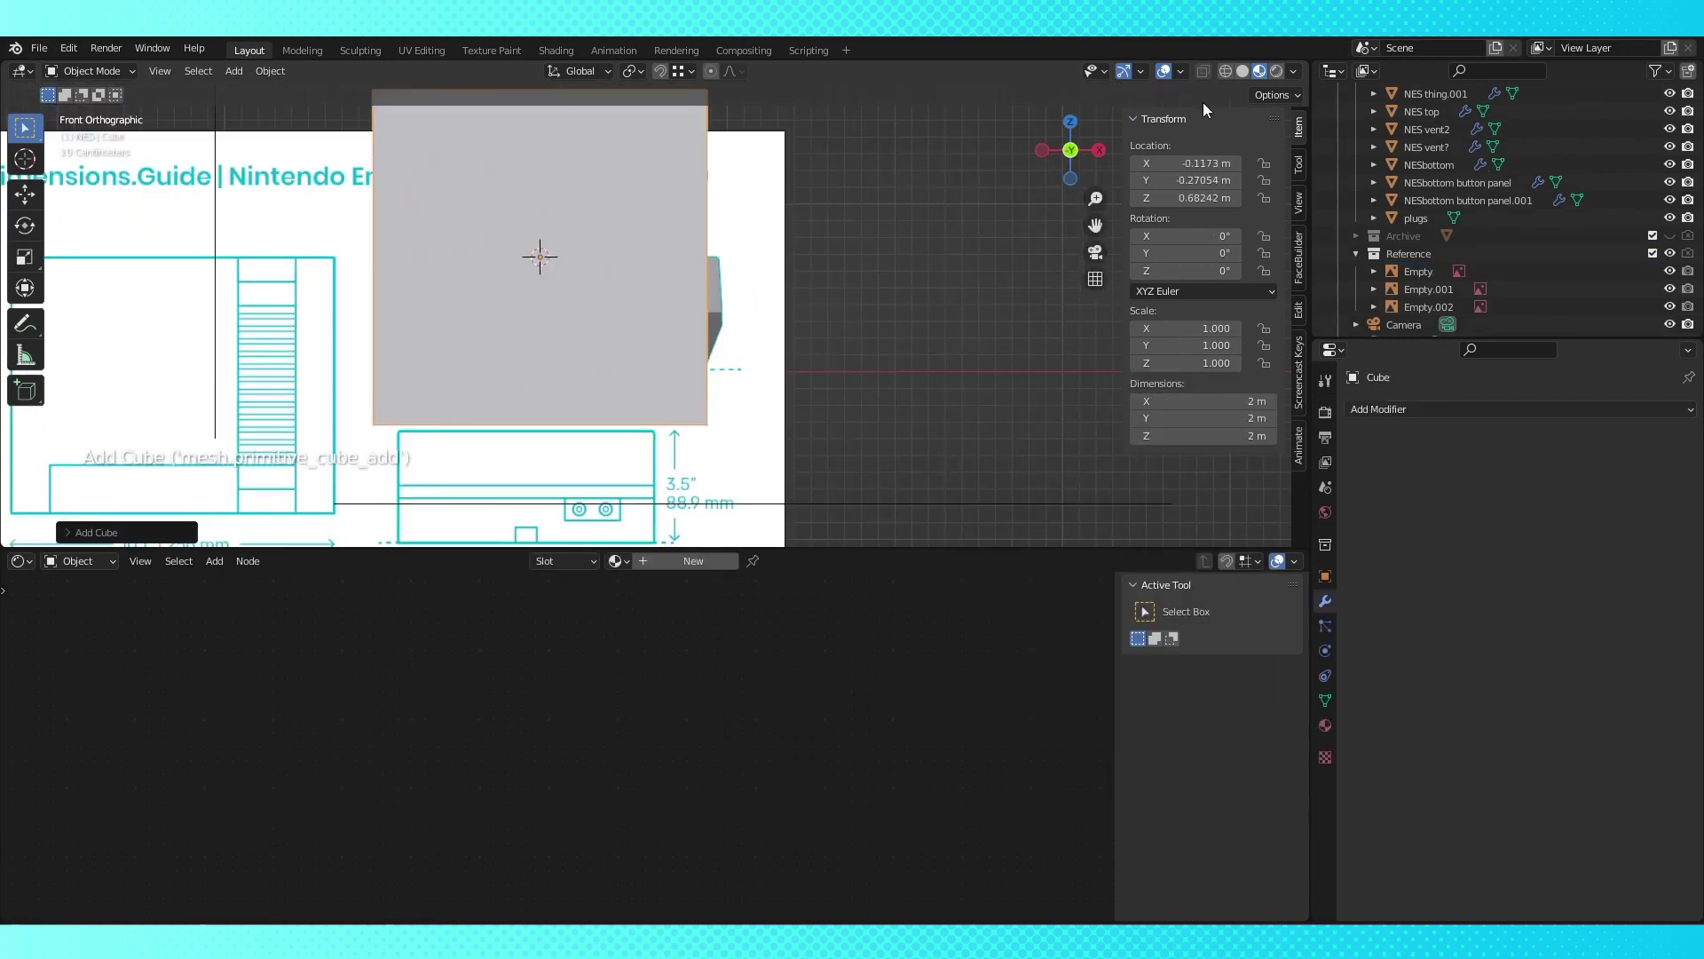
key(s)
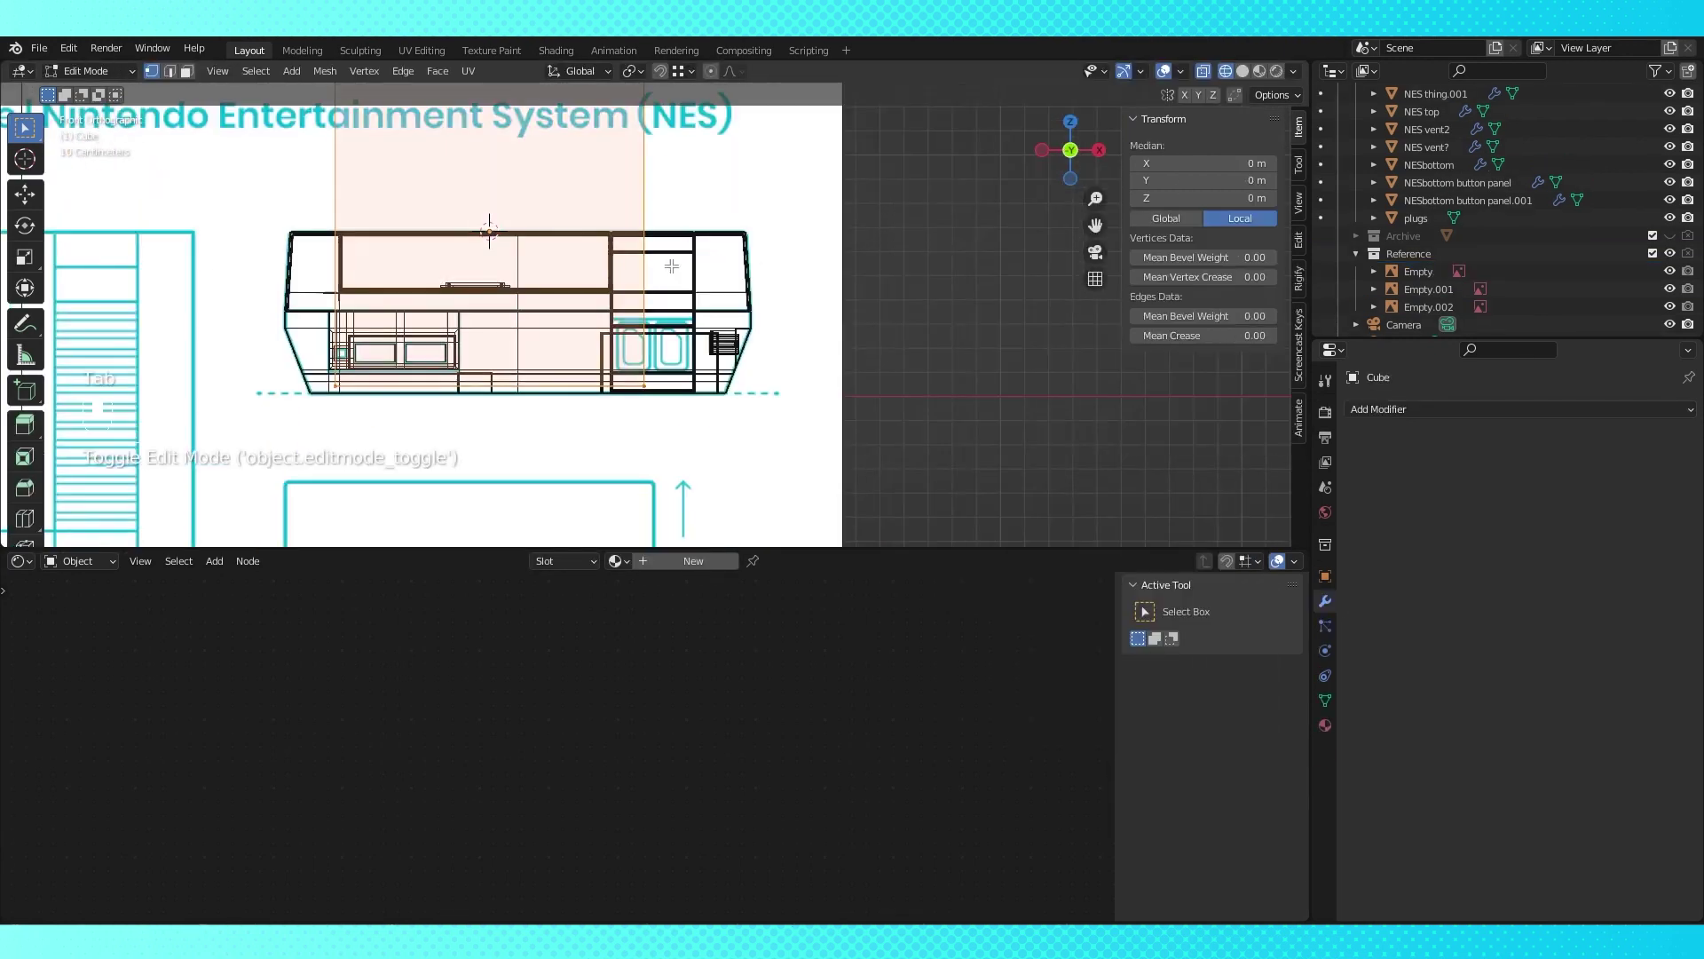
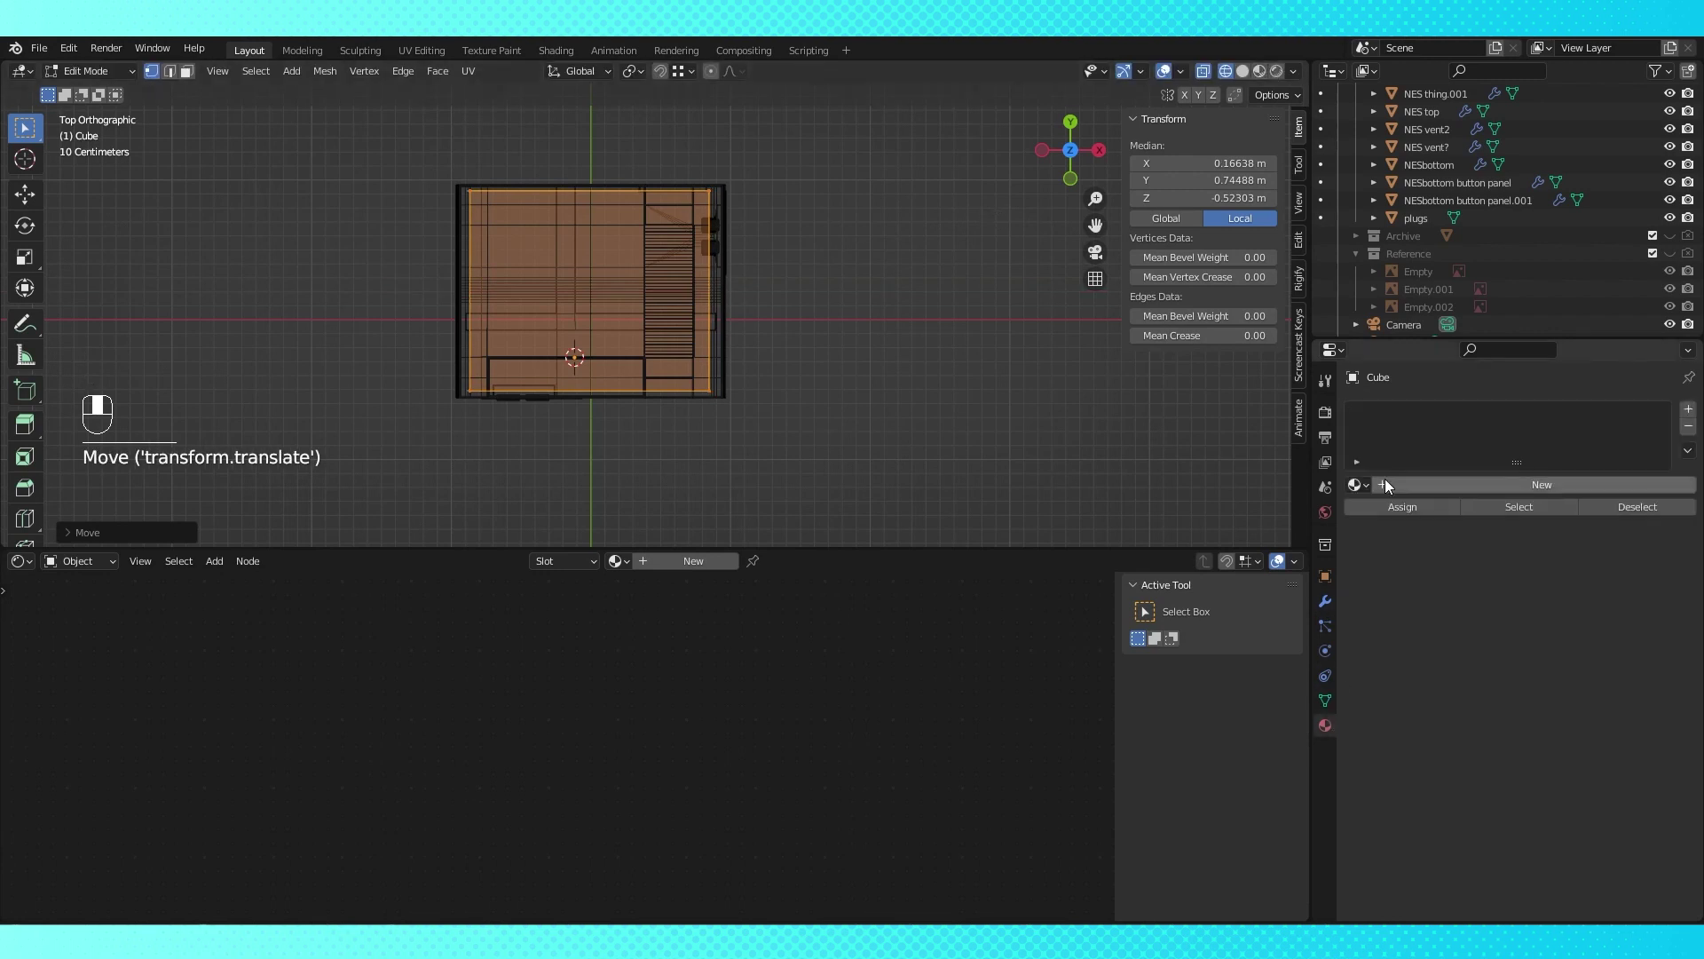
Assign the existing black Material.002 to the blocker cube and check it inside the console
drag(1267, 80, 886, 307)
key(Tab)
click(887, 307)
drag(884, 307, 808, 292)
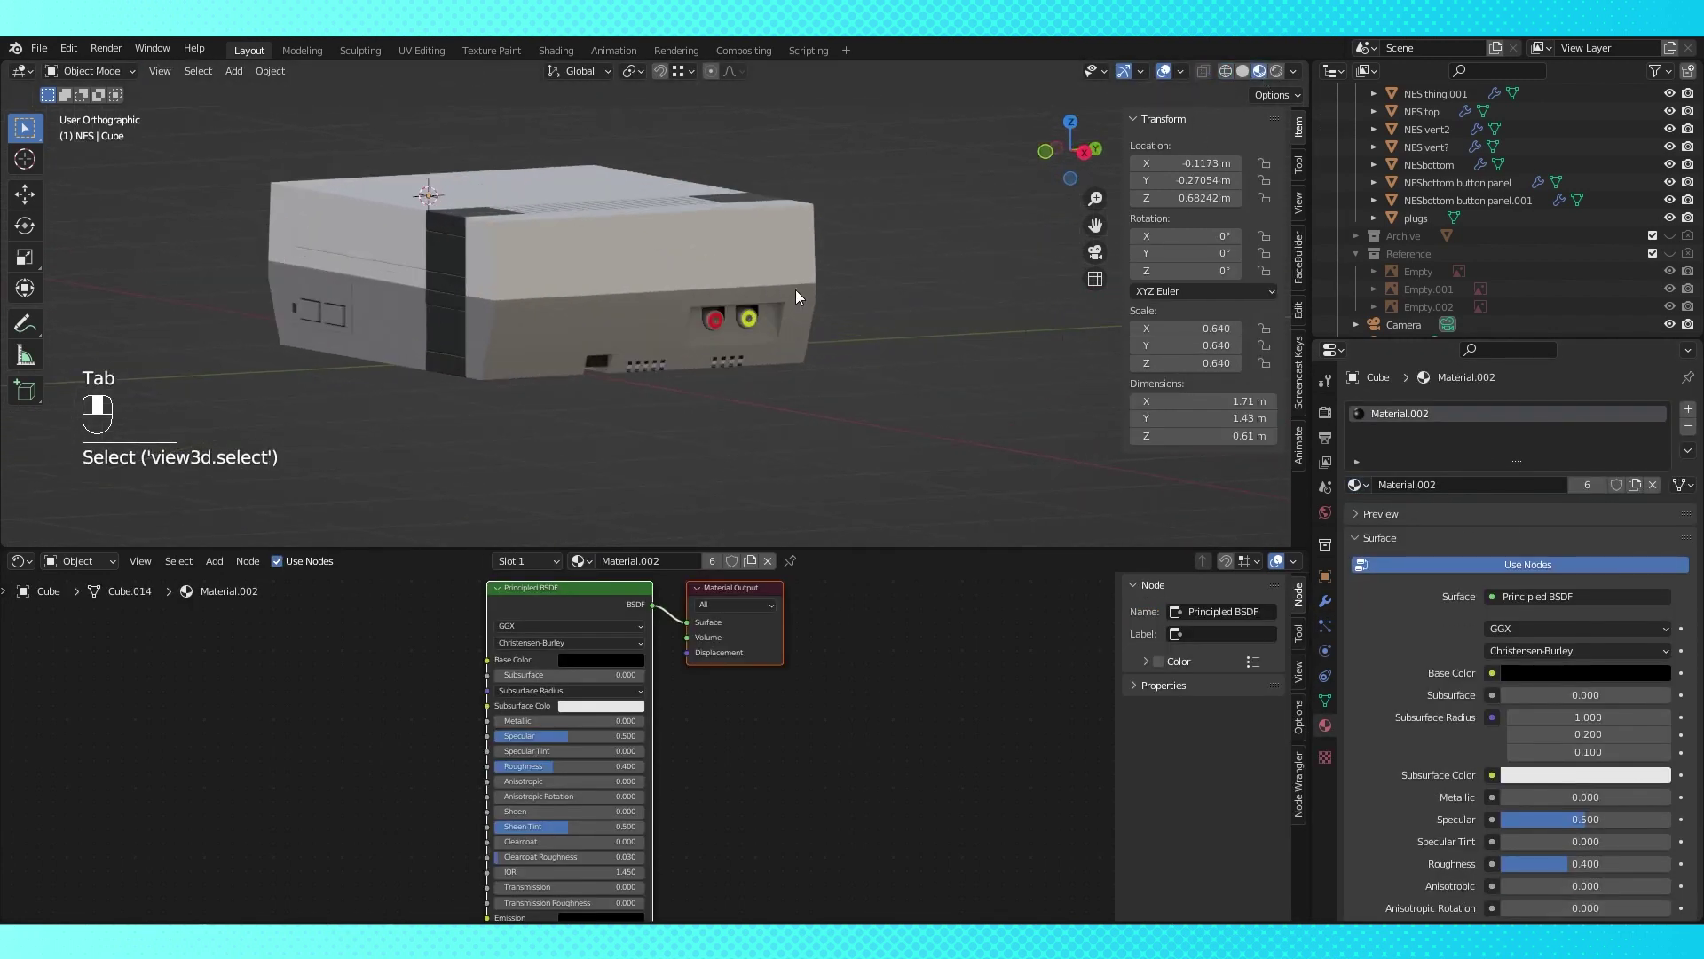
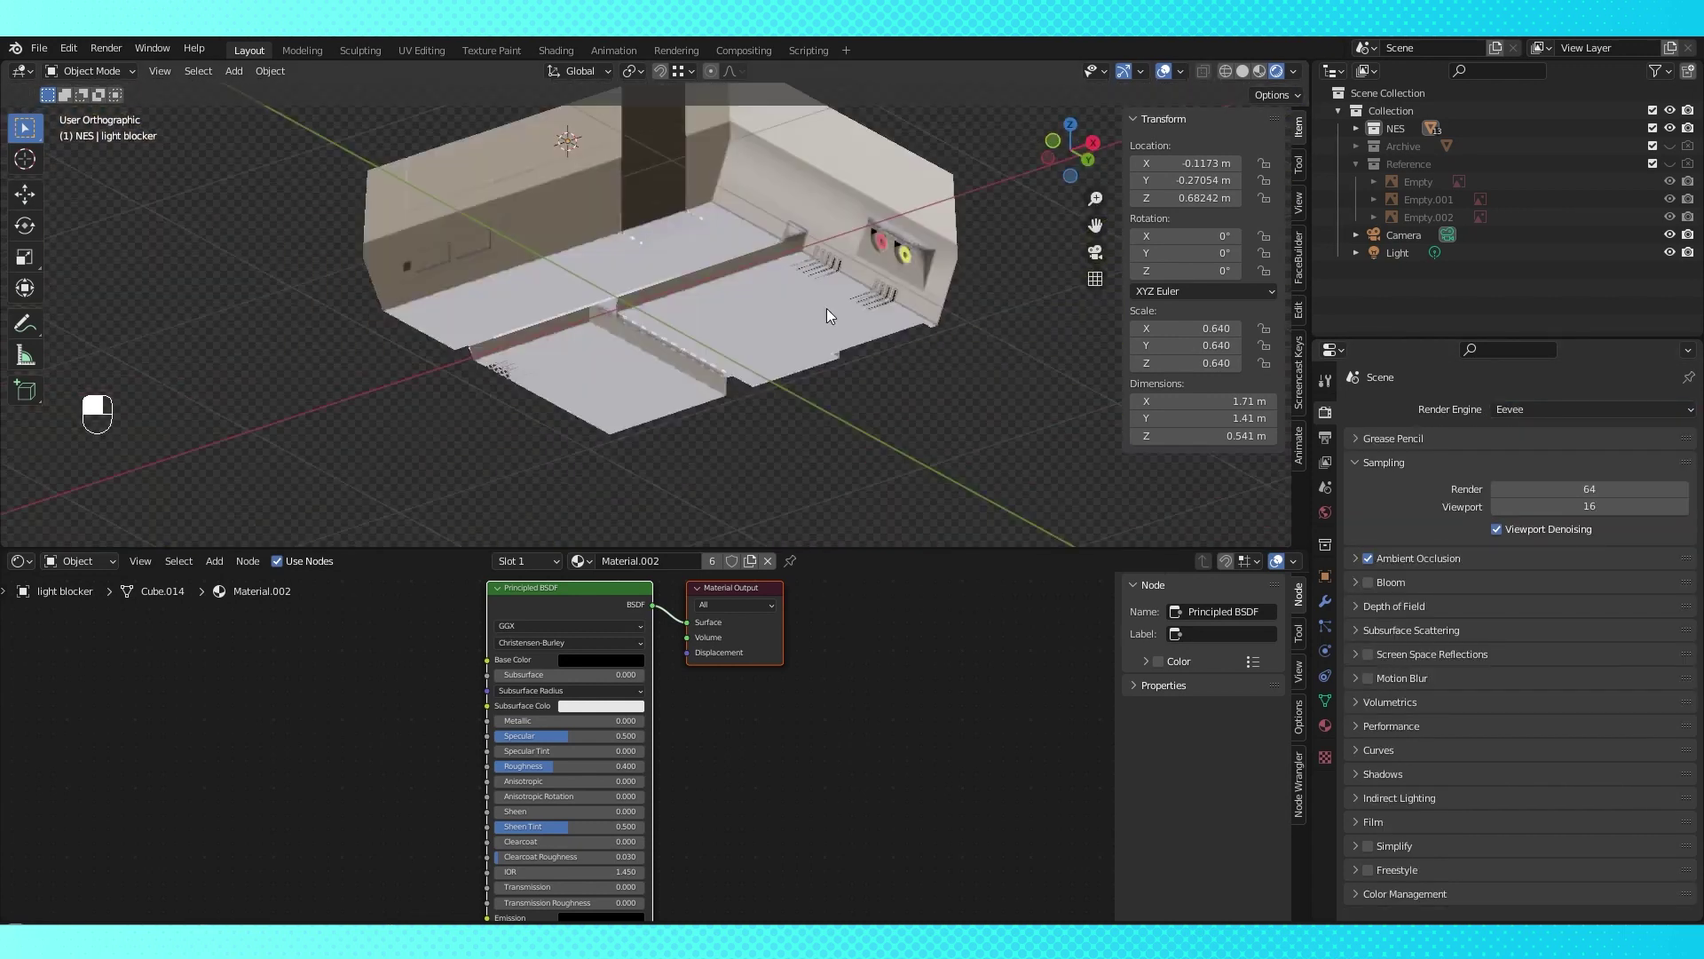
Zoom out to see the whole console body
drag(792, 385, 839, 382)
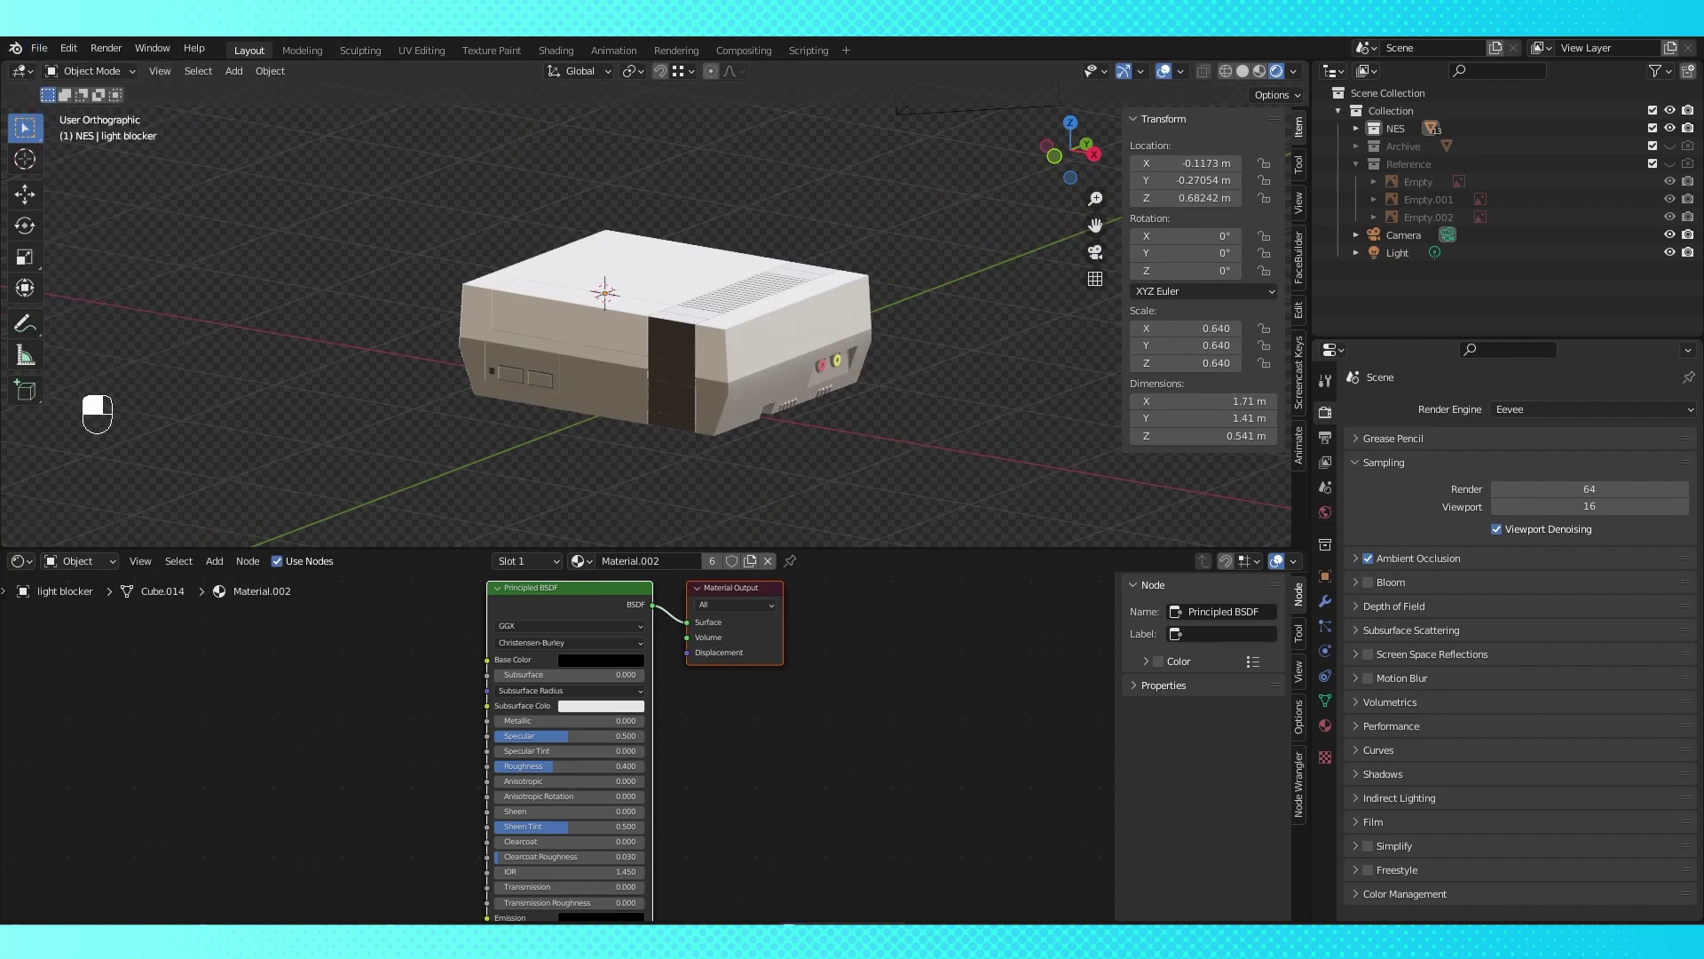
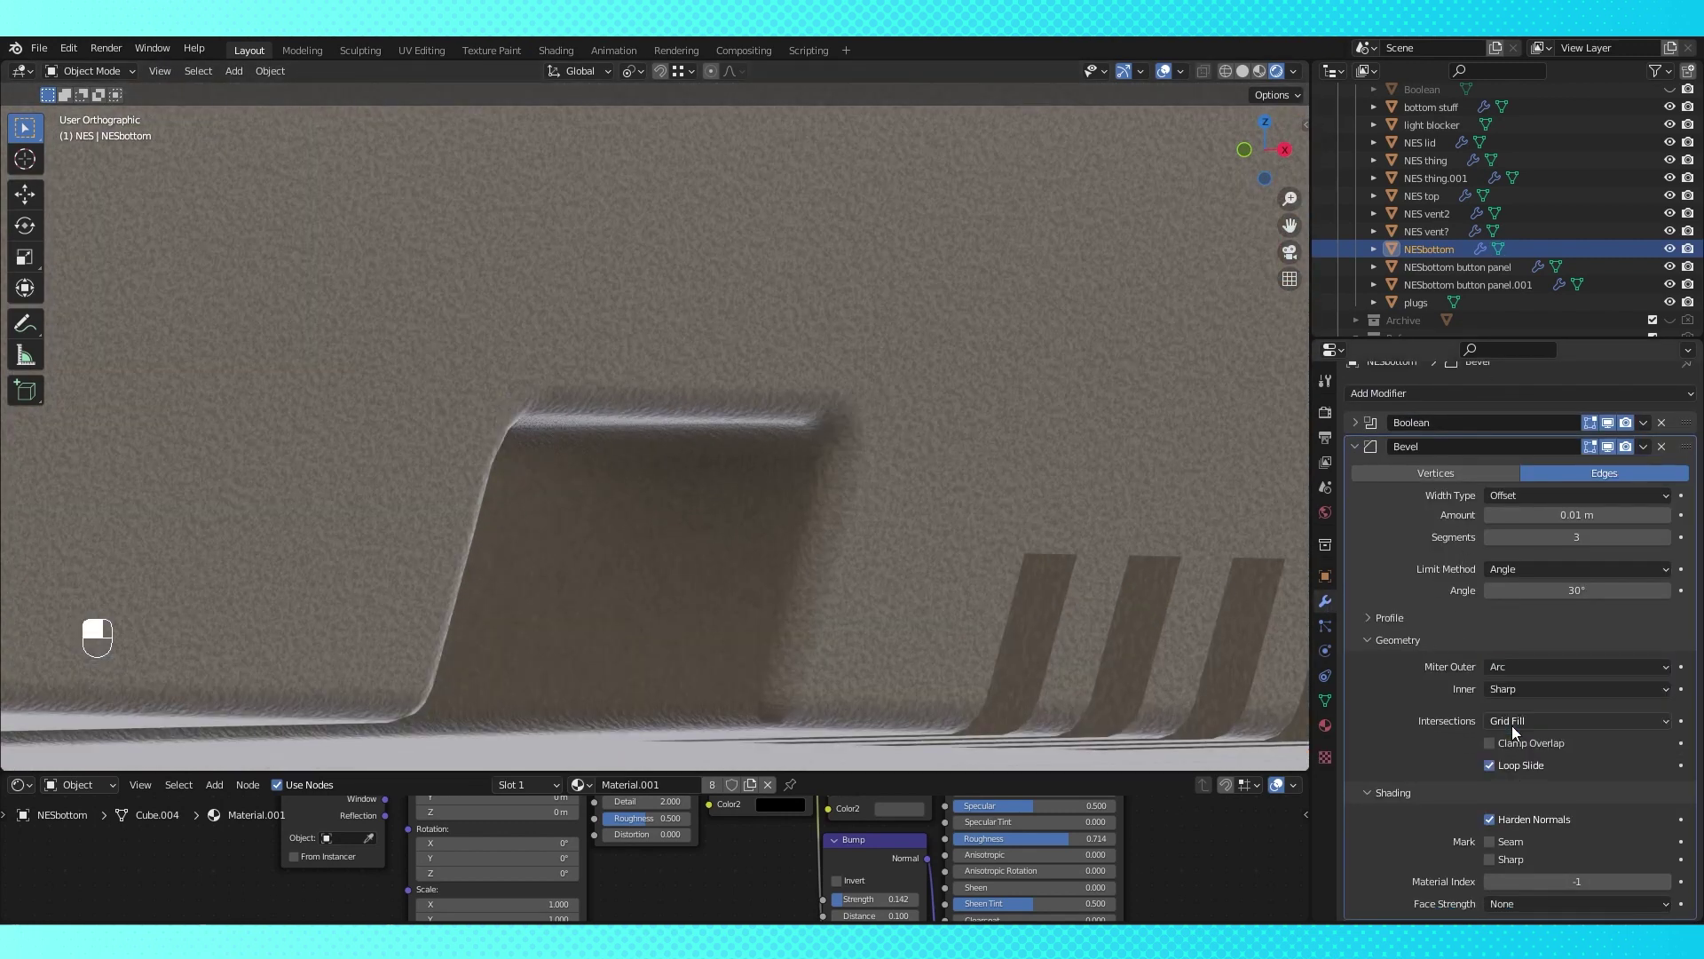
Orbit the view toward the console body corner to inspect its bevels
middle_click(941, 396)
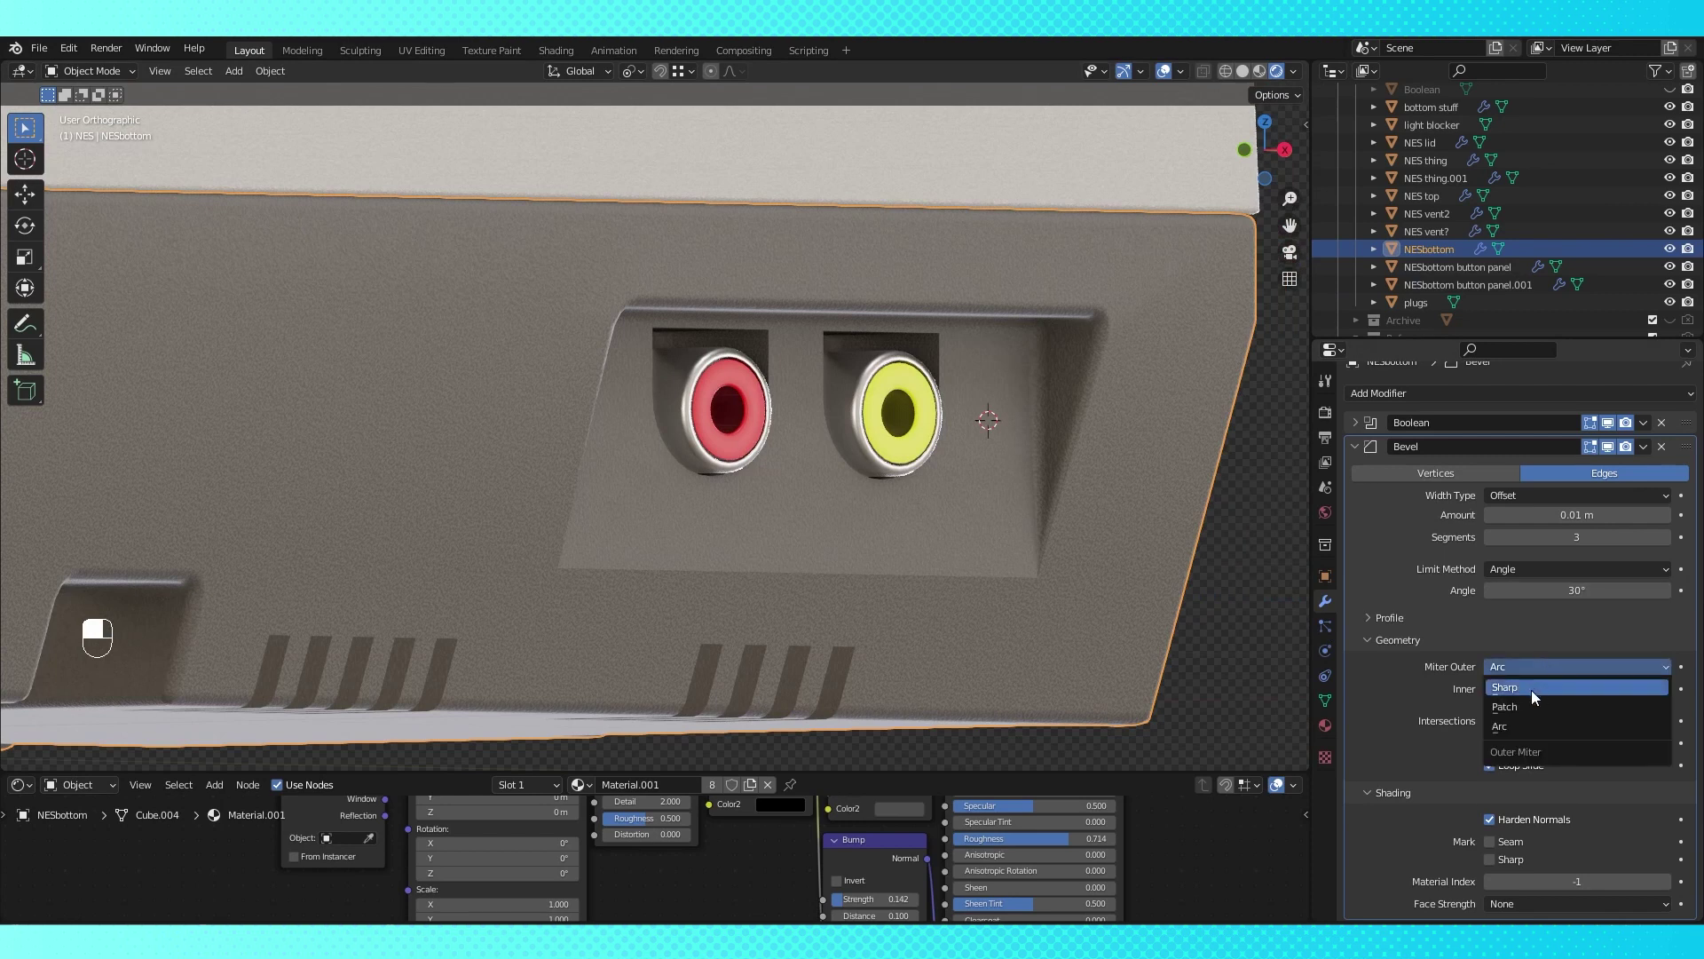
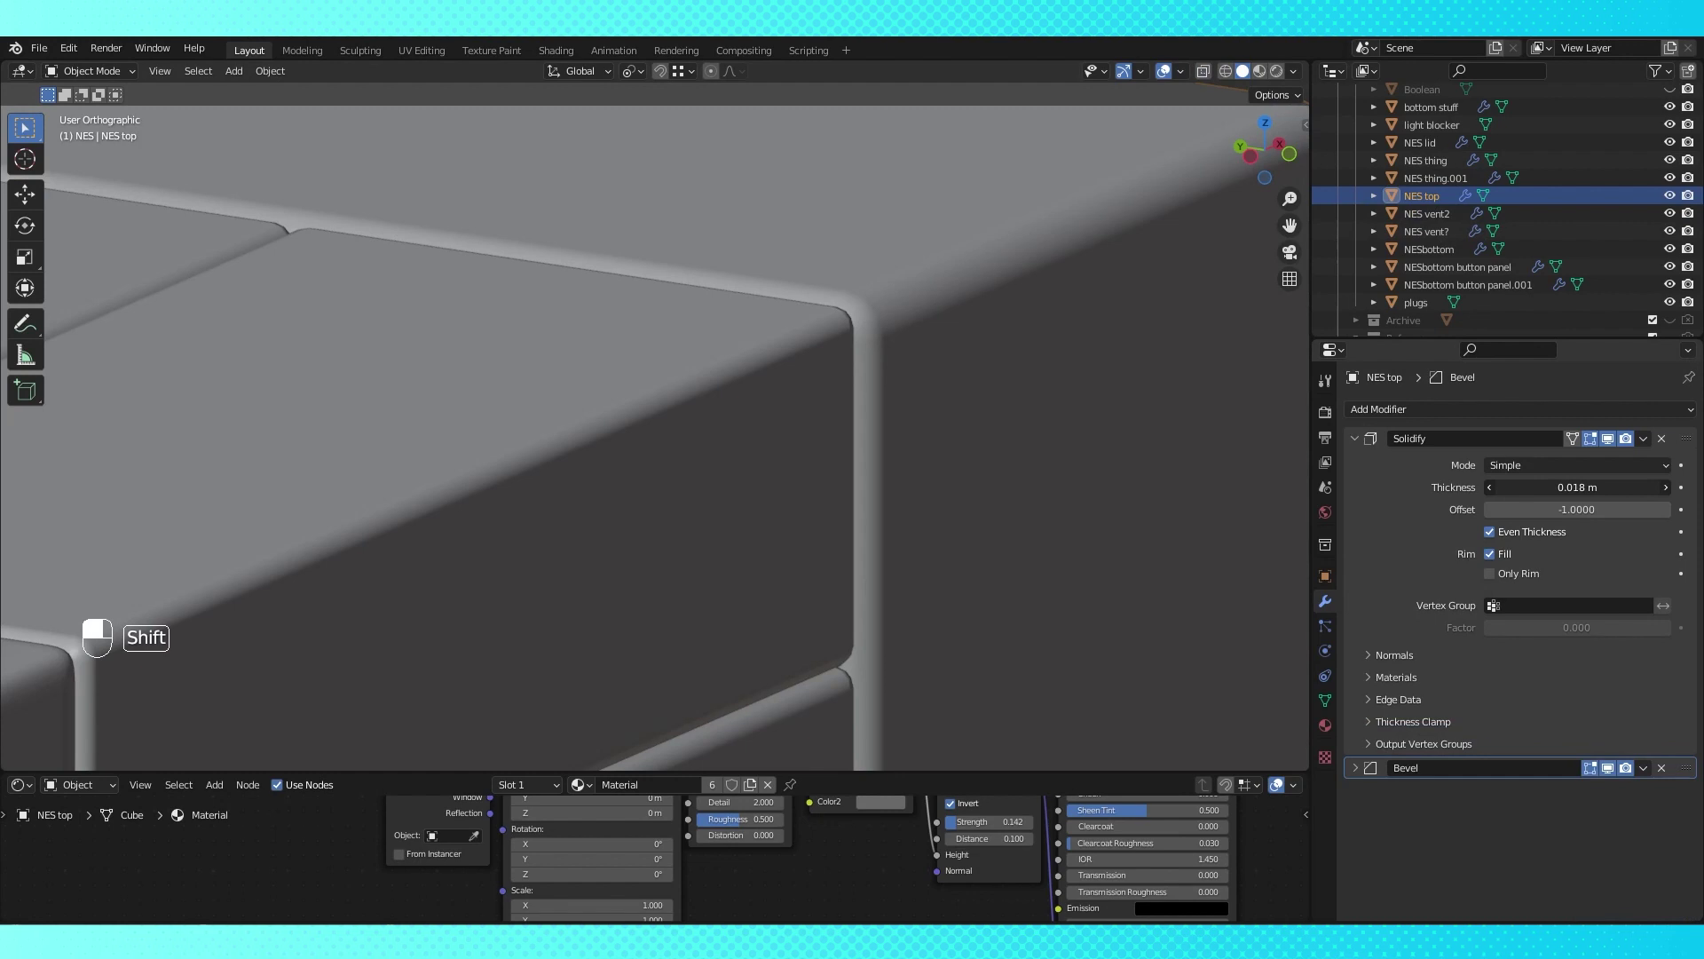
Thicken NES top's Solidify shell from 0.018 m to 0.021 m
click(835, 422)
middle_click(834, 423)
right_click(834, 422)
key(h)
drag(834, 422, 795, 420)
drag(879, 353, 795, 420)
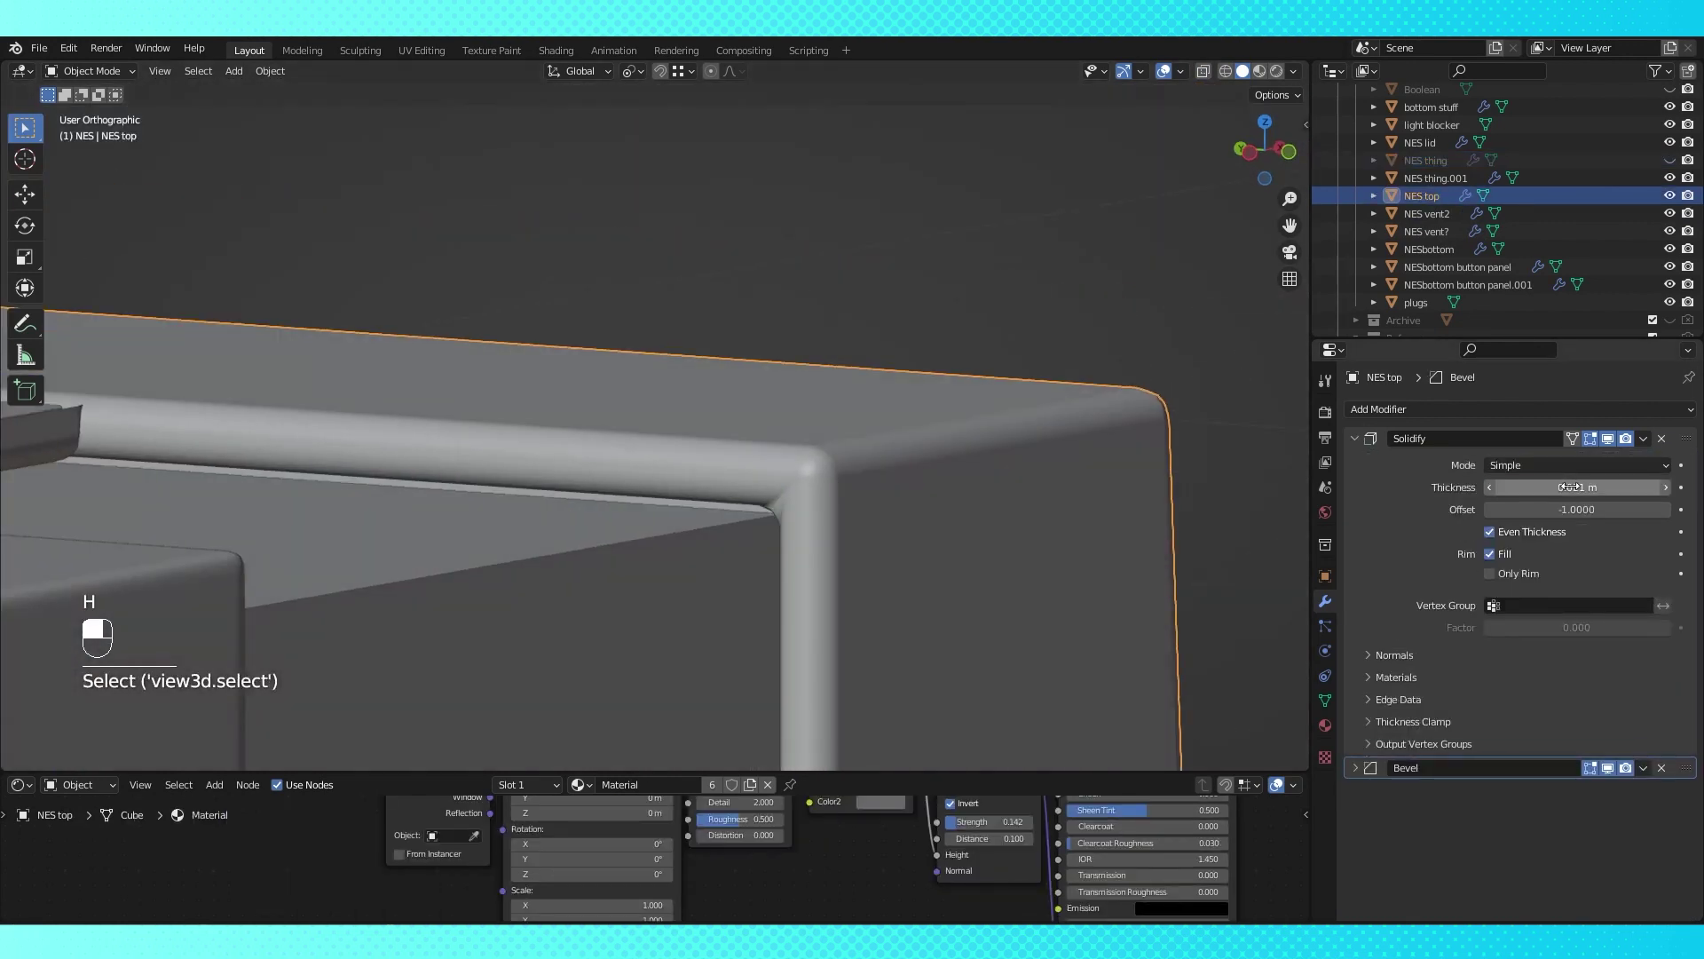
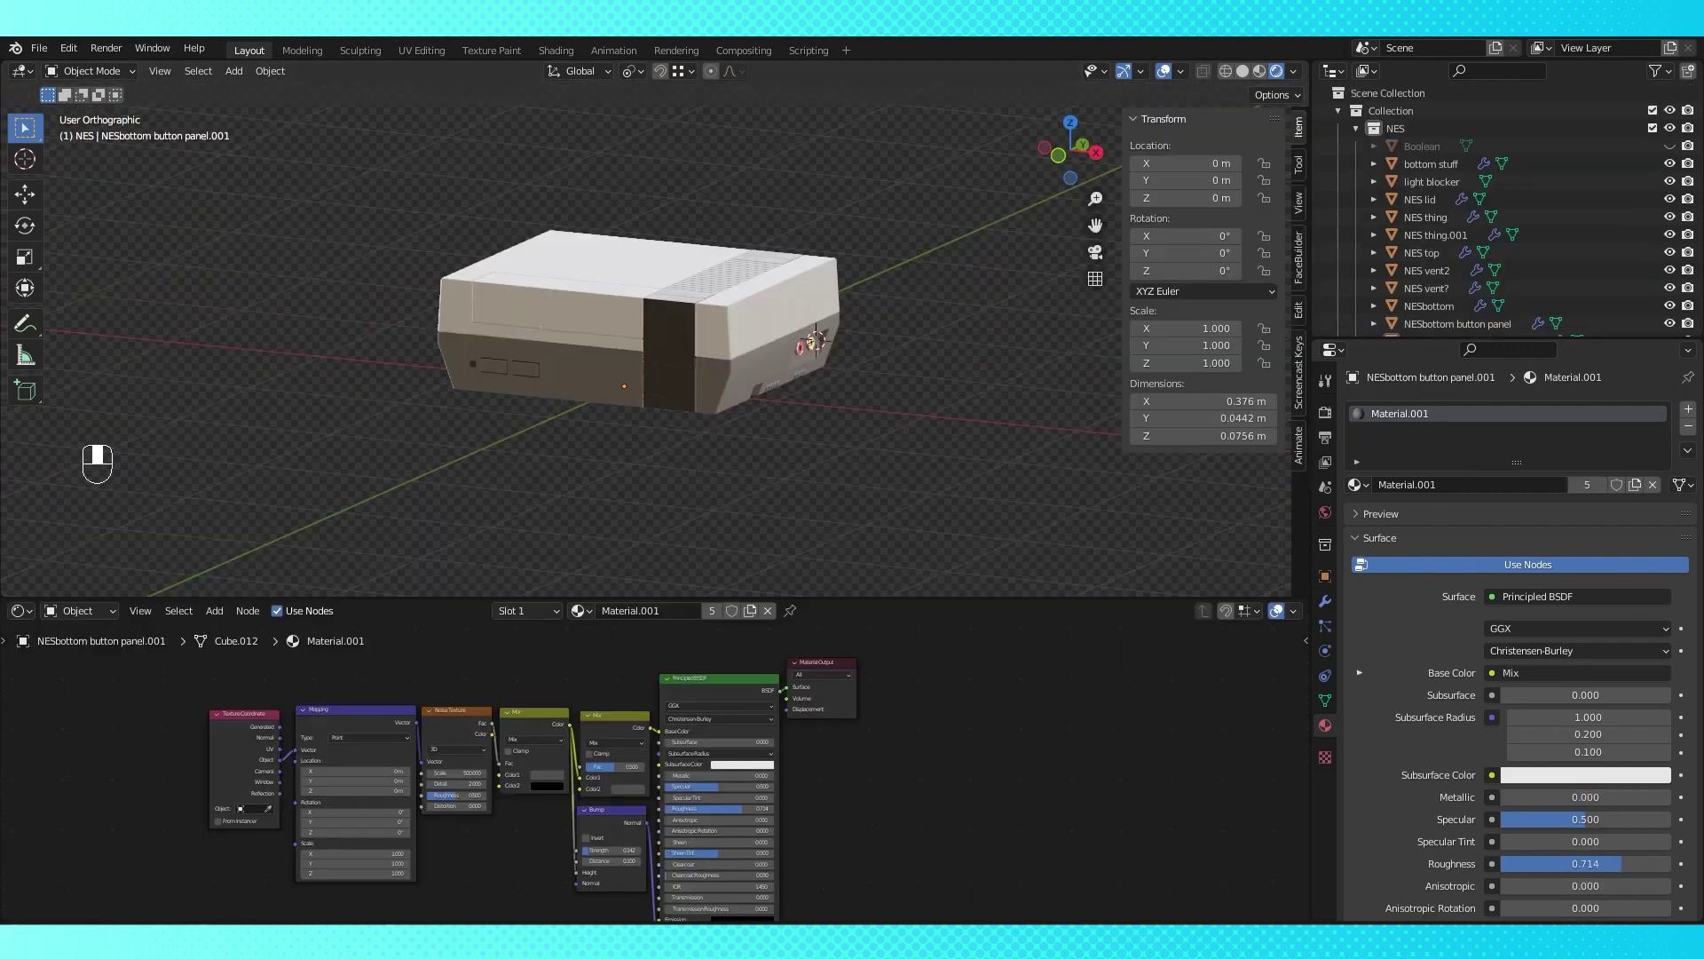
Nudge the power light panel back along Y and widen its bevel to 0.005 m
click(560, 353)
key(KP_3)
key(g)
middle_click(647, 395)
click(1332, 609)
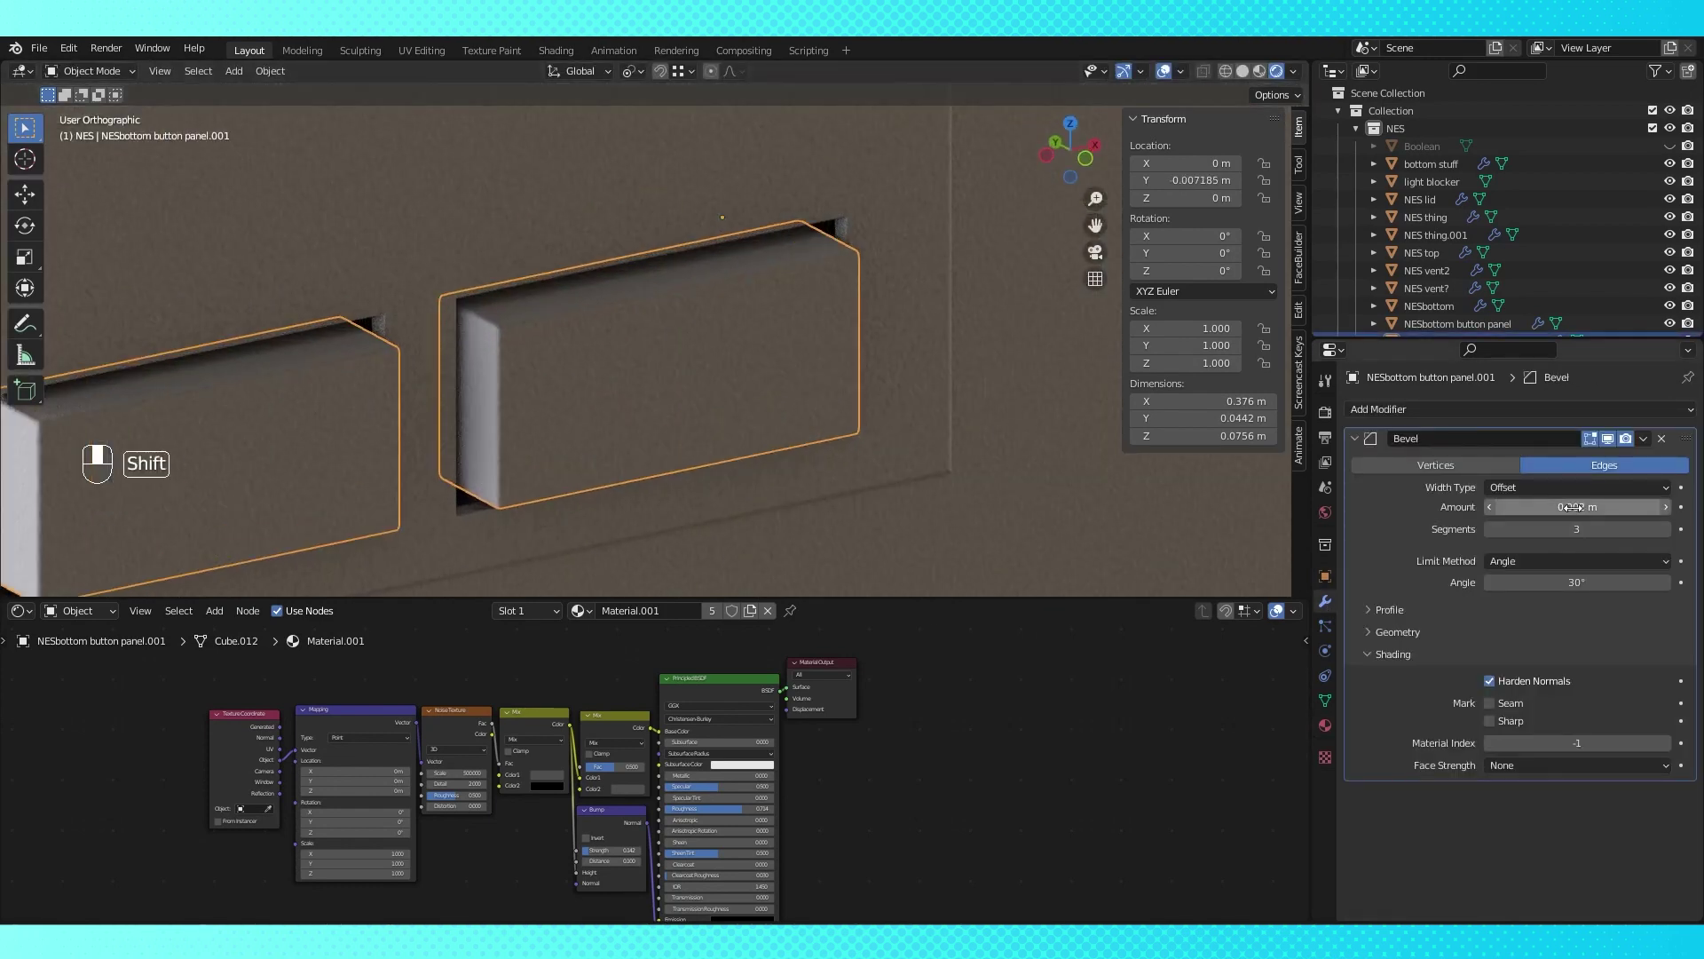